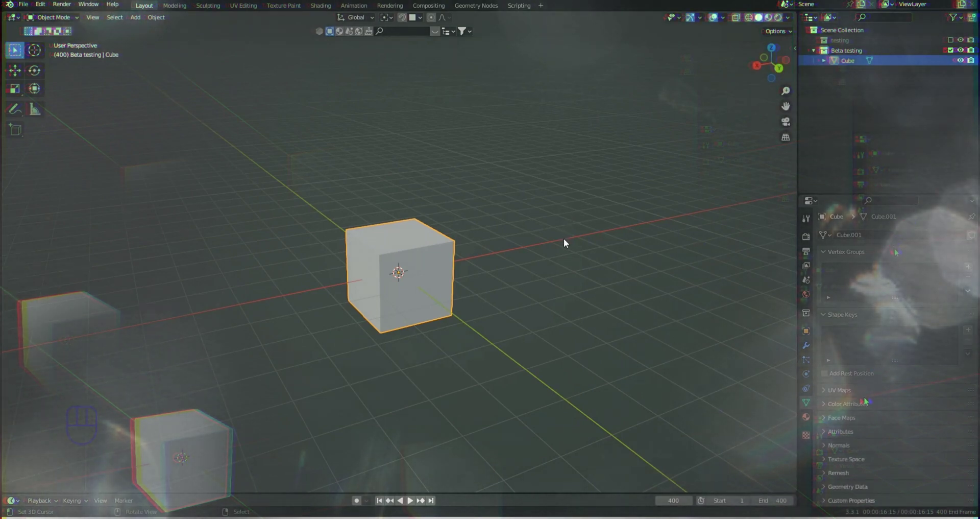
Scale the default cube up uniformly into a larger container and re-frame the view around it
{"action": "middle_click", "coordinate": [500, 263]}
{"action": "scroll", "scroll_direction": "down", "scroll_amount": 3}
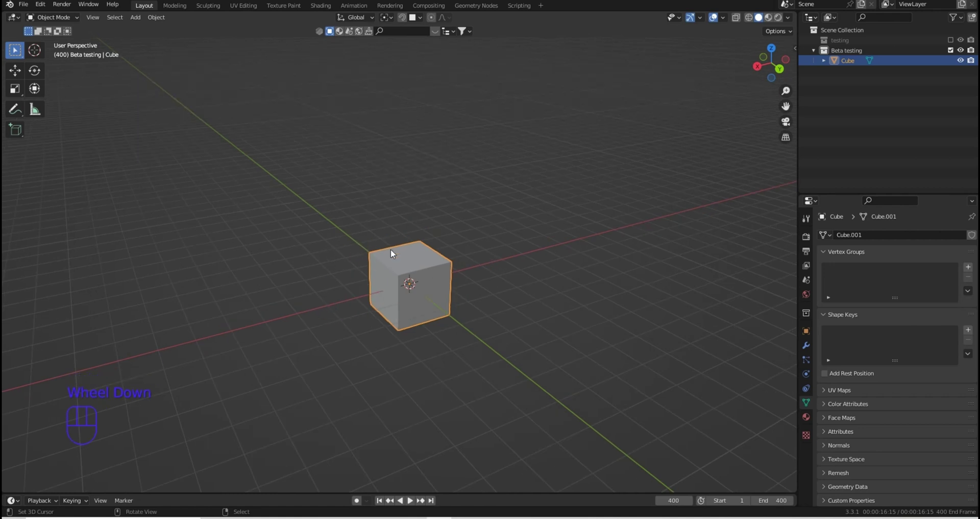
{"action": "middle_click", "coordinate": [391, 267]}
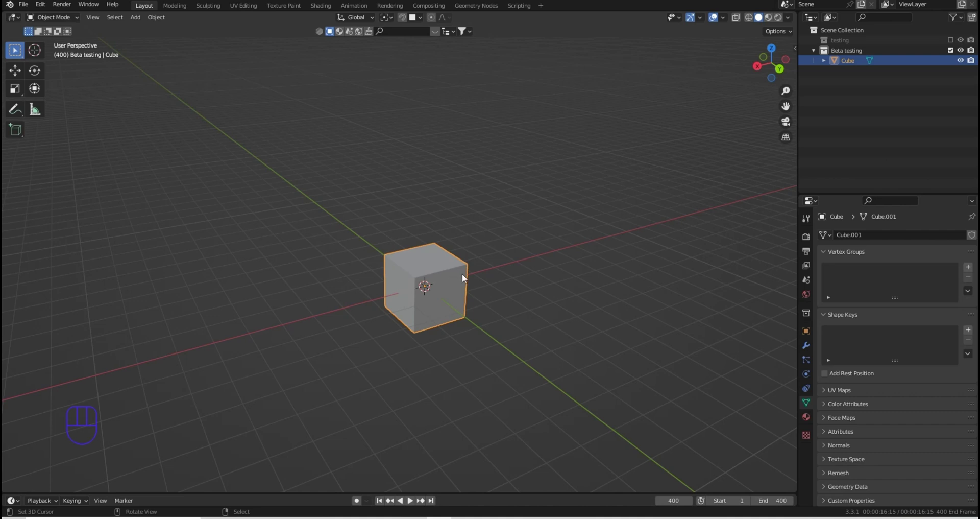
{"action": "middle_click", "coordinate": [471, 282]}
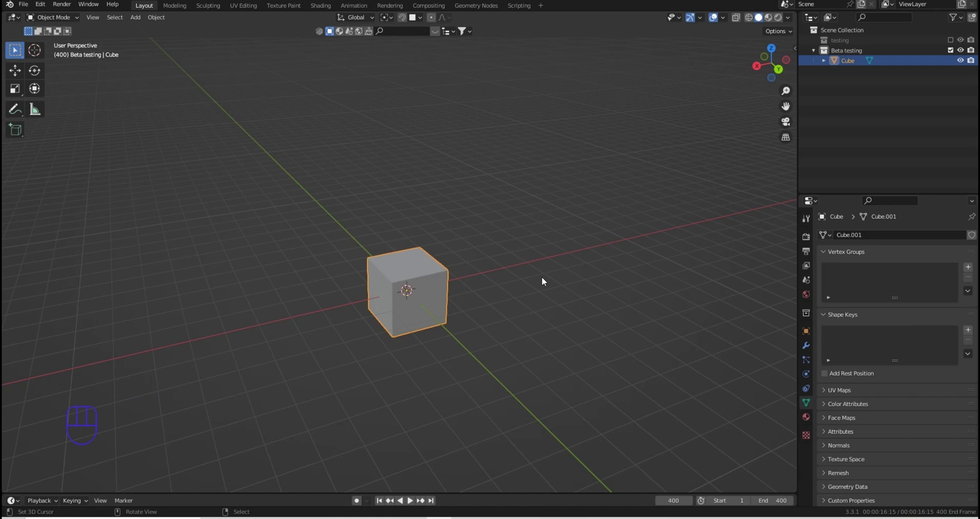
{"action": "middle_click", "coordinate": [537, 282]}
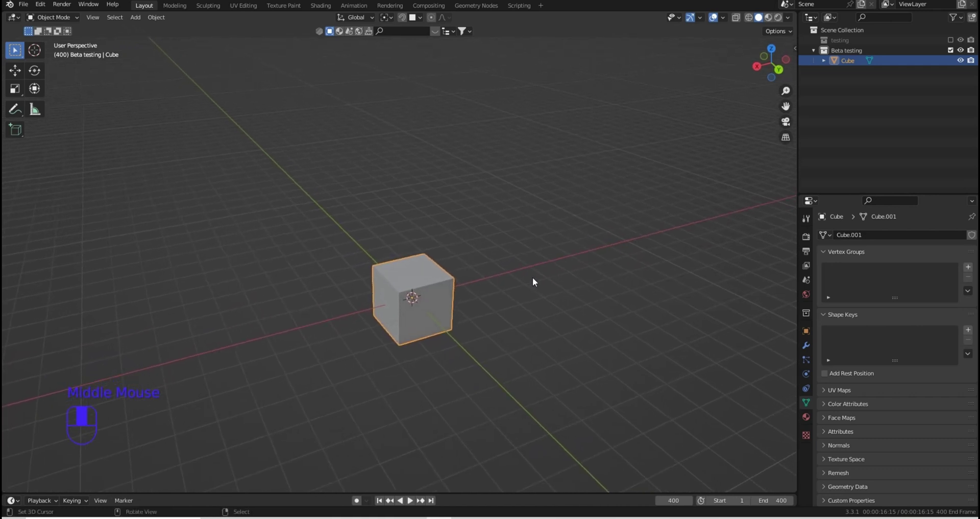
{"action": "key", "text": "s"}
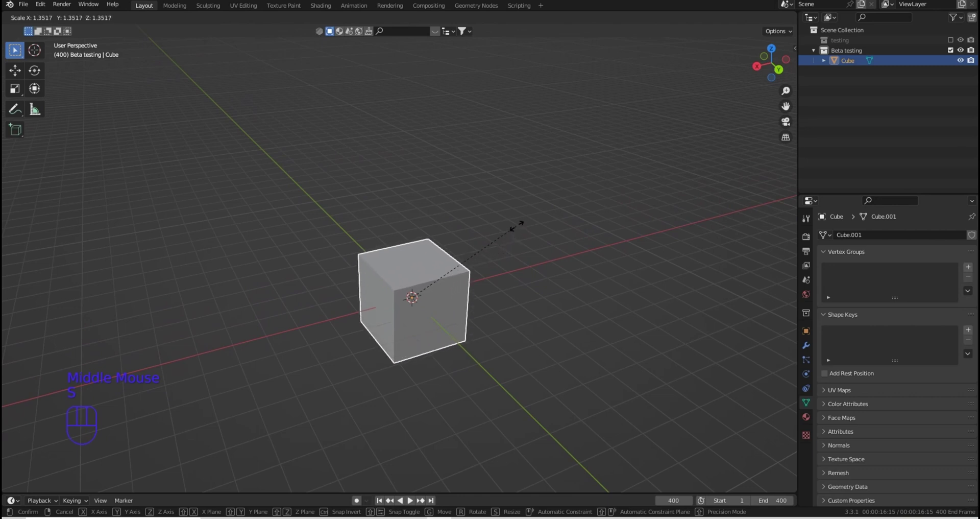
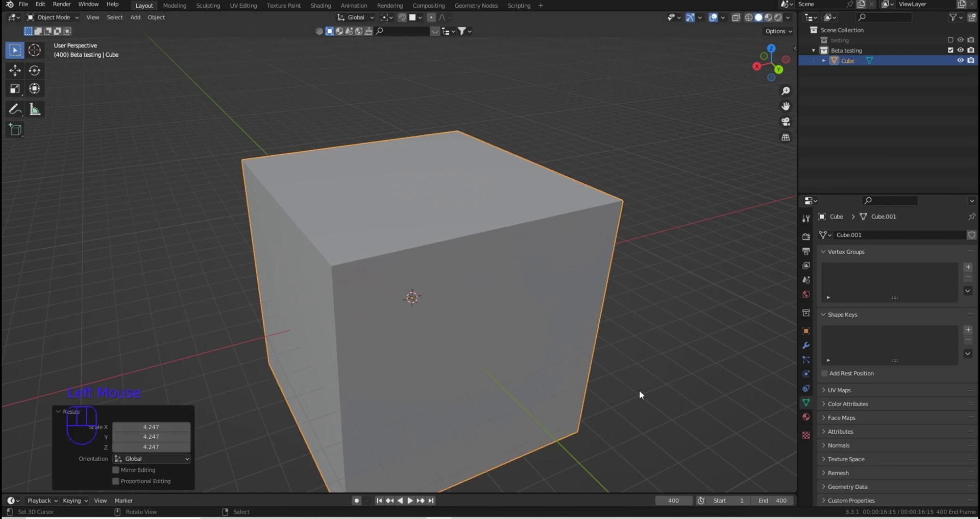
{"action": "middle_click", "coordinate": [648, 341]}
{"action": "scroll", "scroll_direction": "down", "scroll_amount": 3}
{"action": "left_click_drag", "start_coordinate": [577, 359], "coordinate": [566, 366]}
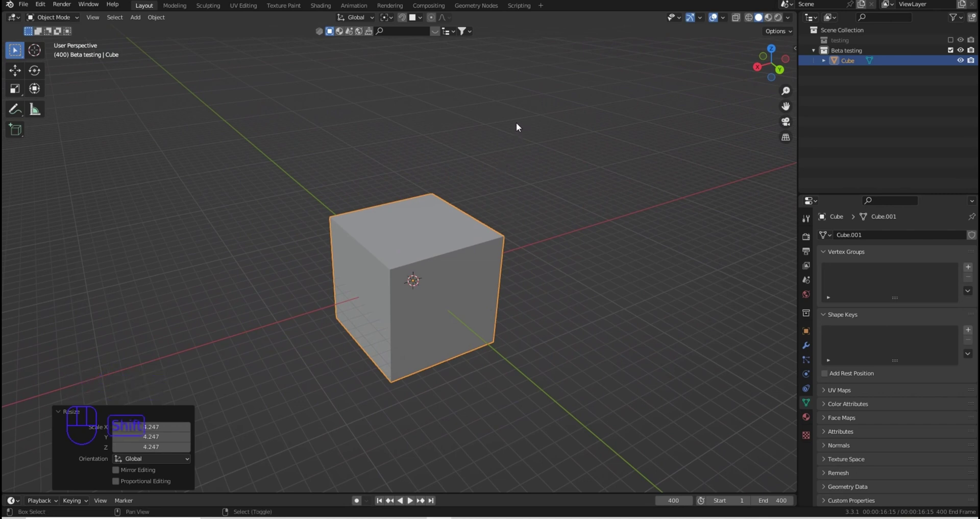
Add a UV sphere at the origin and switch the viewport to wireframe display
{"action": "key", "text": "shift+a"}
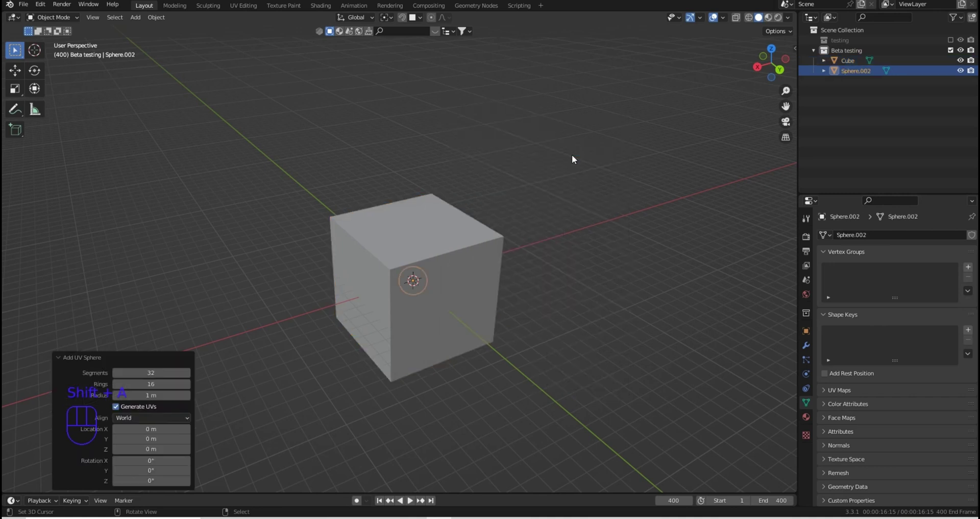
{"action": "left_click_drag", "start_coordinate": [506, 215], "coordinate": [514, 205]}
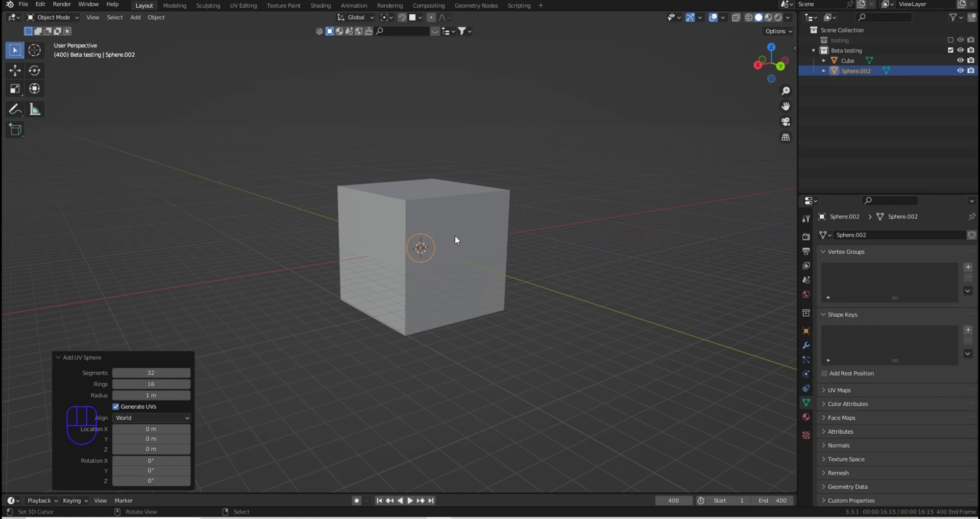
{"action": "key", "text": "z"}
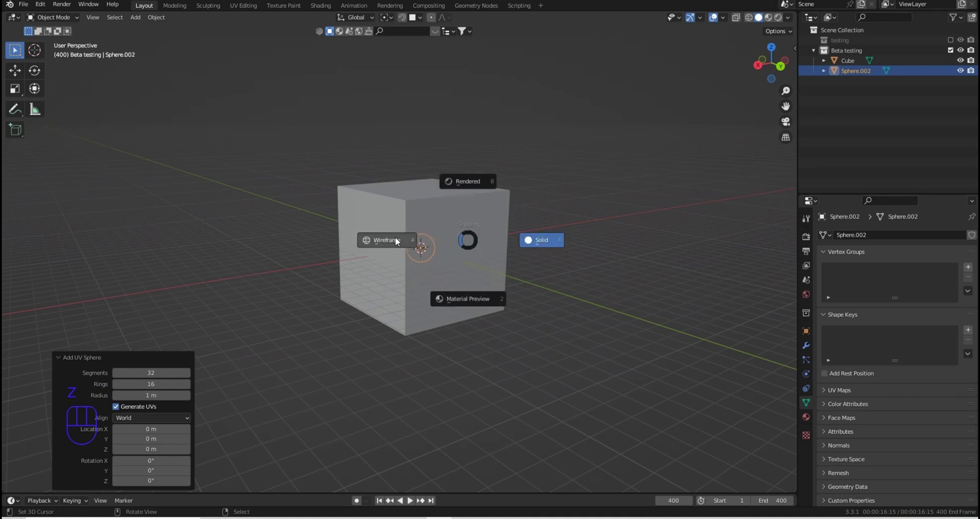
{"action": "left_click_drag", "start_coordinate": [431, 239], "coordinate": [449, 248]}
{"action": "scroll", "scroll_direction": "up", "scroll_amount": 3}
{"action": "middle_click", "coordinate": [480, 277]}
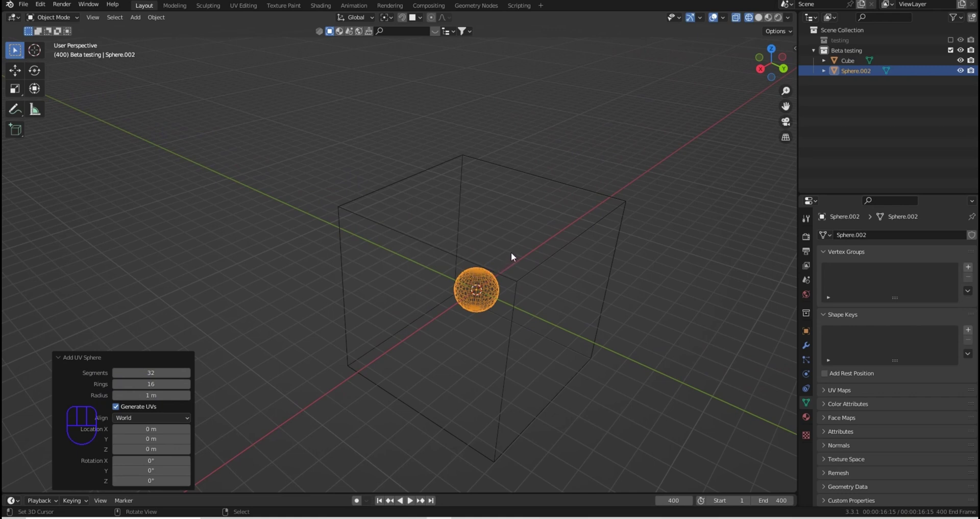
Move the sphere up along Z so it sits near the top inside the cube
{"action": "key", "text": "g"}
{"action": "key", "text": "z"}
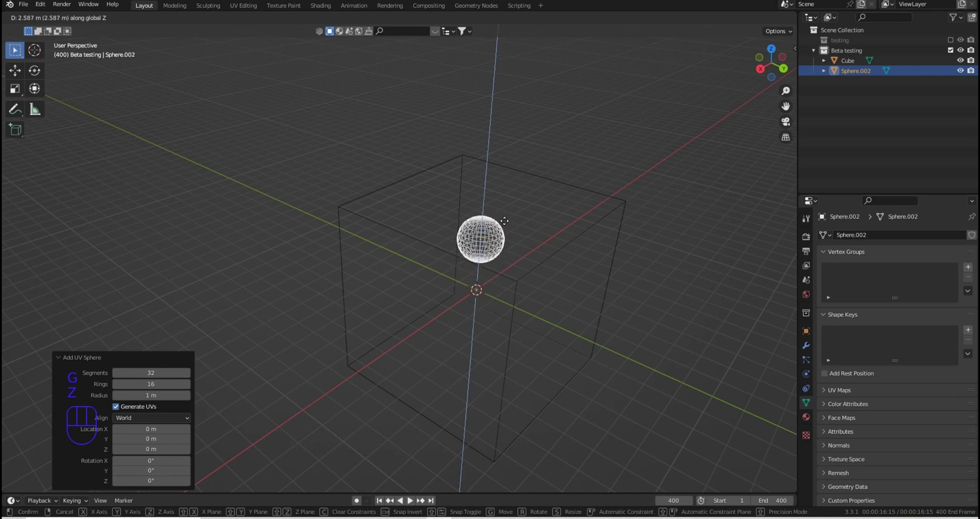
{"action": "left_click_drag", "start_coordinate": [509, 225], "coordinate": [531, 227]}
{"action": "left_click_drag", "start_coordinate": [531, 228], "coordinate": [496, 204]}
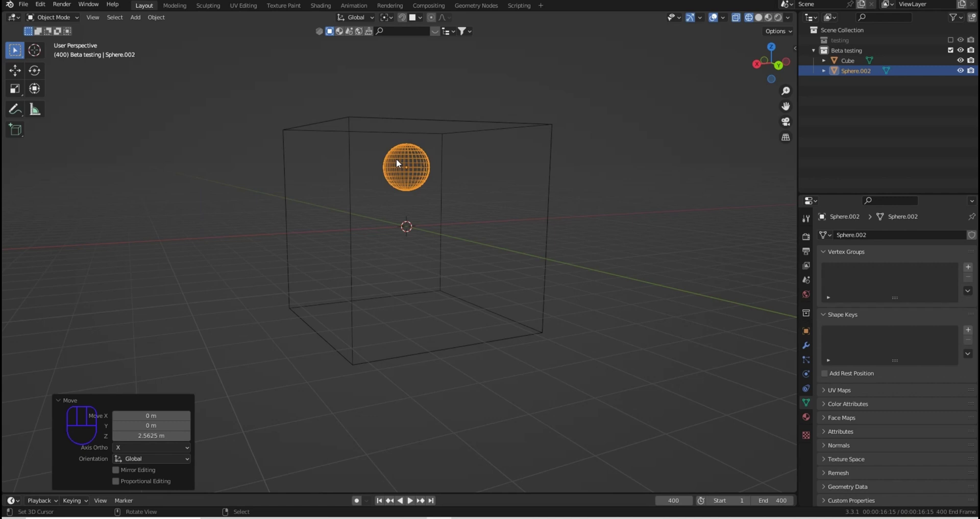
{"action": "key", "text": "g"}
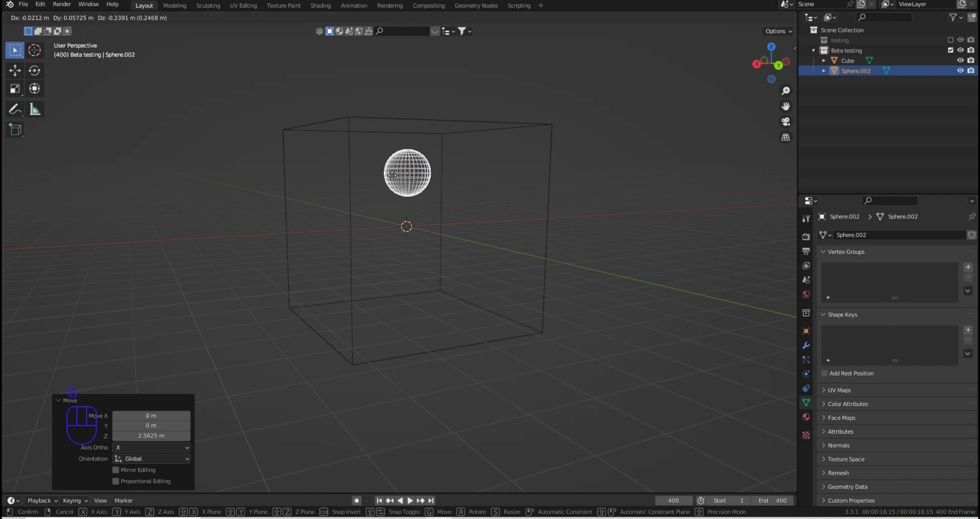
{"action": "right_click", "coordinate": [395, 179]}
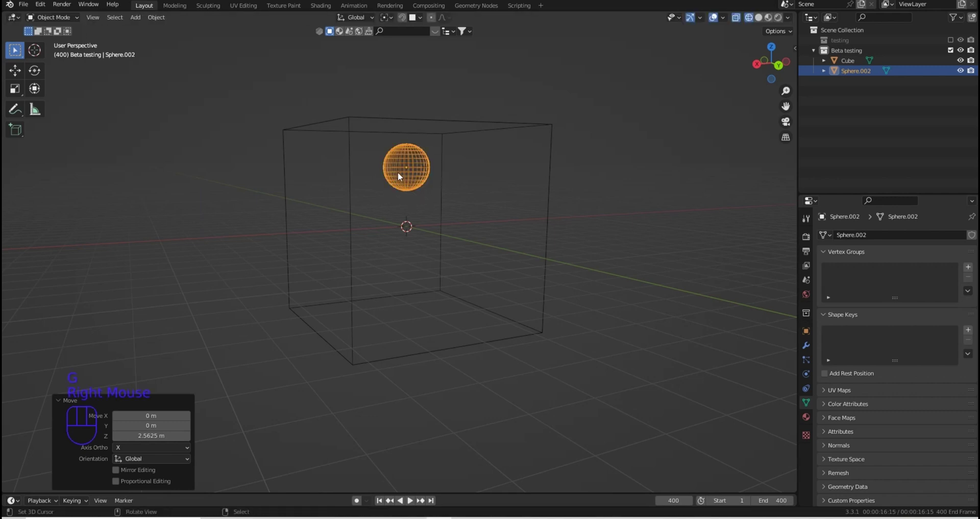
Check the sphere's height from a few angles and select the cube again
{"action": "middle_click", "coordinate": [424, 180]}
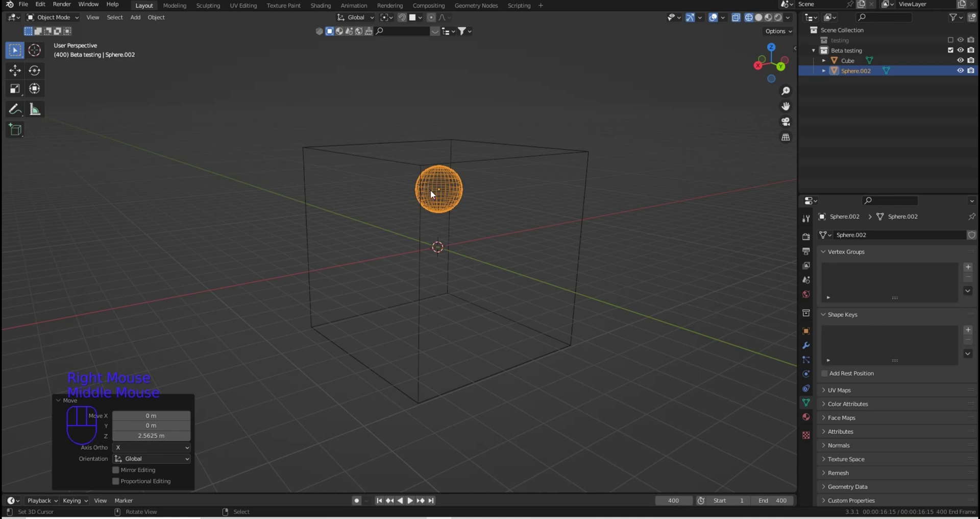
{"action": "left_click_drag", "start_coordinate": [476, 214], "coordinate": [478, 227]}
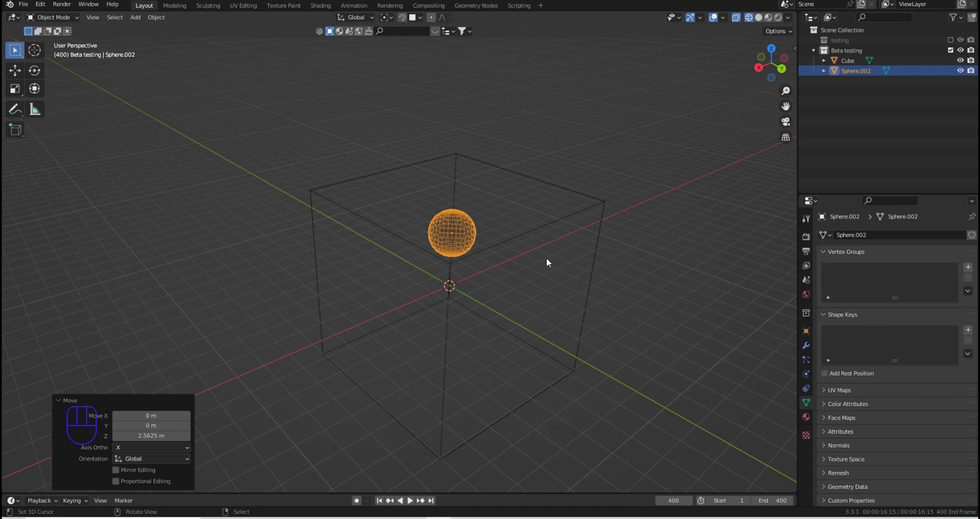
{"action": "right_click", "coordinate": [423, 248]}
{"action": "key", "text": "g"}
{"action": "right_click", "coordinate": [436, 229]}
{"action": "left_click_drag", "start_coordinate": [644, 275], "coordinate": [860, 36]}
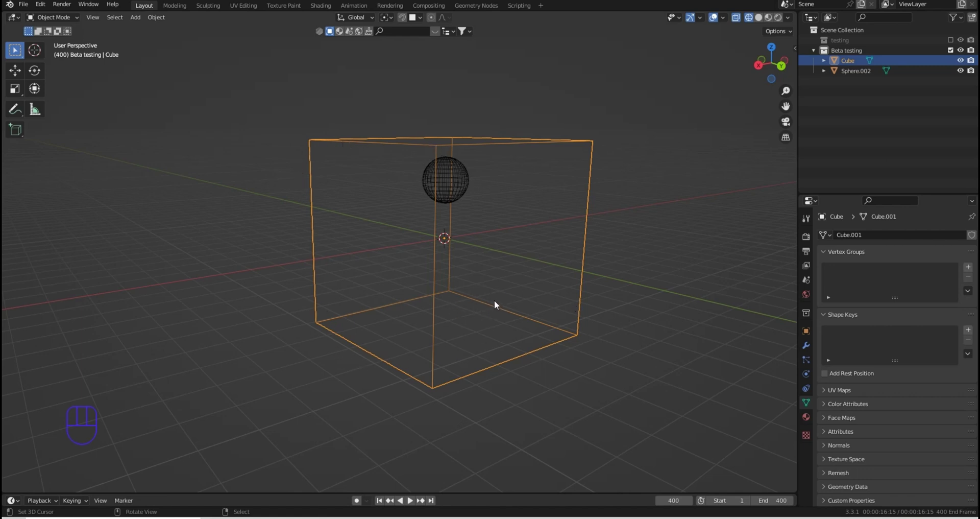
Add Fluid physics to the cube and make it a liquid Domain
{"action": "left_click_drag", "start_coordinate": [503, 304], "coordinate": [806, 377]}
{"action": "left_click", "coordinate": [809, 376]}
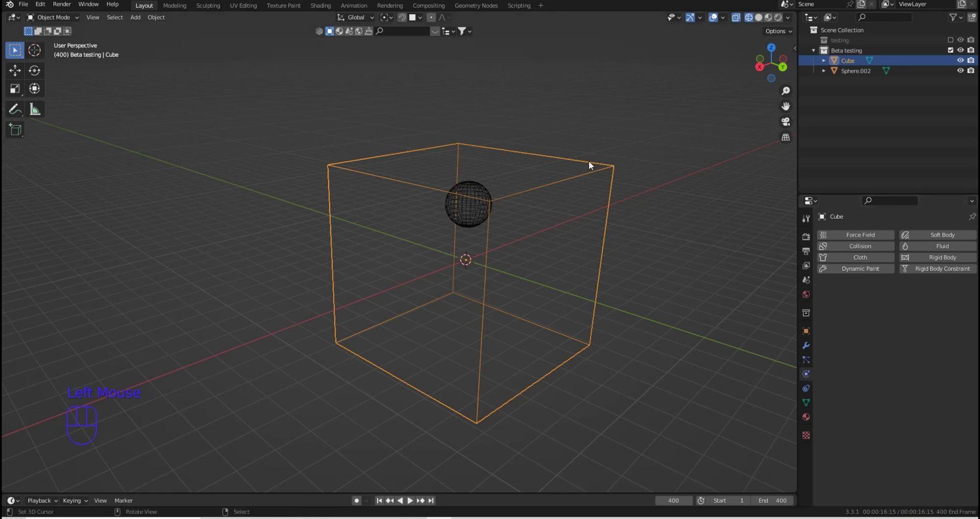
{"action": "key", "text": "g"}
{"action": "left_click_drag", "start_coordinate": [608, 168], "coordinate": [918, 249]}
{"action": "left_click", "coordinate": [918, 249]}
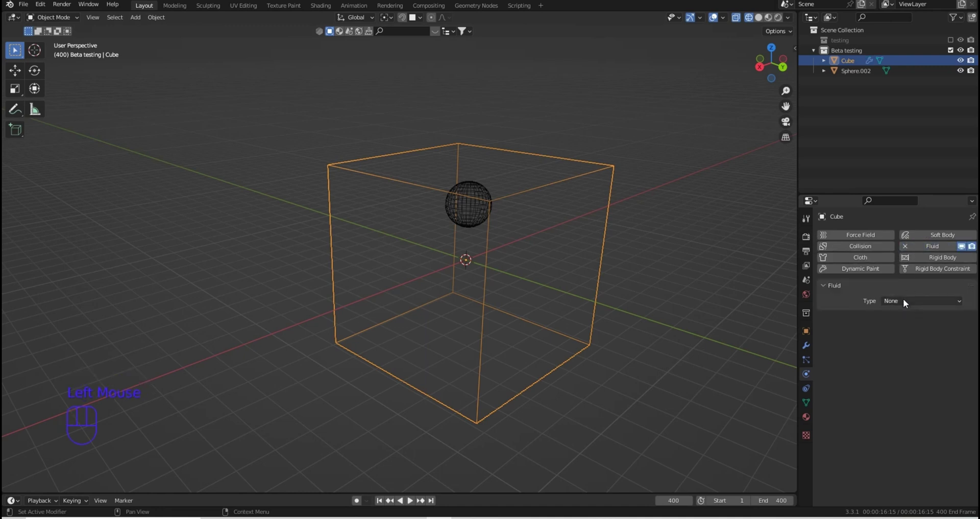
{"action": "left_click_drag", "start_coordinate": [917, 300], "coordinate": [910, 329]}
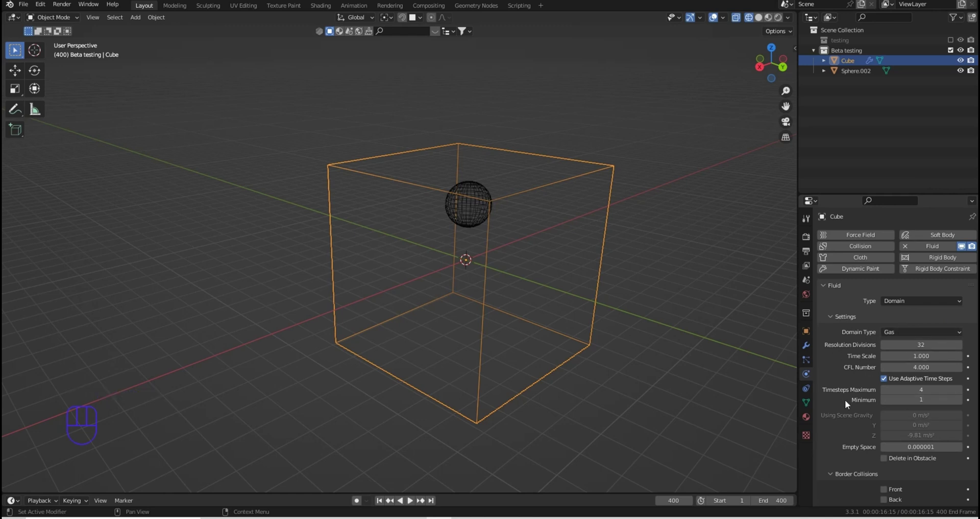
Enable collisions on all six domain borders and review the remaining domain settings
{"action": "scroll", "scroll_direction": "down", "scroll_amount": 3}
{"action": "scroll", "scroll_direction": "up", "scroll_amount": 3}
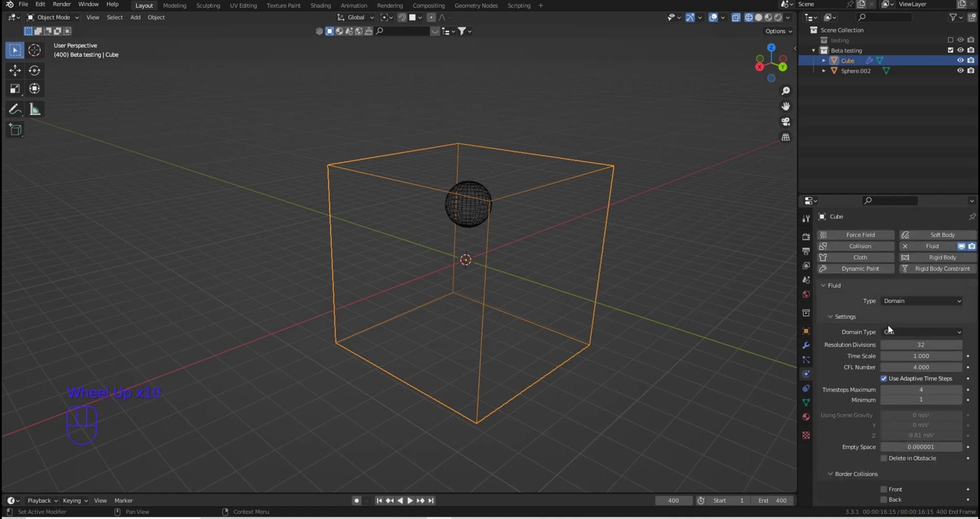
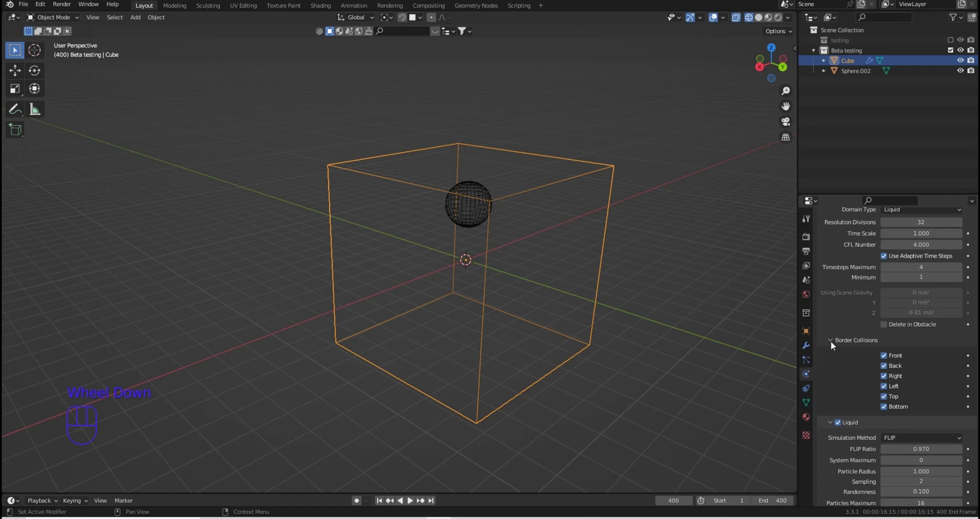
{"action": "left_click", "coordinate": [832, 342]}
{"action": "scroll", "scroll_direction": "down", "scroll_amount": 3}
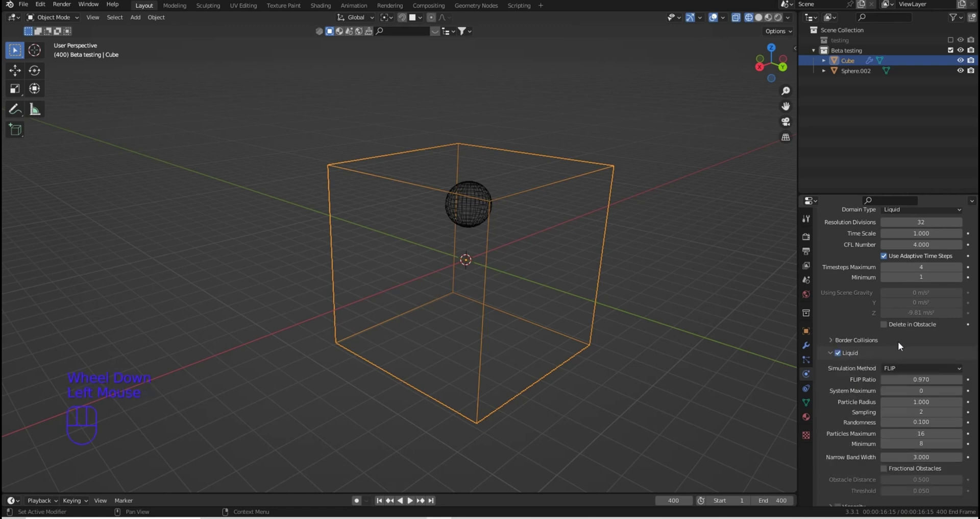
{"action": "scroll", "scroll_direction": "down", "scroll_amount": 3}
{"action": "scroll", "scroll_direction": "down", "scroll_amount": 3}
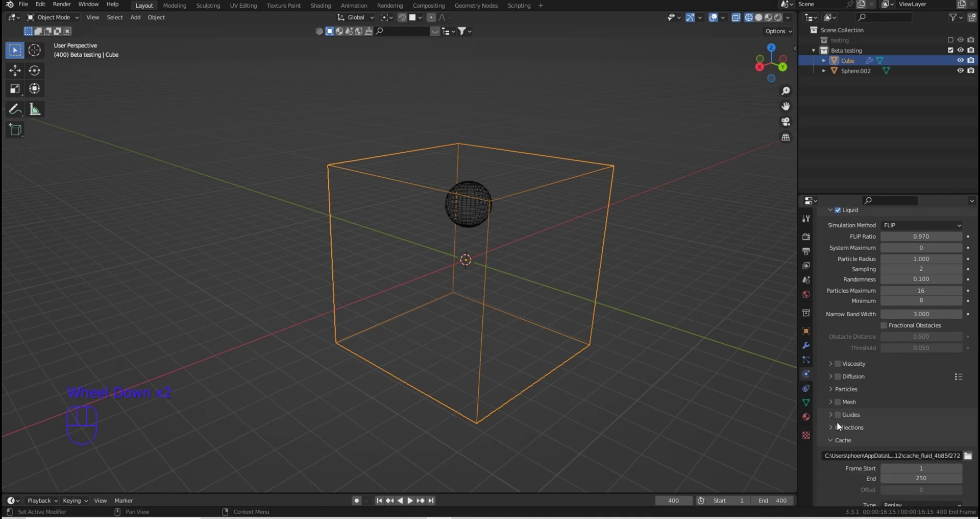
Enable Mesh generation on the liquid domain with Upres Factor 1
{"action": "left_click", "coordinate": [843, 407]}
{"action": "scroll", "scroll_direction": "down", "scroll_amount": 3}
{"action": "left_click", "coordinate": [834, 405]}
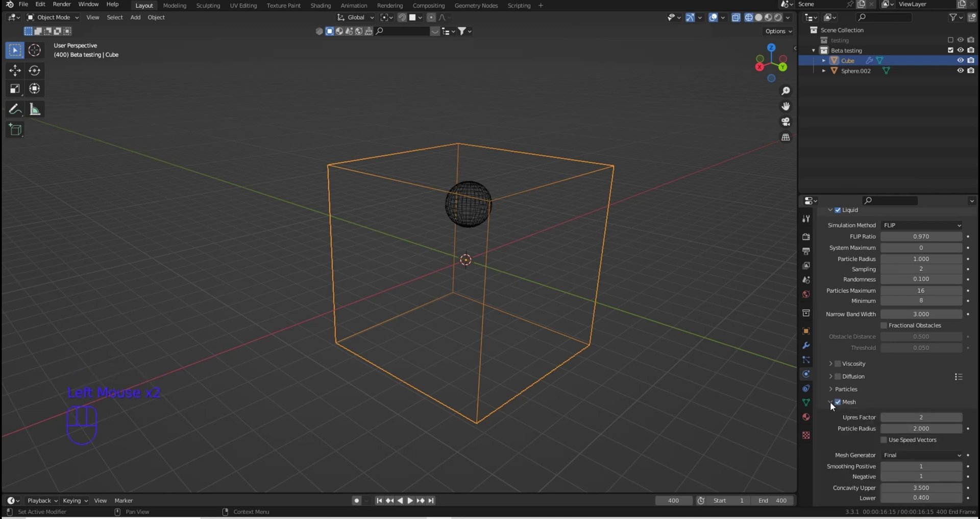
{"action": "scroll", "scroll_direction": "down", "scroll_amount": 3}
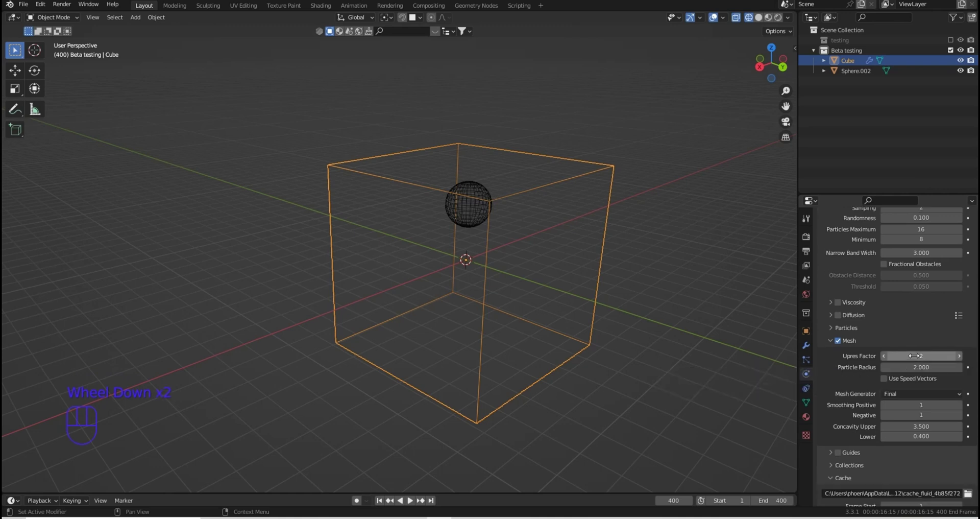
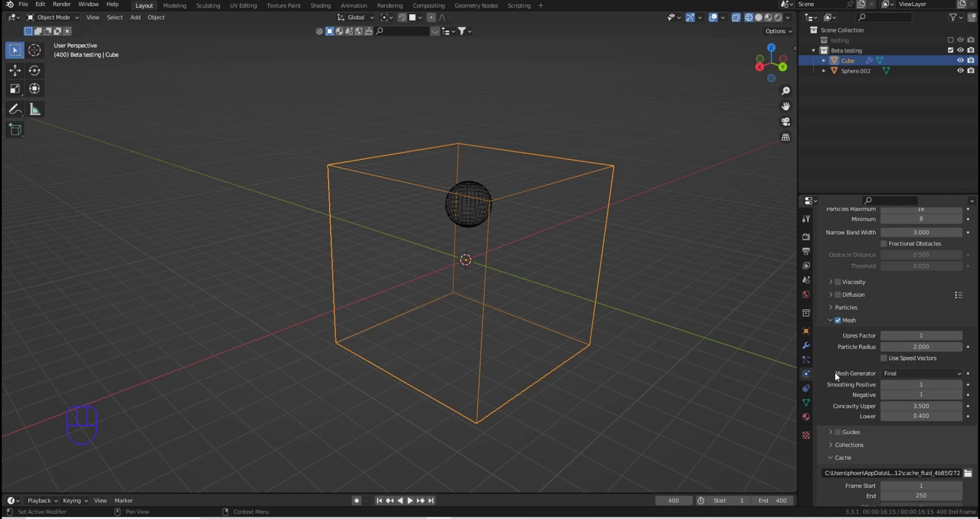
{"action": "scroll", "scroll_direction": "down", "scroll_amount": 3}
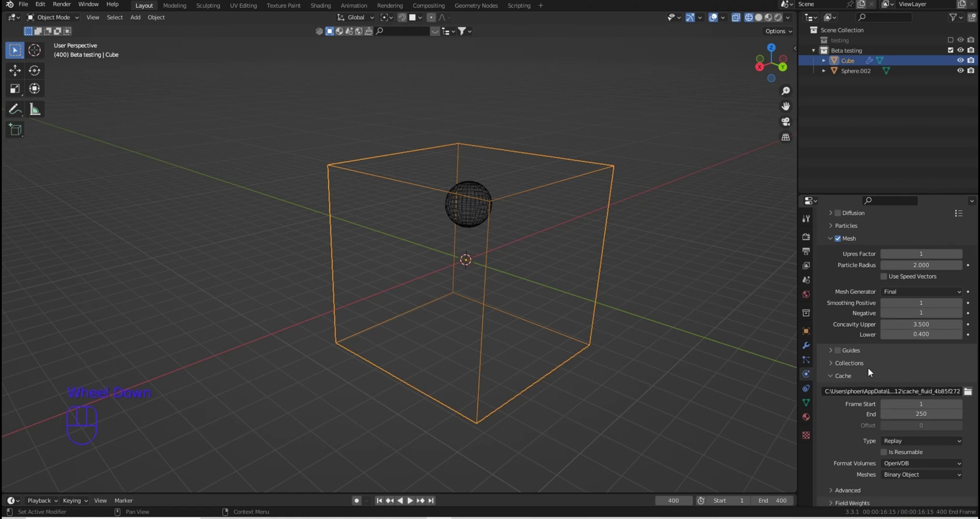
Change the domain cache type from Replay to All
{"action": "scroll", "scroll_direction": "down", "scroll_amount": 3}
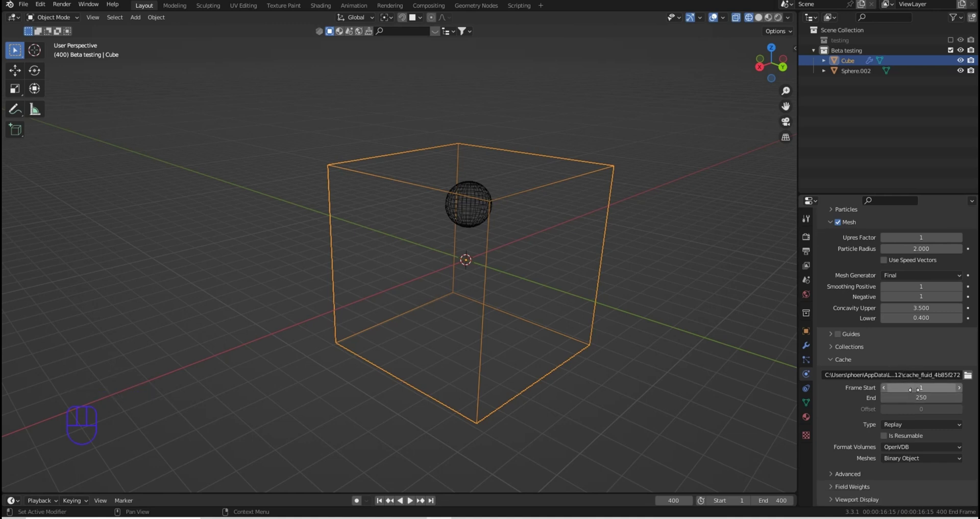
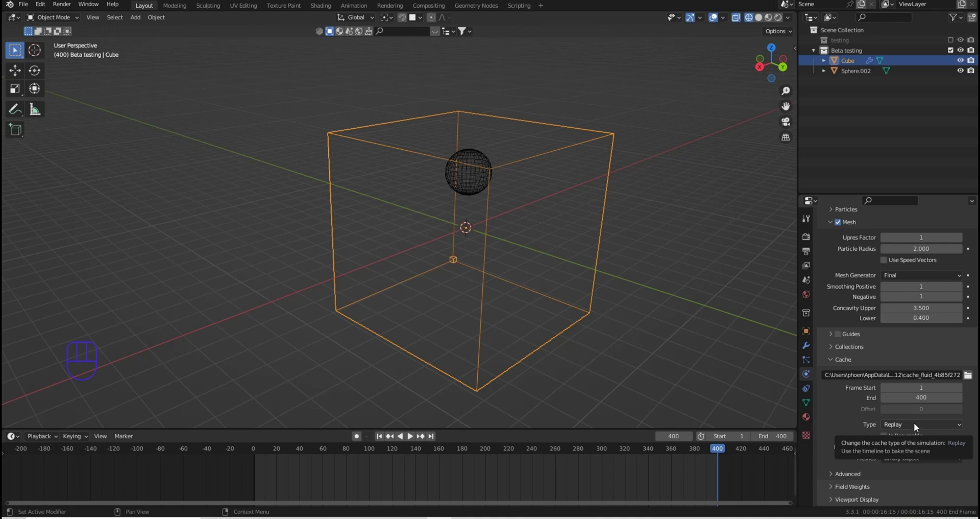
{"action": "left_click_drag", "start_coordinate": [917, 427], "coordinate": [898, 461]}
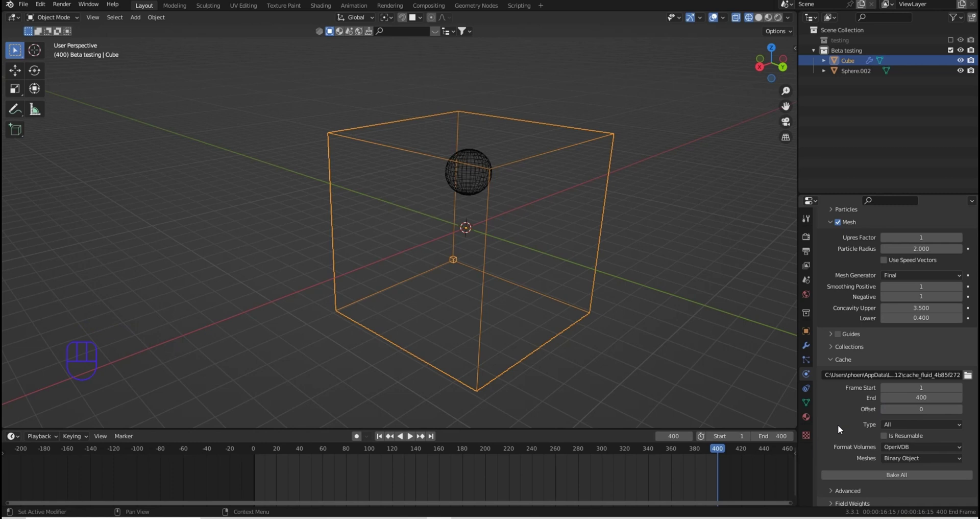
{"action": "scroll", "scroll_direction": "down", "scroll_amount": 3}
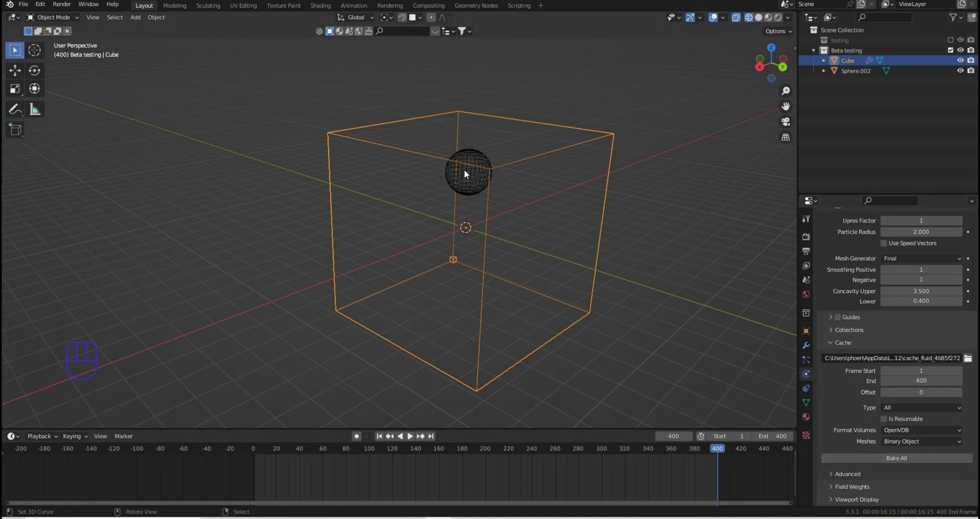
Give the sphere Fluid physics as a Flow of type Liquid with Inflow behaviour
{"action": "right_click", "coordinate": [467, 174]}
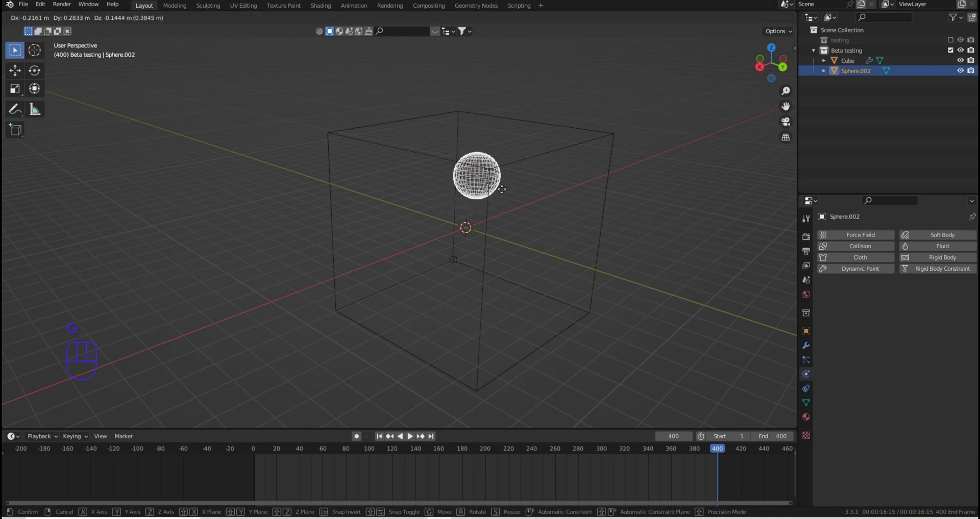
{"action": "key", "text": "g"}
{"action": "left_click_drag", "start_coordinate": [504, 194], "coordinate": [939, 253]}
{"action": "left_click", "coordinate": [939, 253]}
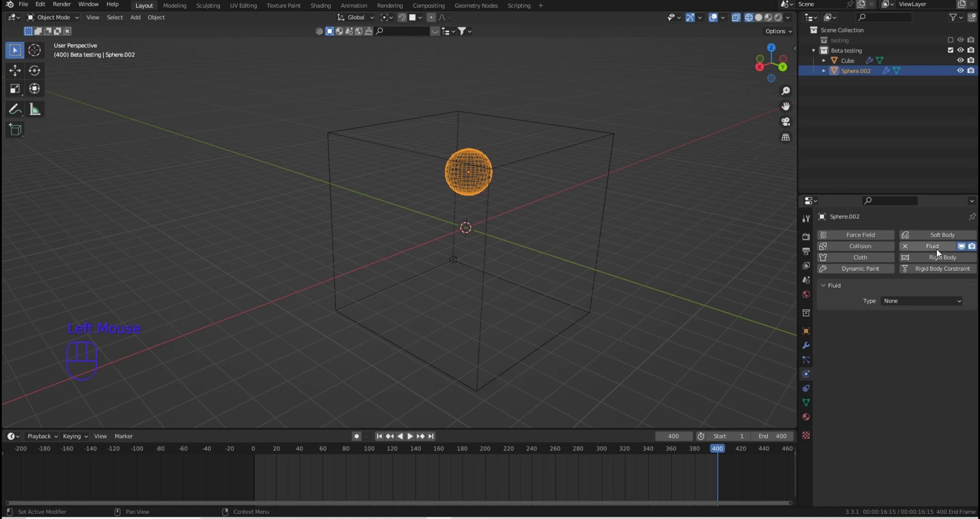
{"action": "left_click_drag", "start_coordinate": [913, 305], "coordinate": [917, 338]}
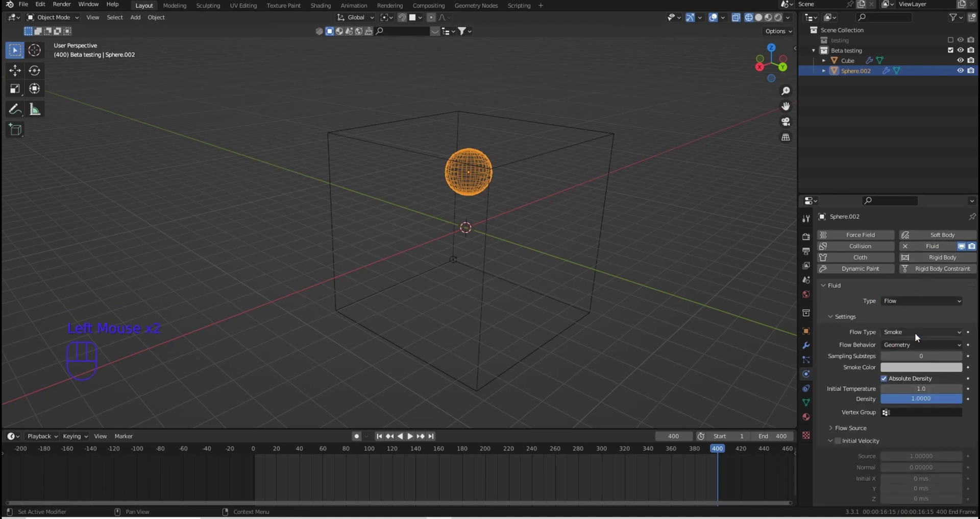
{"action": "left_click_drag", "start_coordinate": [900, 337], "coordinate": [916, 381]}
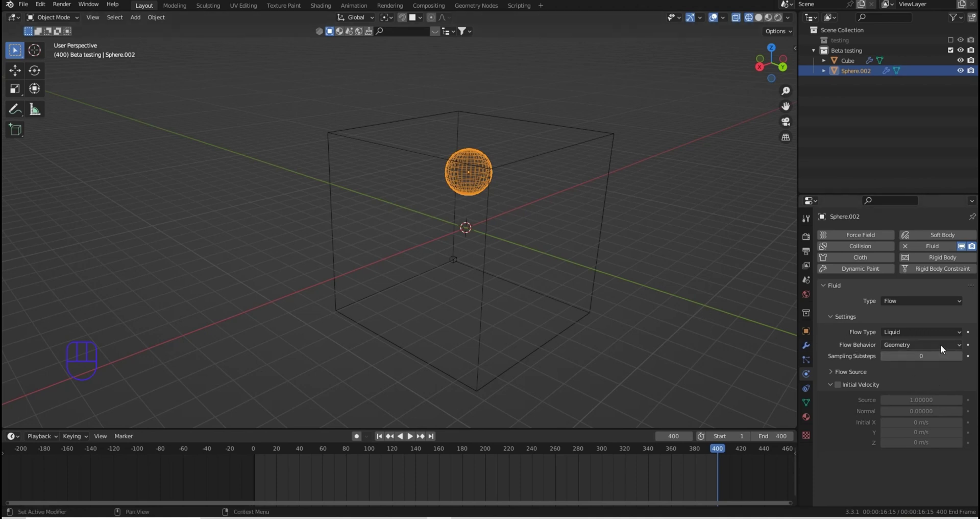
{"action": "left_click_drag", "start_coordinate": [943, 349], "coordinate": [916, 359]}
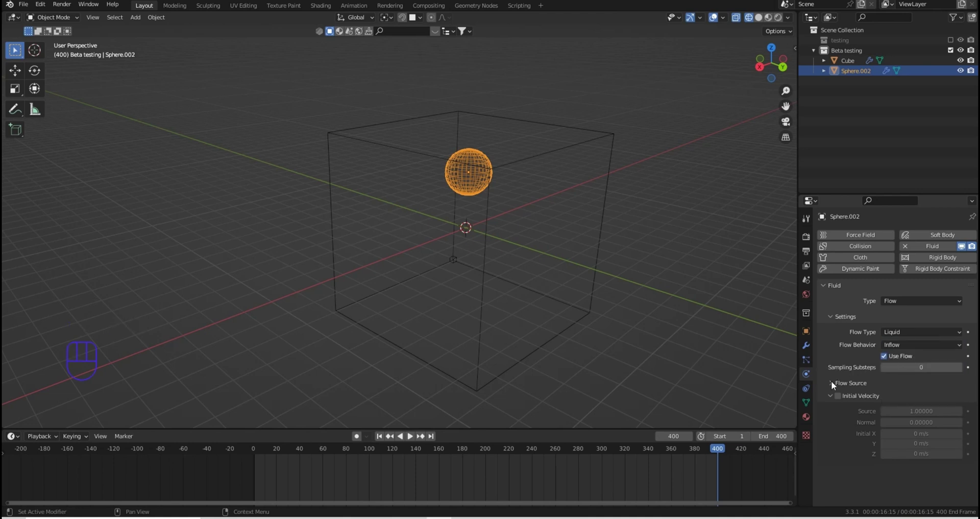
Select the domain cube and set the timeline and cache end to frame 50
{"action": "left_click", "coordinate": [835, 385]}
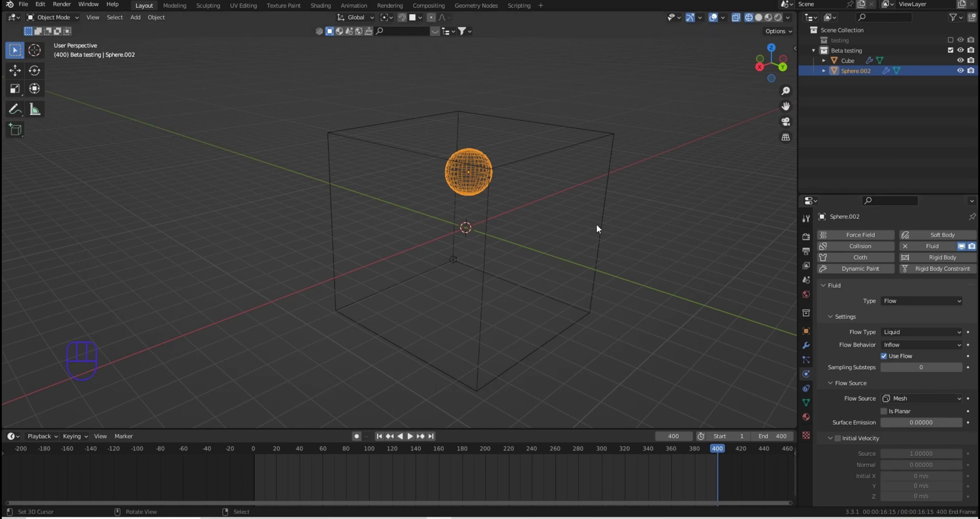
{"action": "right_click", "coordinate": [583, 145]}
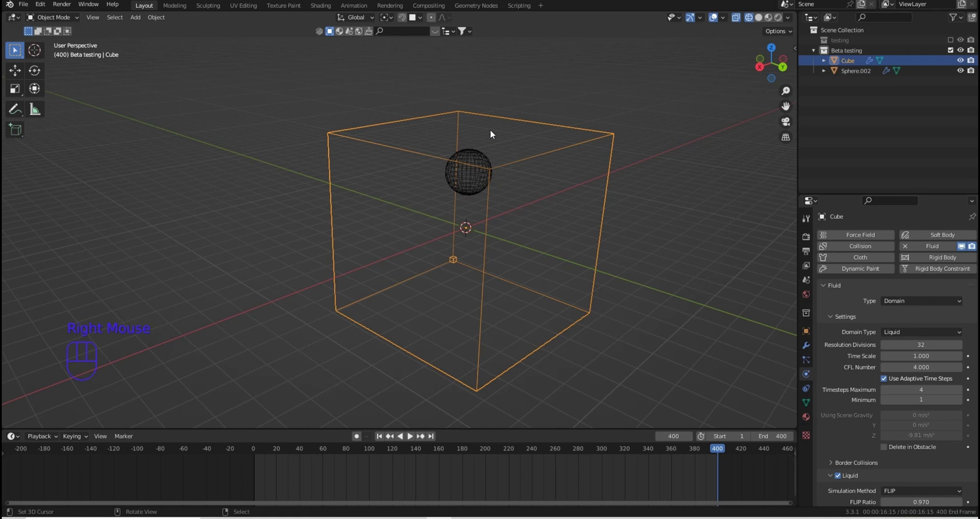
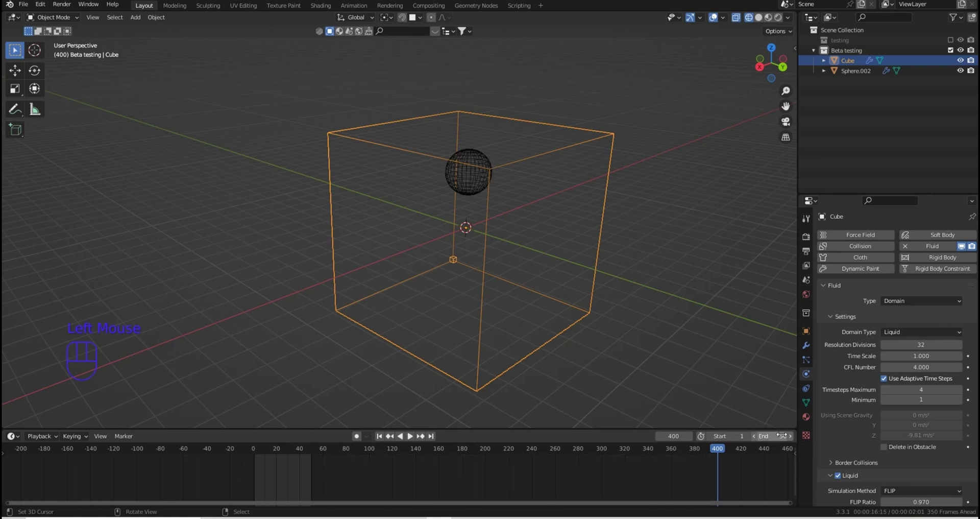
{"action": "scroll", "scroll_direction": "down", "scroll_amount": 3}
{"action": "scroll", "scroll_direction": "down", "scroll_amount": 3}
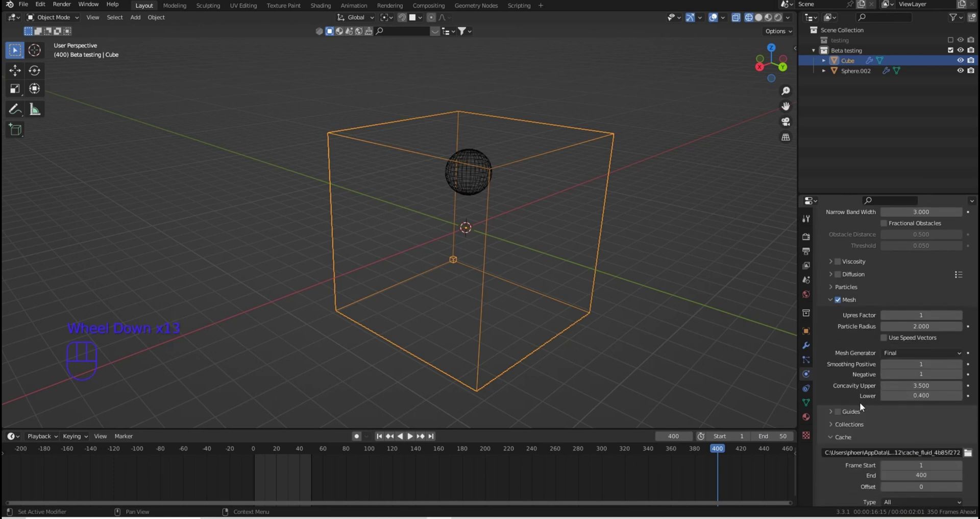
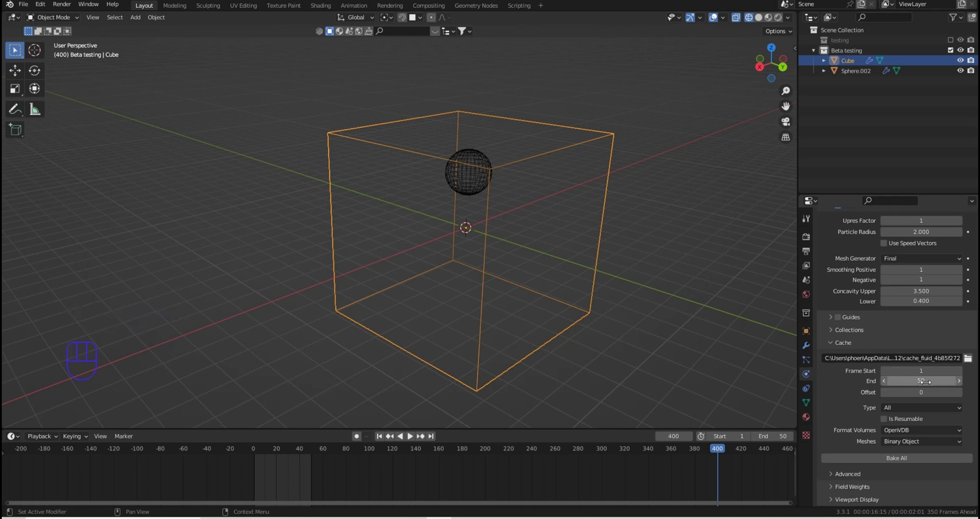
Bake the whole liquid simulation and scrub from frame 1 to about frame 40
{"action": "left_click", "coordinate": [866, 461]}
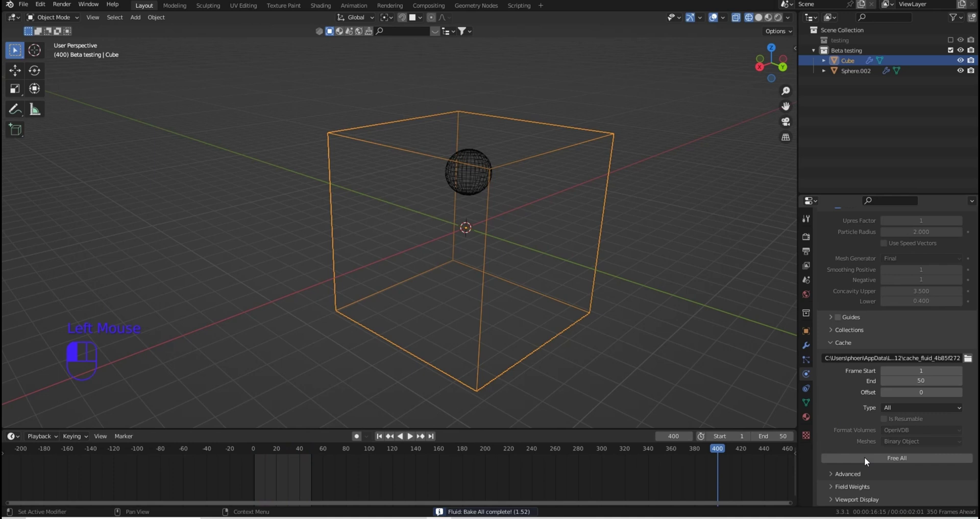
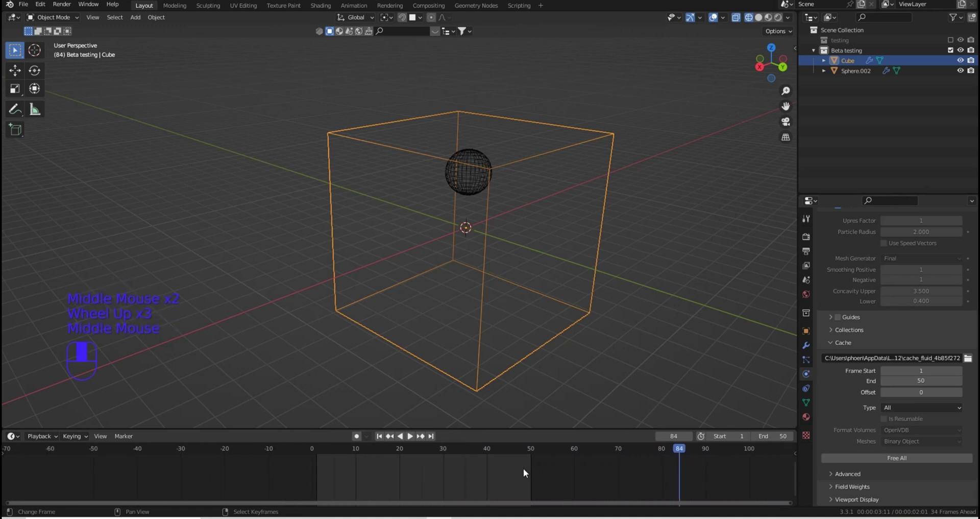
{"action": "left_click", "coordinate": [322, 455]}
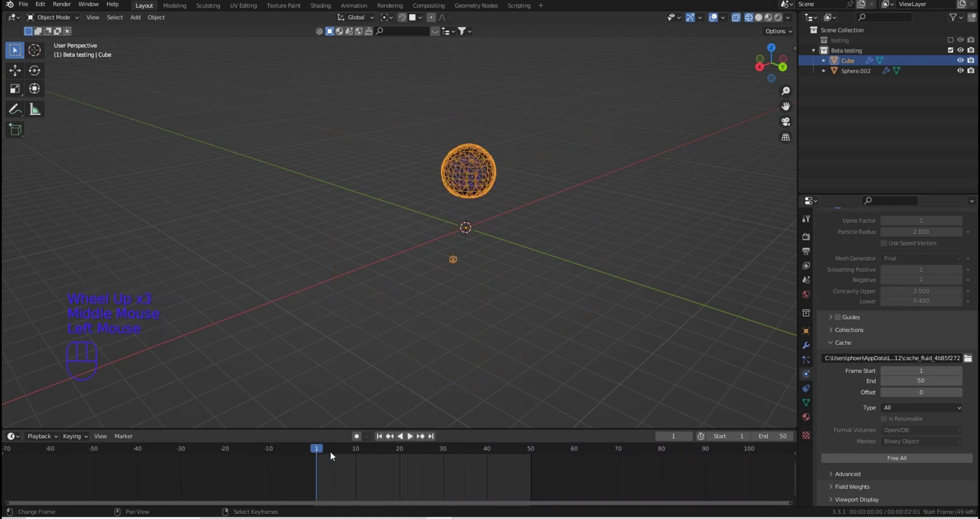
{"action": "left_click_drag", "start_coordinate": [323, 452], "coordinate": [484, 454]}
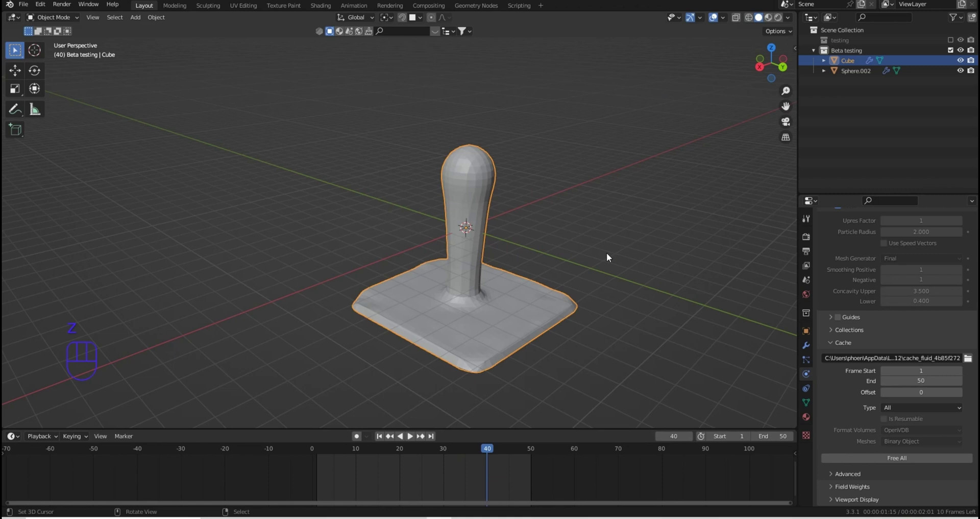
Play the 50-frame pour while orbiting around the liquid pool, then stop playback
{"action": "key", "text": "z"}
{"action": "left_click_drag", "start_coordinate": [575, 261], "coordinate": [562, 276]}
{"action": "left_click_drag", "start_coordinate": [494, 449], "coordinate": [441, 450]}
{"action": "left_click", "coordinate": [414, 438]}
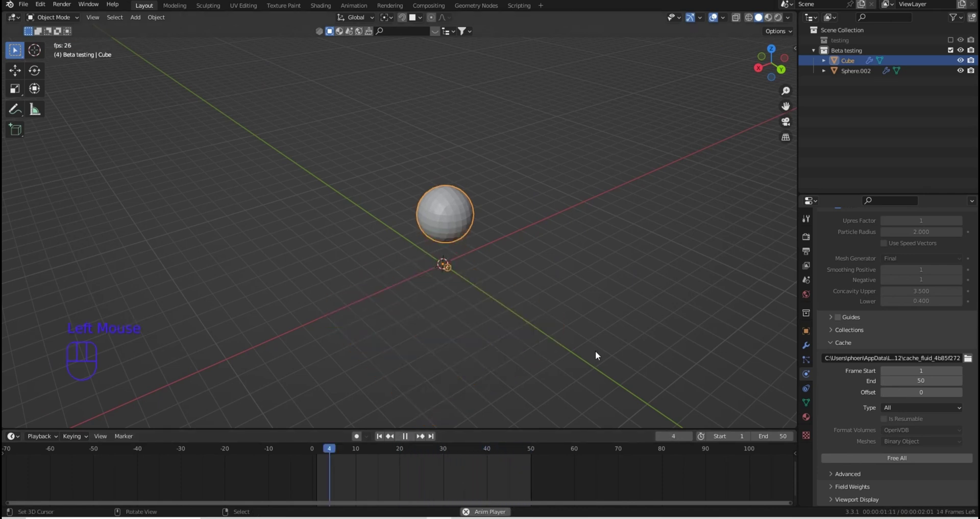
{"action": "left_click_drag", "start_coordinate": [609, 313], "coordinate": [609, 297]}
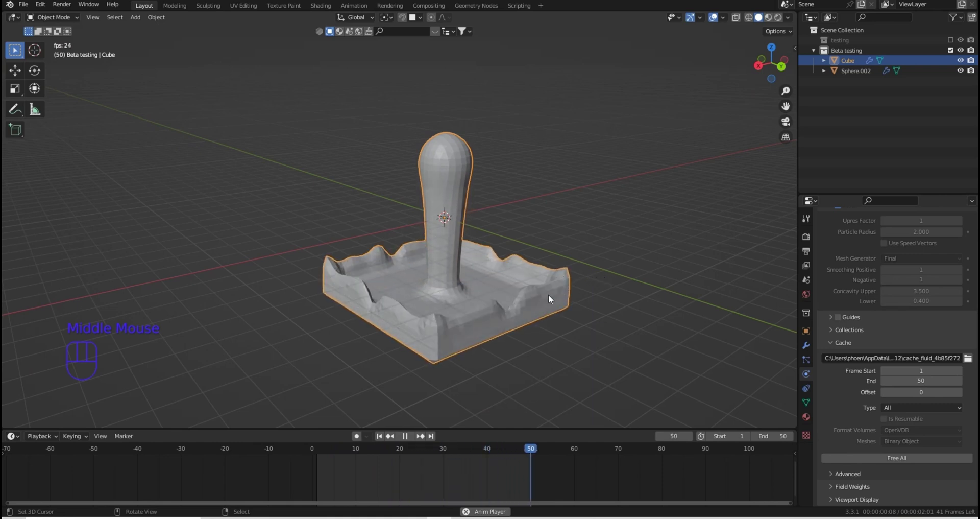
{"action": "left_click", "coordinate": [413, 440]}
{"action": "key", "text": "q"}
{"action": "key", "text": "q"}
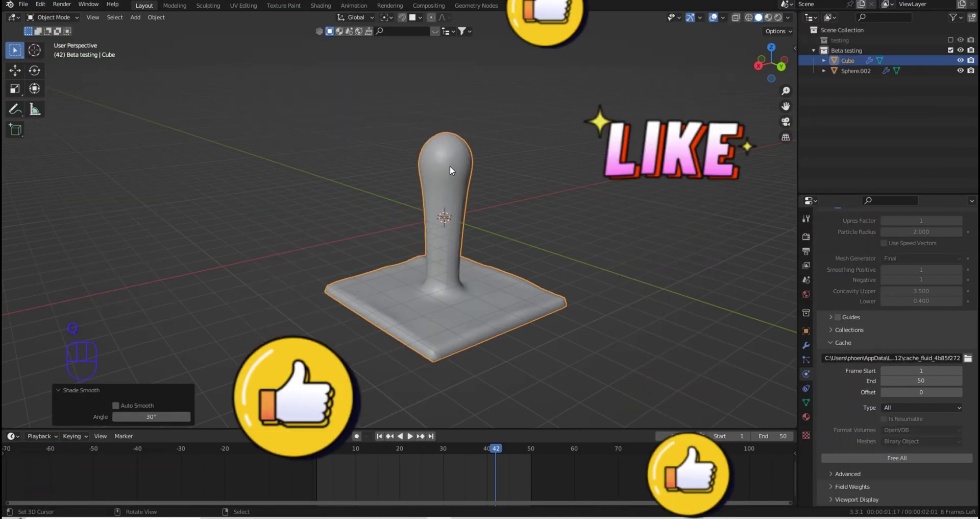
Move the view in closer to the liquid column
{"action": "middle_click", "coordinate": [475, 207]}
{"action": "middle_click", "coordinate": [477, 209]}
{"action": "scroll", "scroll_direction": "up", "scroll_amount": 3}
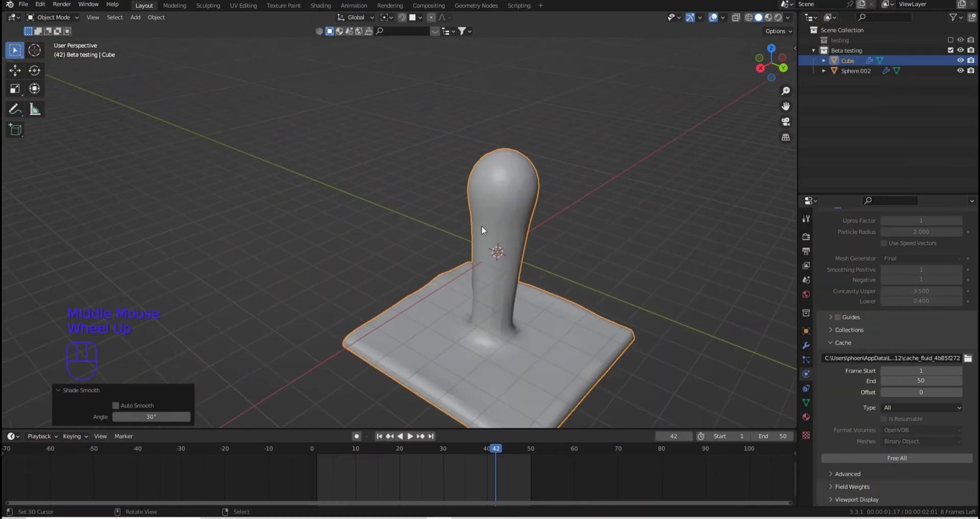
{"action": "scroll", "scroll_direction": "up", "scroll_amount": 3}
{"action": "left_click_drag", "start_coordinate": [502, 226], "coordinate": [461, 216]}
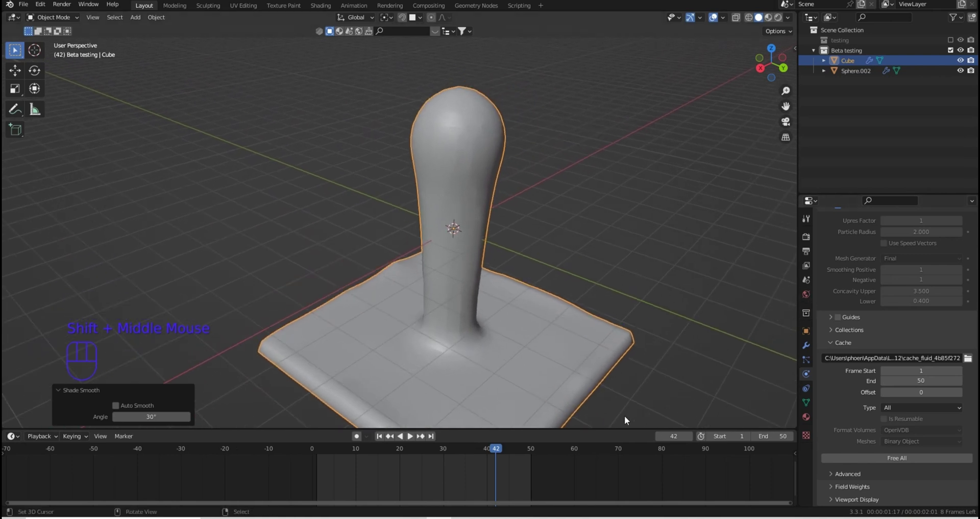
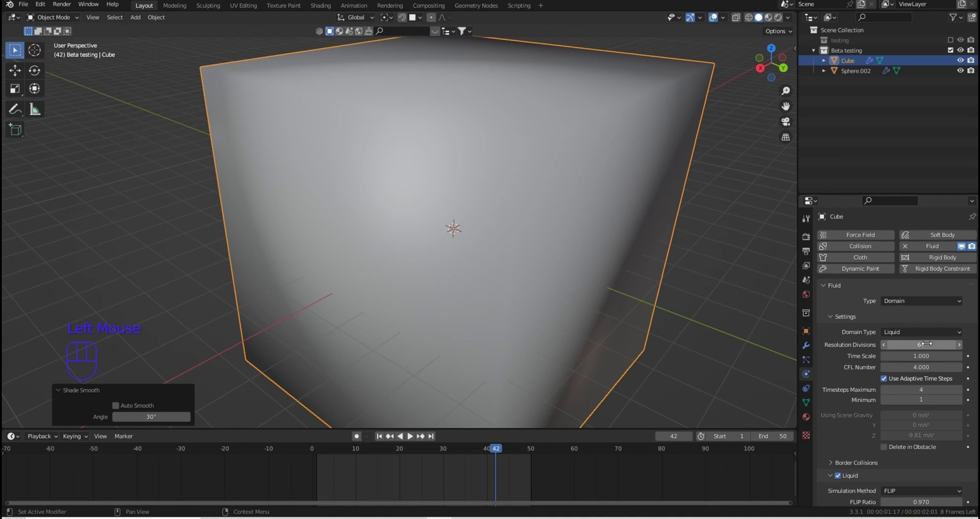
Raise the domain's Resolution Divisions to 64
{"action": "scroll", "scroll_direction": "down", "scroll_amount": 3}
{"action": "scroll", "scroll_direction": "down", "scroll_amount": 3}
{"action": "scroll", "scroll_direction": "up", "scroll_amount": 3}
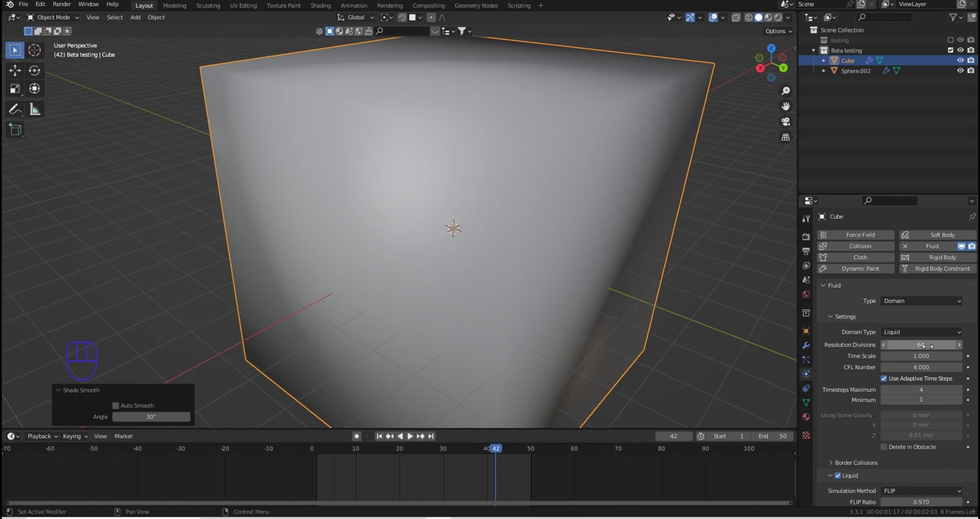
{"action": "scroll", "scroll_direction": "down", "scroll_amount": 3}
Enable Auto Smooth normals on the domain mesh and return to its physics settings
{"action": "left_click", "coordinate": [811, 404]}
{"action": "scroll", "scroll_direction": "down", "scroll_amount": 3}
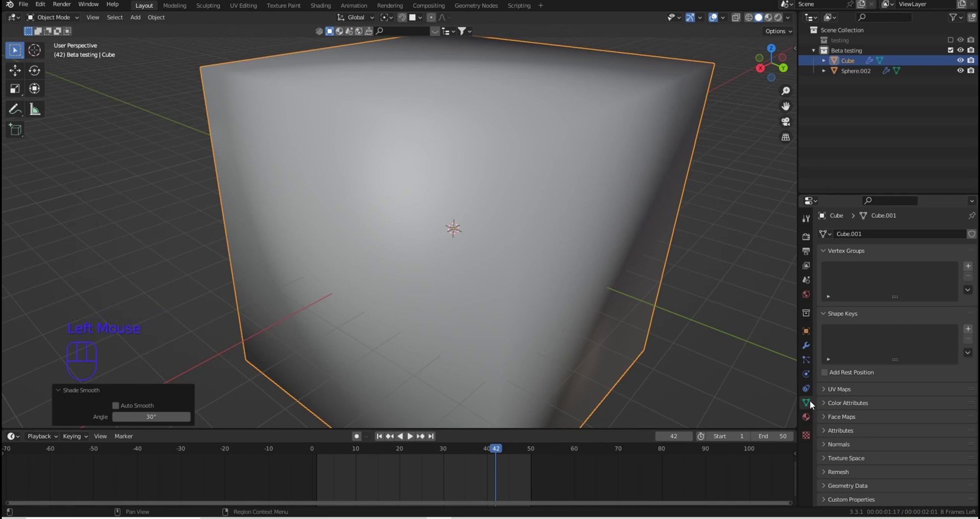
{"action": "scroll", "scroll_direction": "down", "scroll_amount": 3}
{"action": "left_click", "coordinate": [829, 445]}
{"action": "scroll", "scroll_direction": "down", "scroll_amount": 3}
{"action": "left_click", "coordinate": [887, 461]}
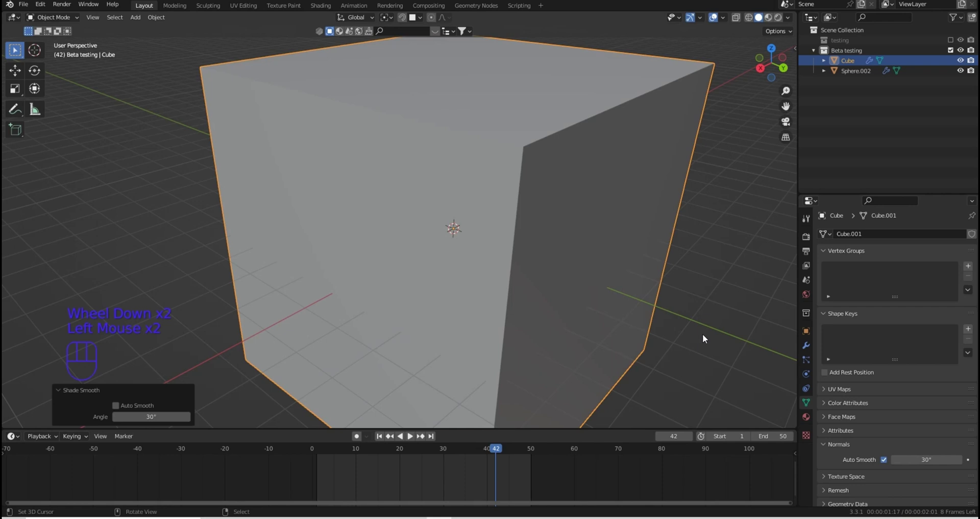
{"action": "scroll", "scroll_direction": "down", "scroll_amount": 3}
{"action": "left_click", "coordinate": [813, 377]}
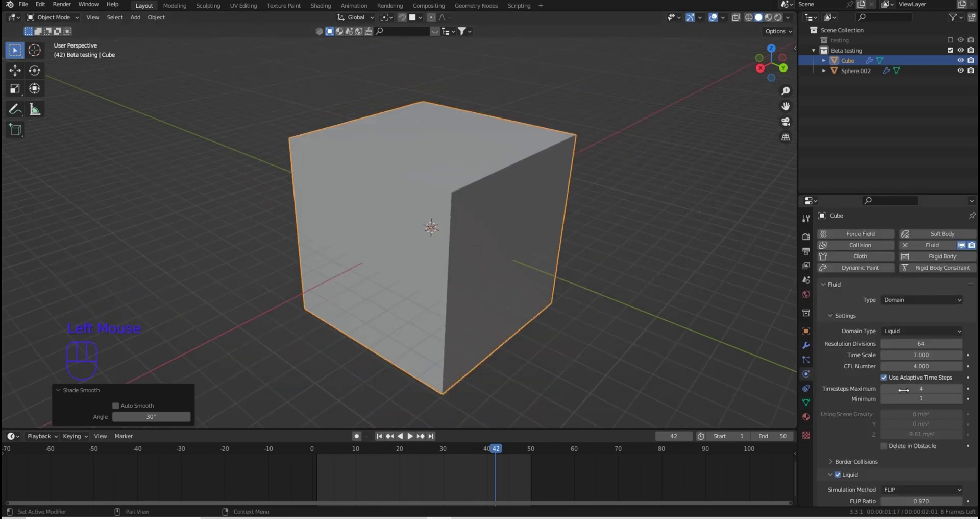
Set the mesh Upres Factor to 2, re-bake, and zoom in on the splashing pool
{"action": "scroll", "scroll_direction": "down", "scroll_amount": 3}
{"action": "scroll", "scroll_direction": "down", "scroll_amount": 3}
{"action": "scroll", "scroll_direction": "up", "scroll_amount": 3}
{"action": "scroll", "scroll_direction": "down", "scroll_amount": 3}
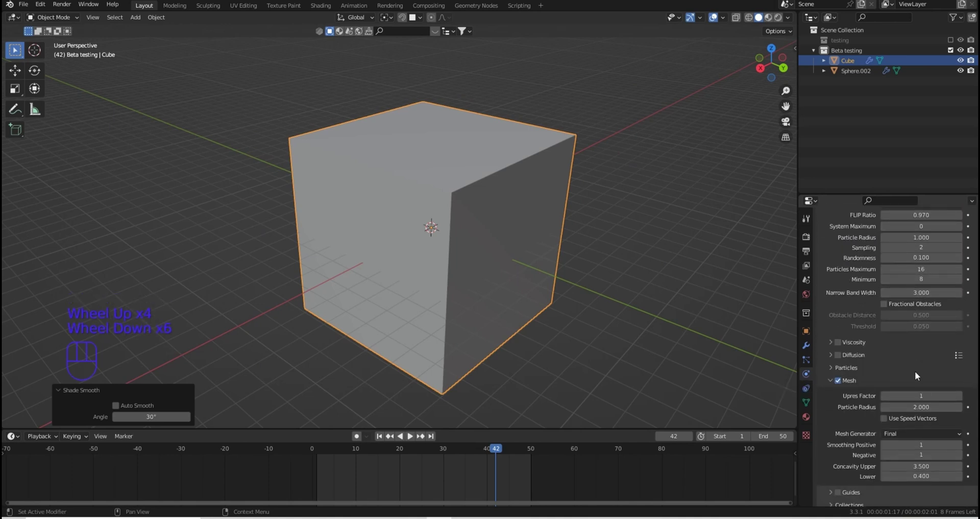
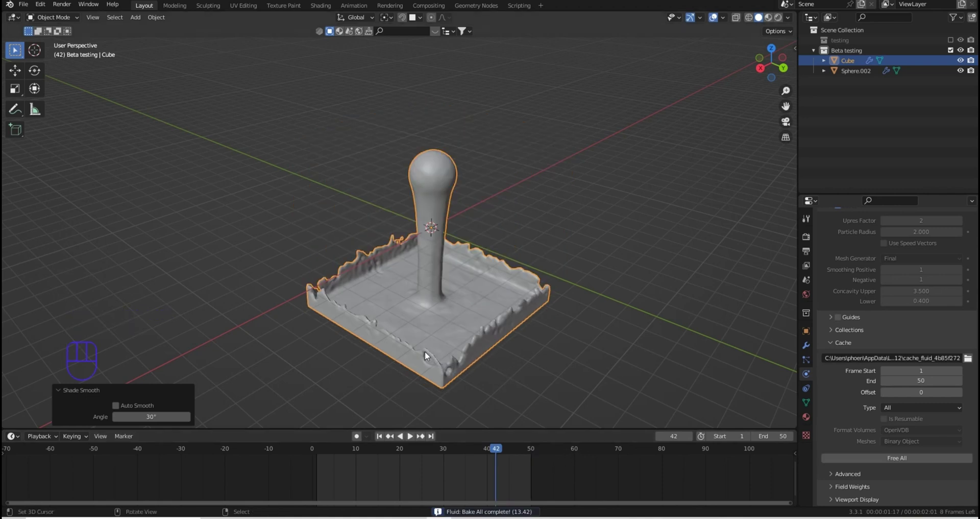
{"action": "scroll", "scroll_direction": "up", "scroll_amount": 3}
{"action": "left_click_drag", "start_coordinate": [433, 343], "coordinate": [441, 328]}
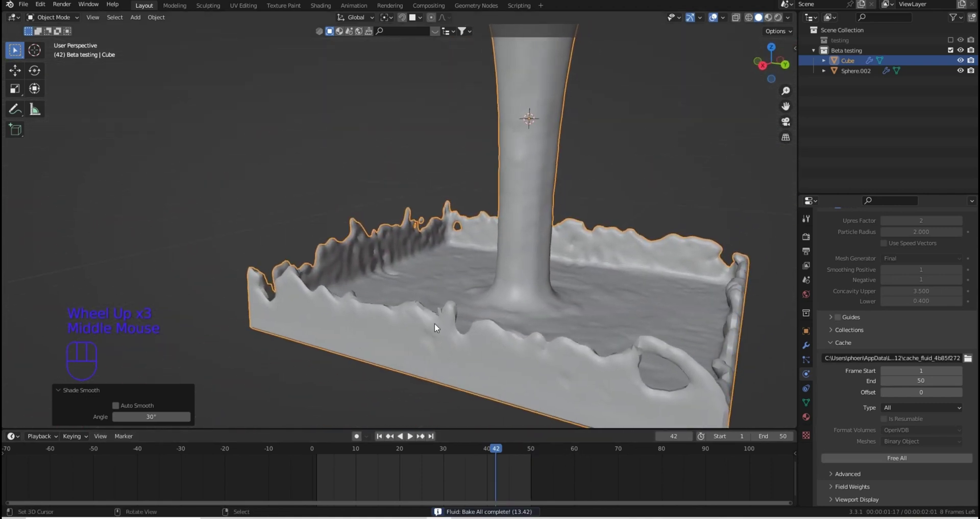
{"action": "left_click_drag", "start_coordinate": [390, 263], "coordinate": [381, 304]}
Play the re-baked pour, stop near frame 24, and preview it with material shading
{"action": "left_click", "coordinate": [413, 439]}
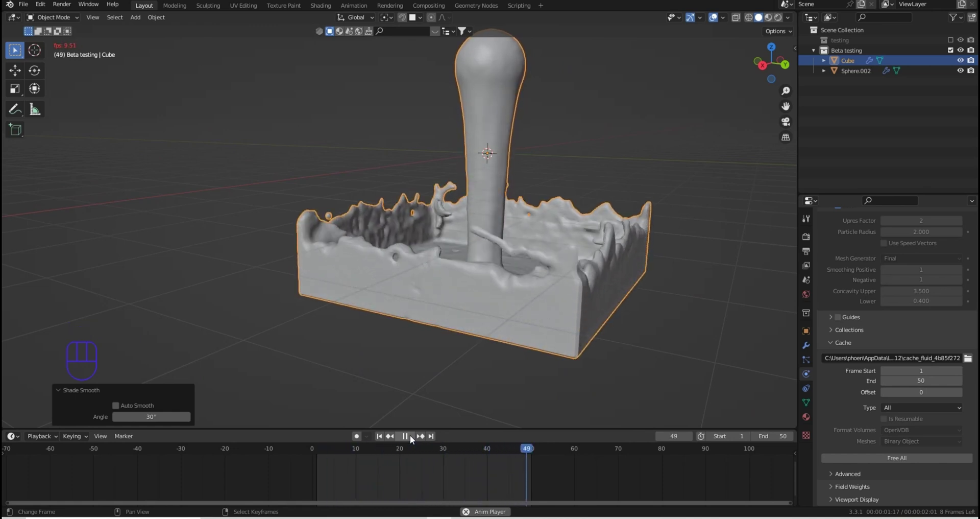
{"action": "left_click", "coordinate": [413, 439]}
{"action": "left_click", "coordinate": [412, 439]}
{"action": "left_click", "coordinate": [412, 439]}
{"action": "left_click", "coordinate": [769, 19]}
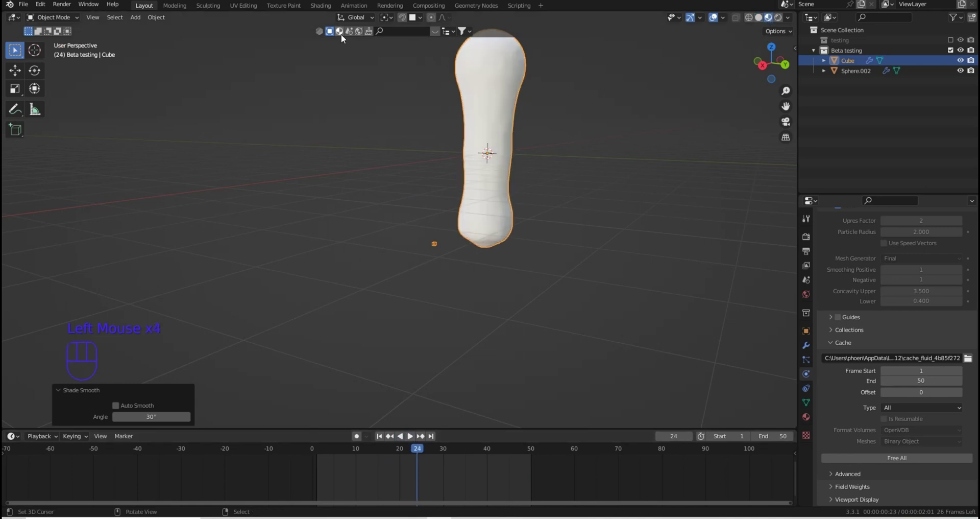
Search the BlenderKit asset bar for 'water' and drop a water material onto the fluid domain
{"action": "left_click", "coordinate": [343, 35]}
{"action": "left_click_drag", "start_coordinate": [409, 33], "coordinate": [411, 32]}
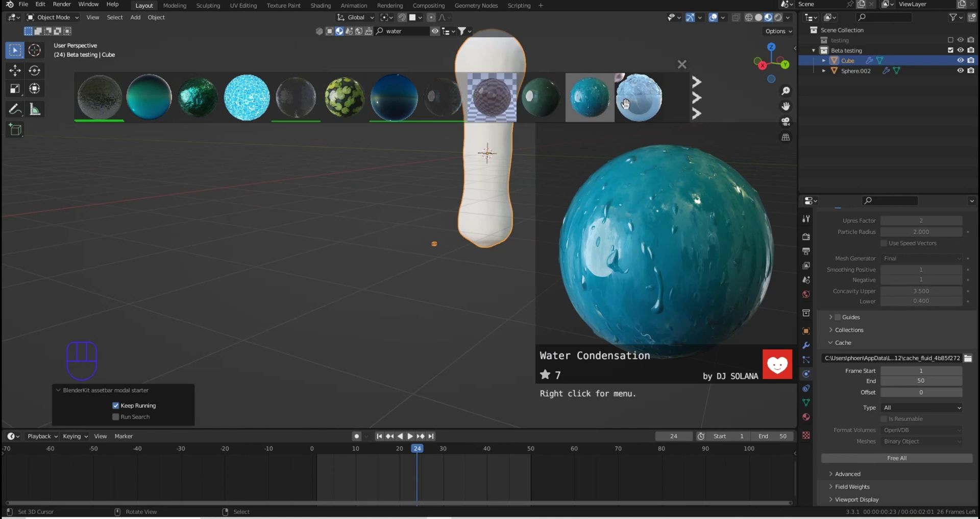
{"action": "left_click", "coordinate": [701, 92]}
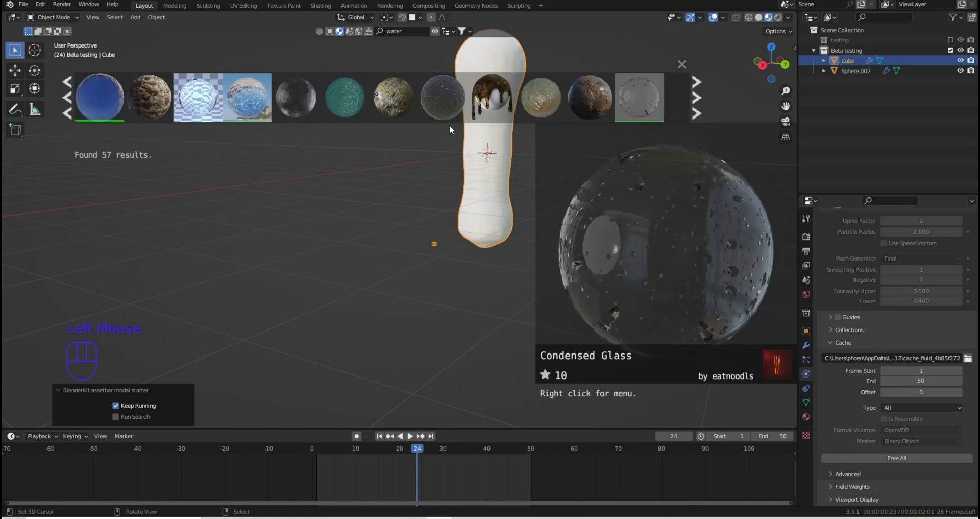
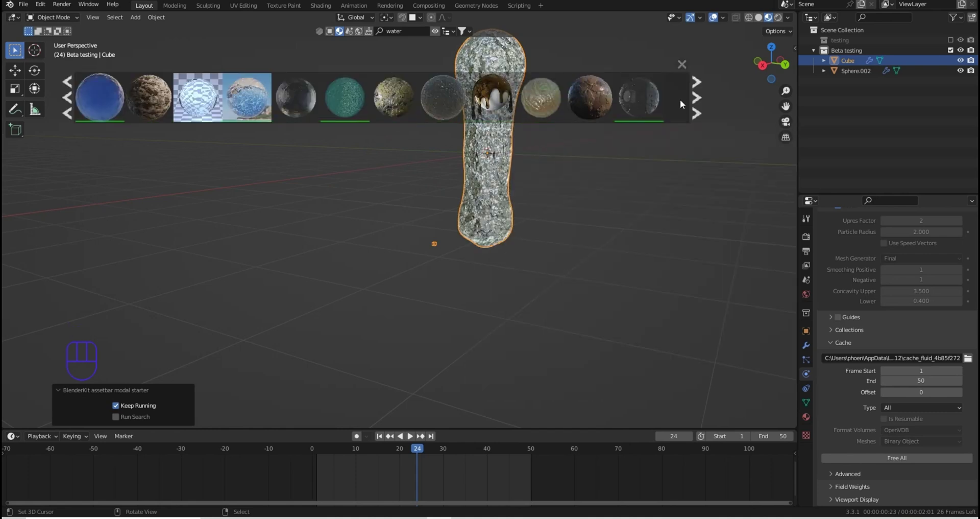
{"action": "left_click", "coordinate": [683, 68]}
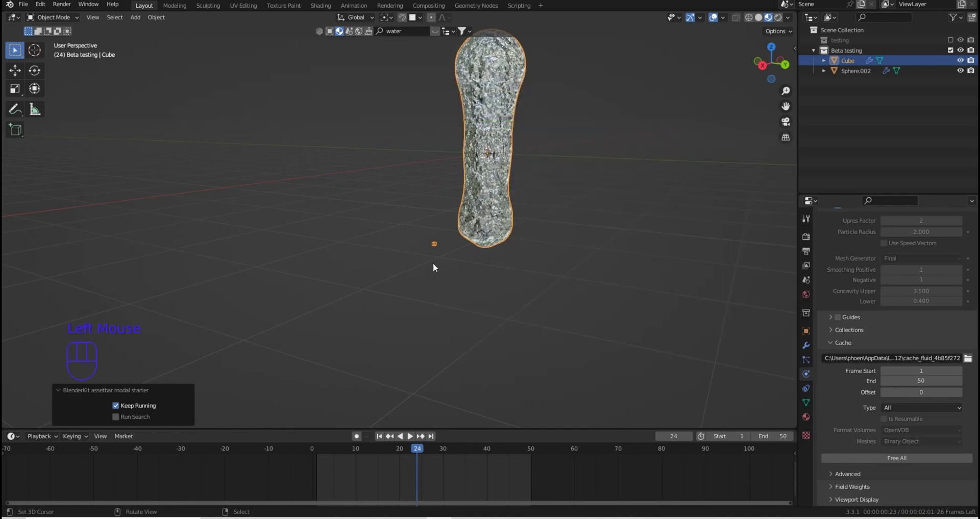
Play the splash to frame 47, then preview the Tropical Water Shader as an alternative
{"action": "left_click", "coordinate": [414, 439]}
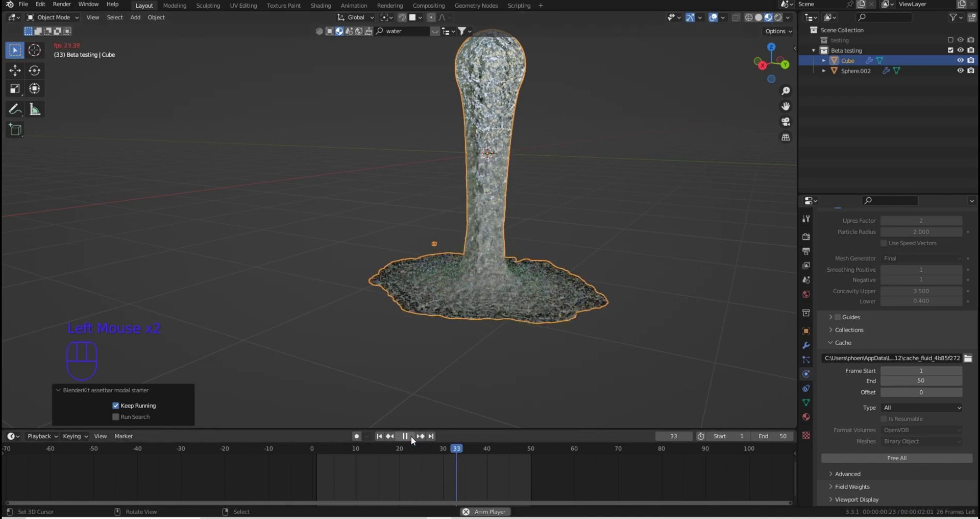
{"action": "left_click", "coordinate": [415, 439]}
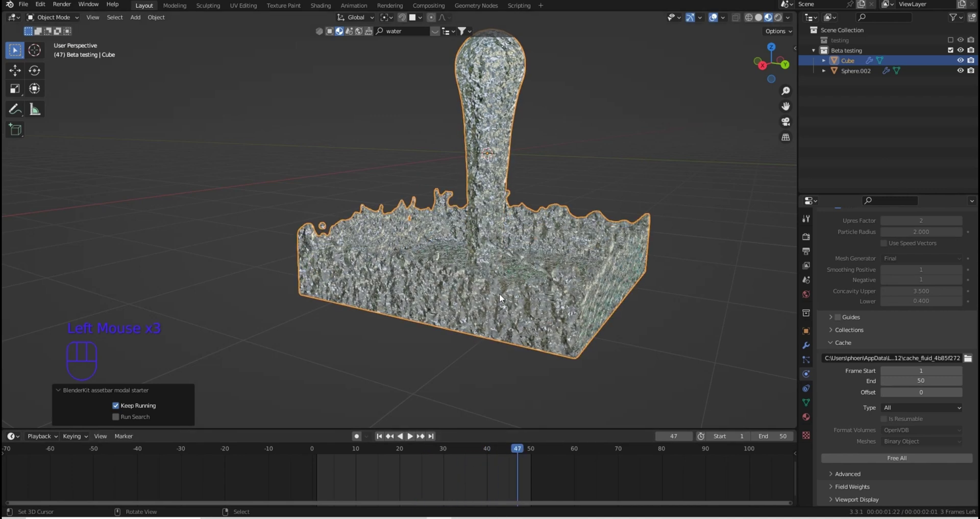
{"action": "scroll", "scroll_direction": "up", "scroll_amount": 3}
{"action": "scroll", "scroll_direction": "up", "scroll_amount": 3}
{"action": "scroll", "scroll_direction": "down", "scroll_amount": 3}
{"action": "left_click", "coordinate": [437, 35]}
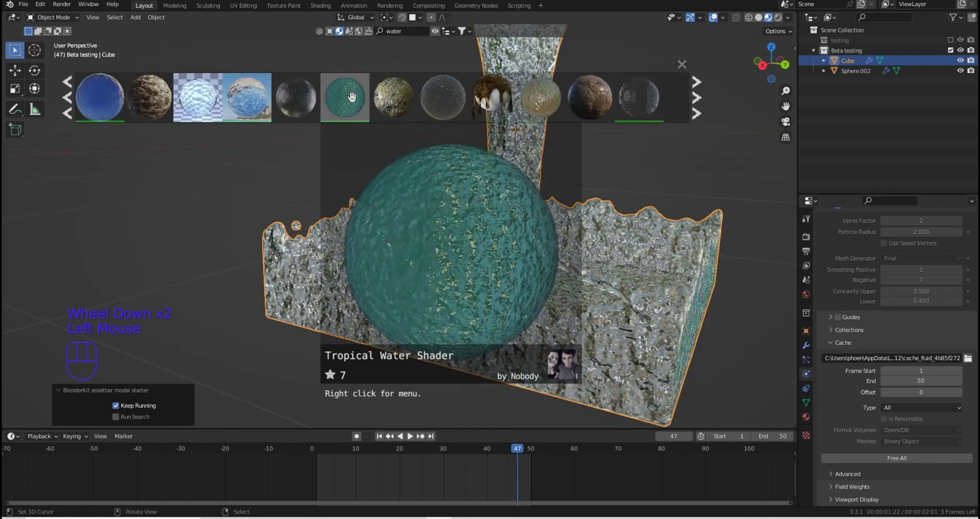
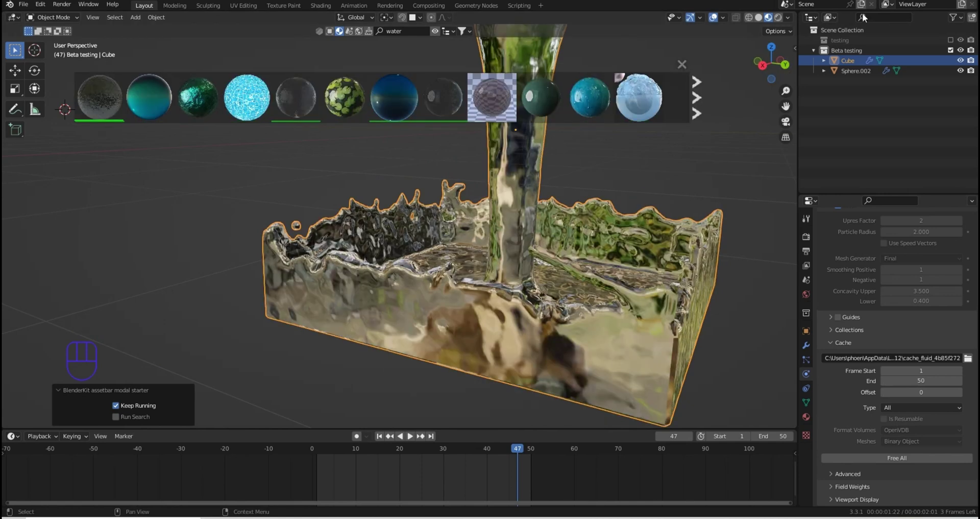
Switch the viewport to Rendered shading and look around the liquid
{"action": "left_click", "coordinate": [784, 19]}
{"action": "left_click_drag", "start_coordinate": [589, 238], "coordinate": [575, 254]}
{"action": "left_click_drag", "start_coordinate": [576, 251], "coordinate": [580, 229]}
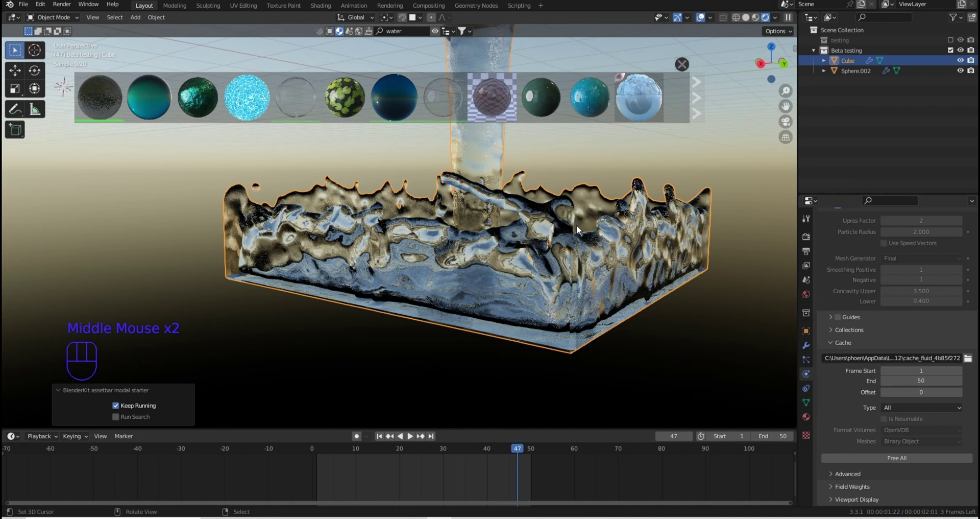
{"action": "scroll", "scroll_direction": "up", "scroll_amount": 3}
{"action": "scroll", "scroll_direction": "down", "scroll_amount": 3}
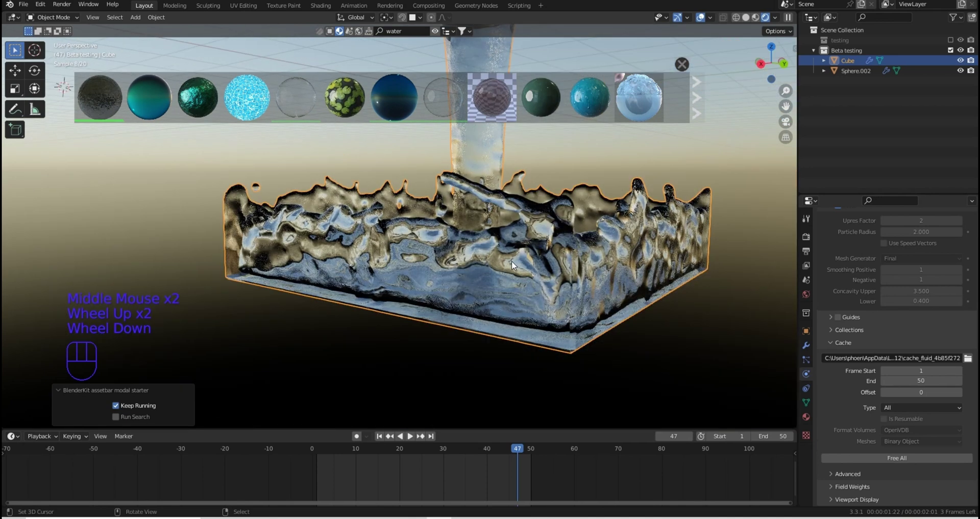
Add a mesh plane and snap it to the liquid's centre
{"action": "key", "text": "shift+a"}
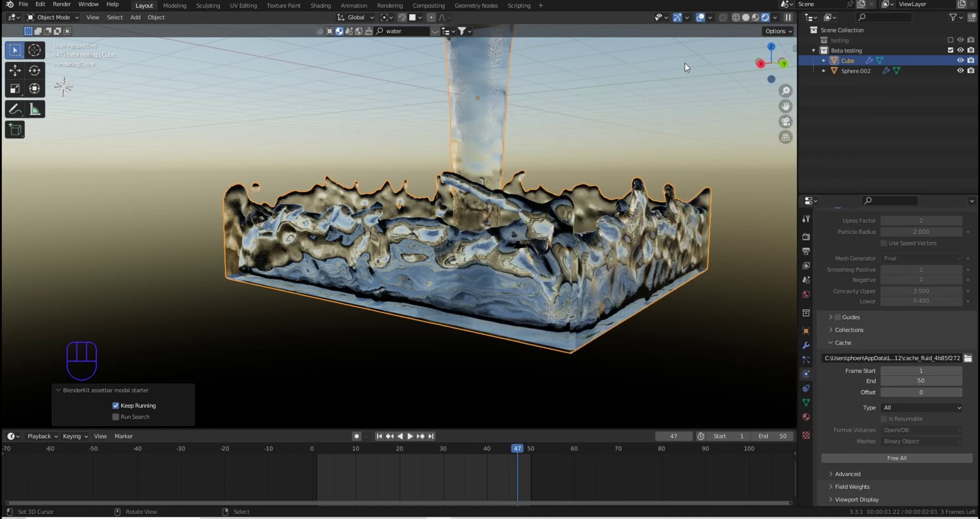
{"action": "key", "text": "shift+a"}
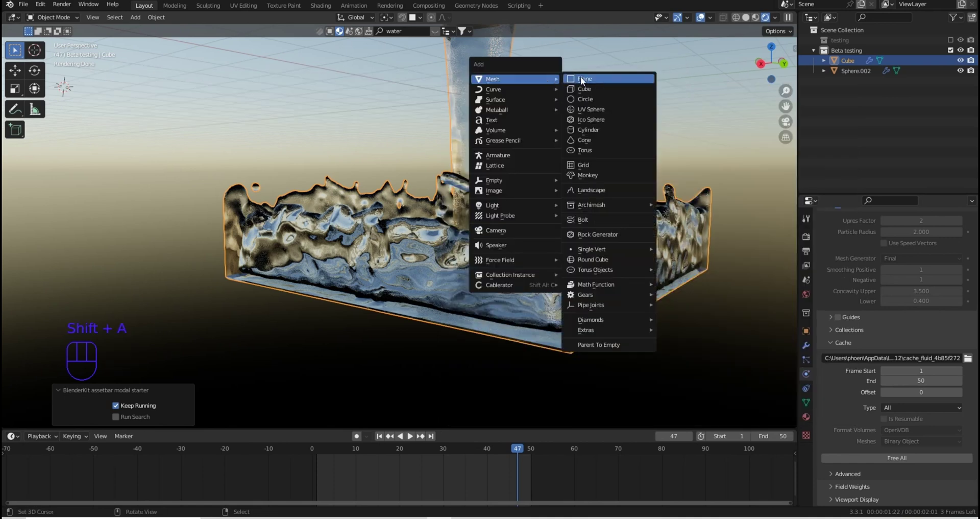
{"action": "scroll", "scroll_direction": "down", "scroll_amount": 3}
{"action": "middle_click", "coordinate": [547, 224]}
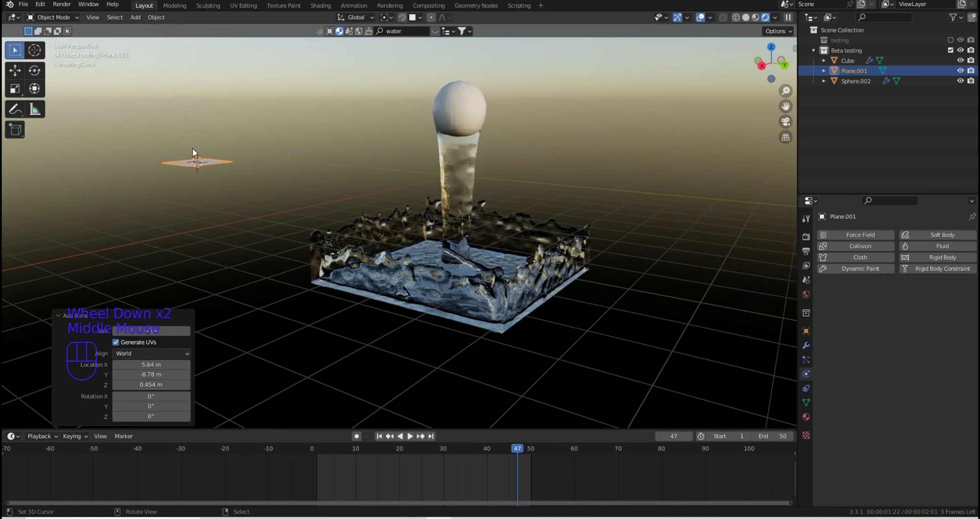
{"action": "key", "text": "shift+s"}
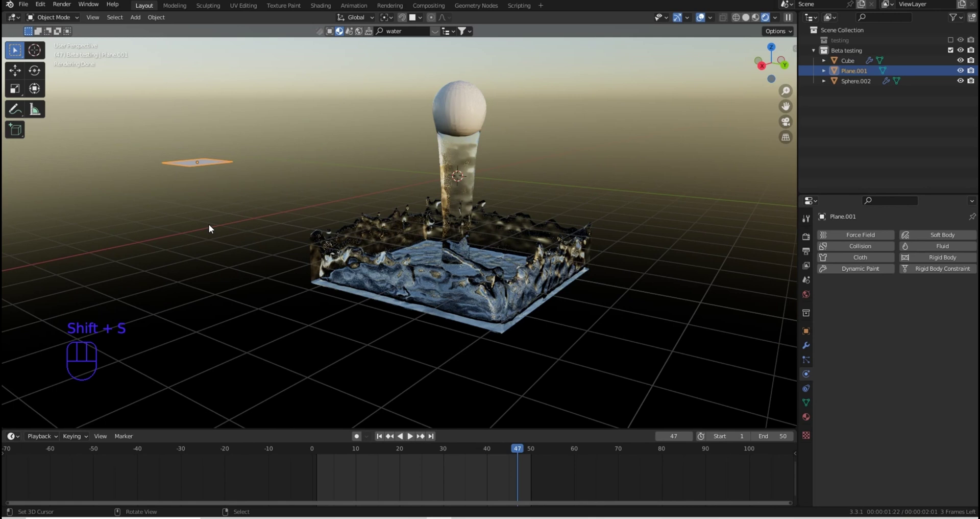
{"action": "key", "text": "shift+s"}
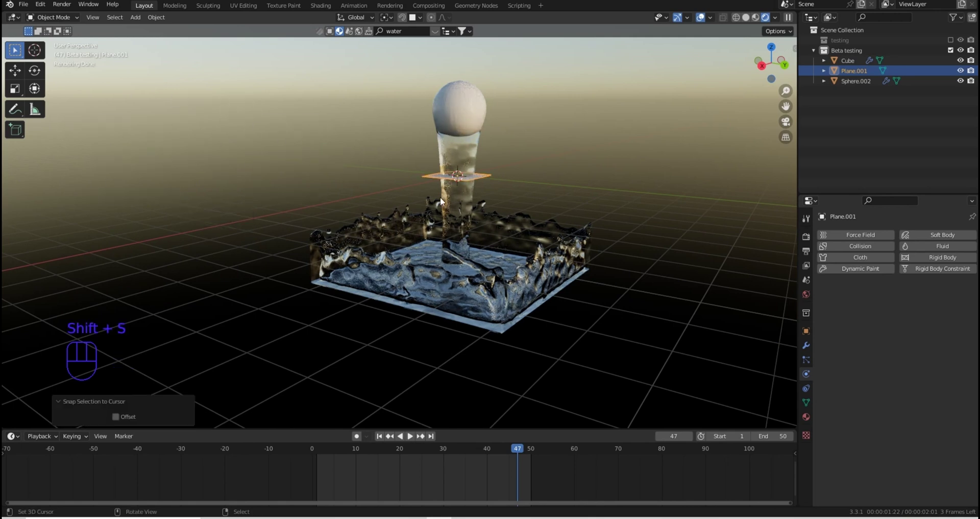
Scale the plane into a large floor and lower it along Z beneath the splash
{"action": "key", "text": "s"}
{"action": "left_click", "coordinate": [733, 65]}
{"action": "key", "text": "g"}
{"action": "key", "text": "z"}
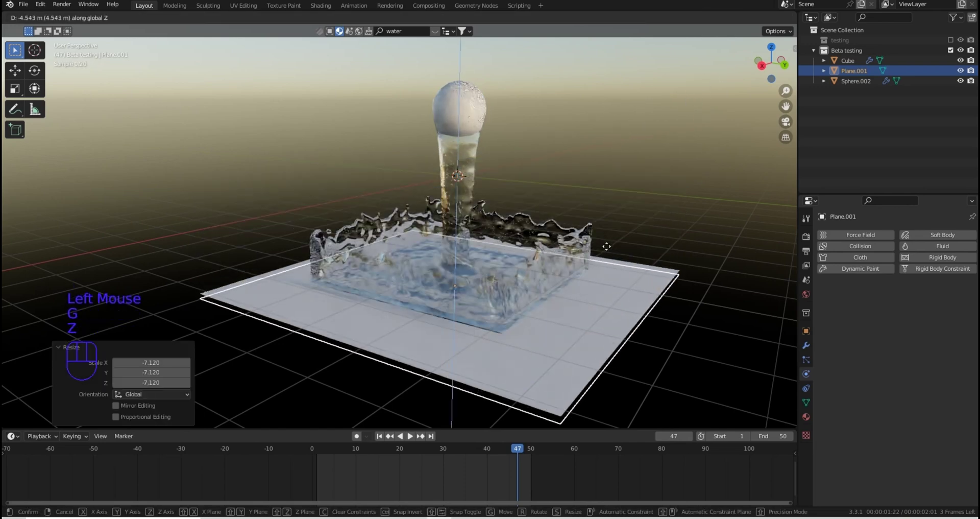
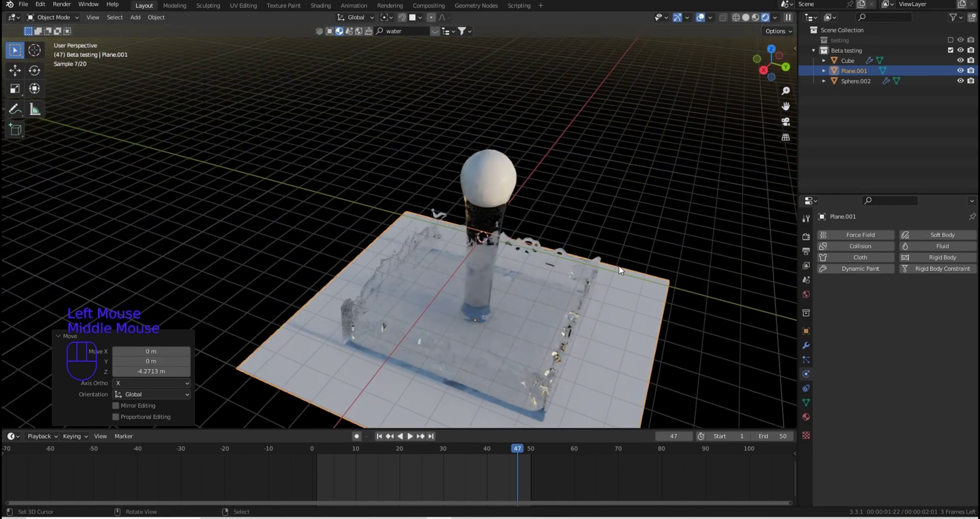
{"action": "key", "text": "s"}
{"action": "left_click", "coordinate": [737, 200]}
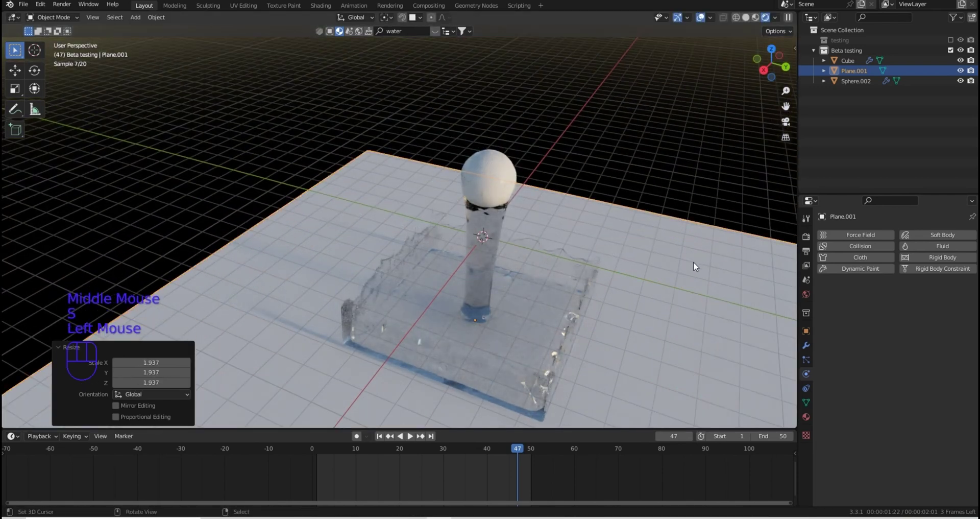
Give the floor plane a new material with an adjusted Base Color brightness
{"action": "left_click", "coordinate": [809, 419]}
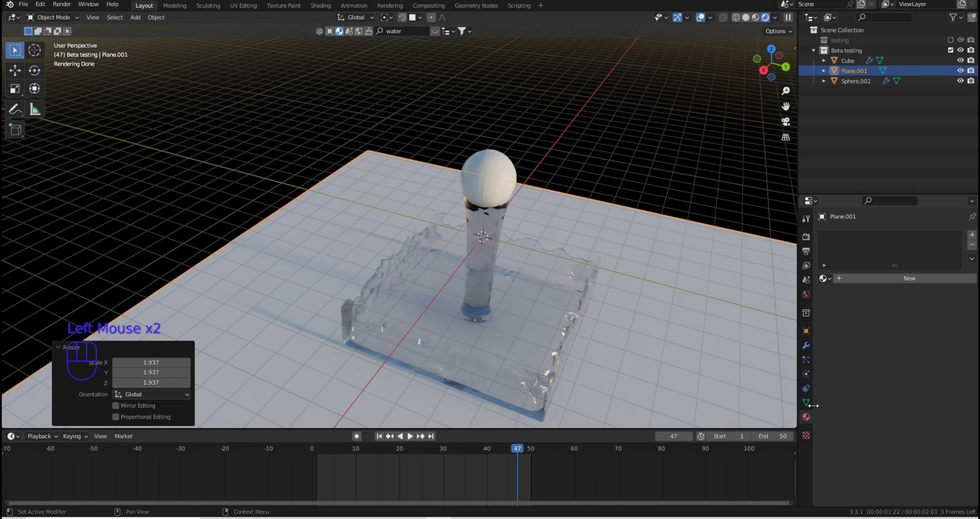
{"action": "left_click", "coordinate": [898, 280]}
{"action": "left_click", "coordinate": [950, 371]}
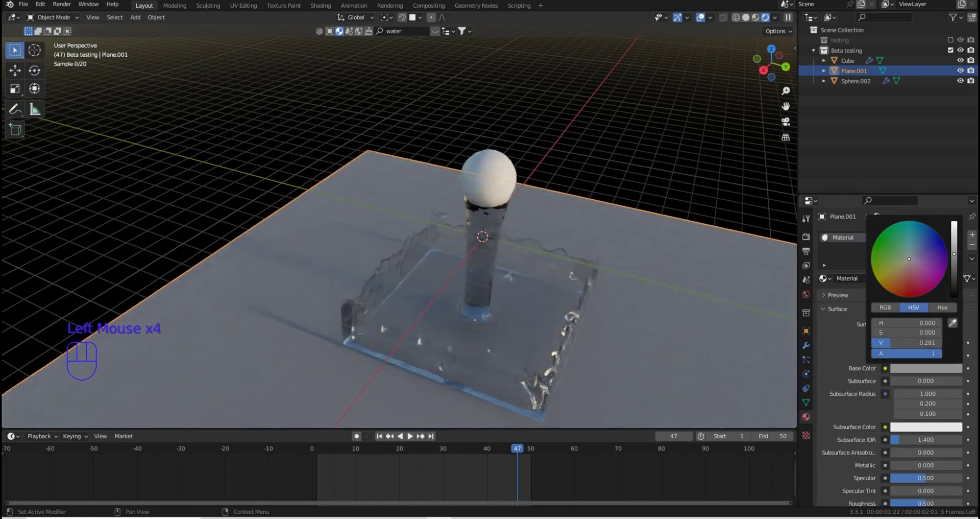
{"action": "left_click_drag", "start_coordinate": [643, 367], "coordinate": [640, 338]}
{"action": "scroll", "scroll_direction": "up", "scroll_amount": 3}
{"action": "middle_click", "coordinate": [599, 299]}
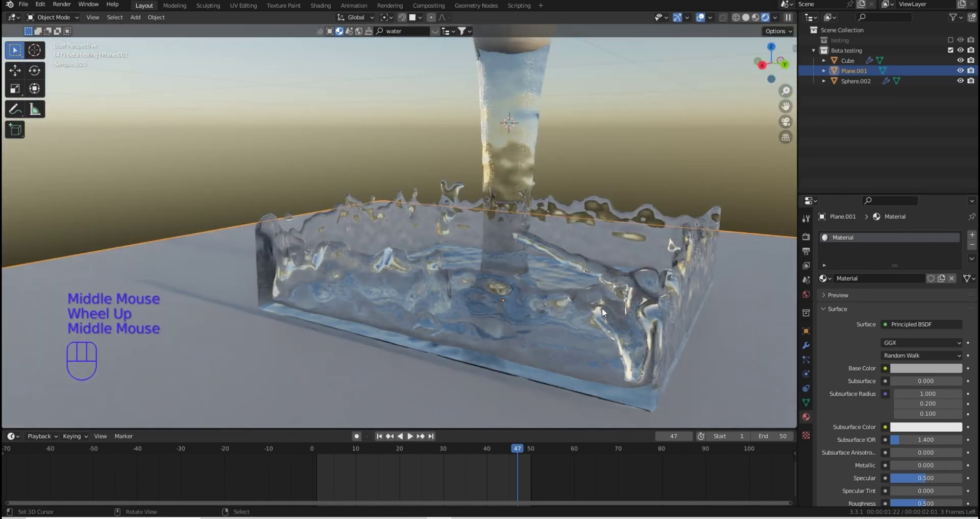
Play the splash, set rendering to Cycles on GPU Compute, and replay to frame 46
{"action": "left_click", "coordinate": [412, 439]}
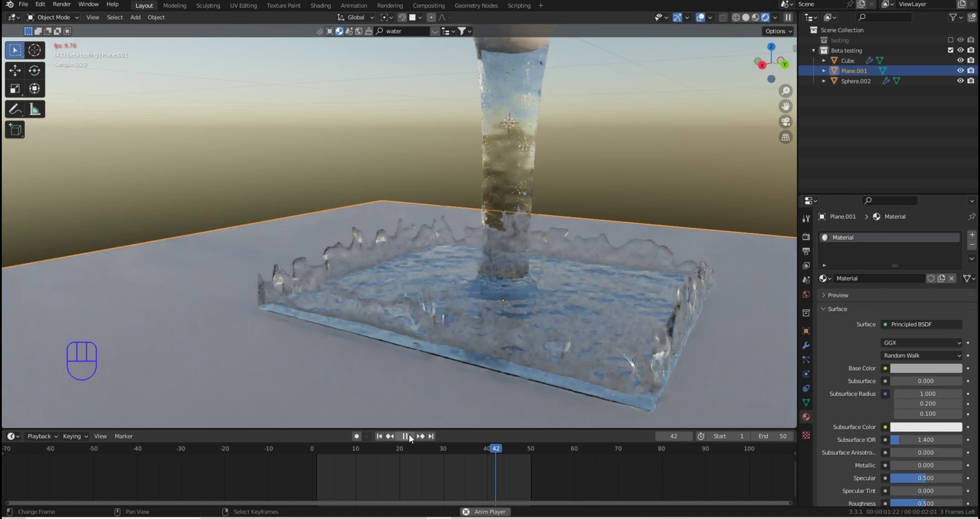
{"action": "left_click_drag", "start_coordinate": [411, 439], "coordinate": [383, 436]}
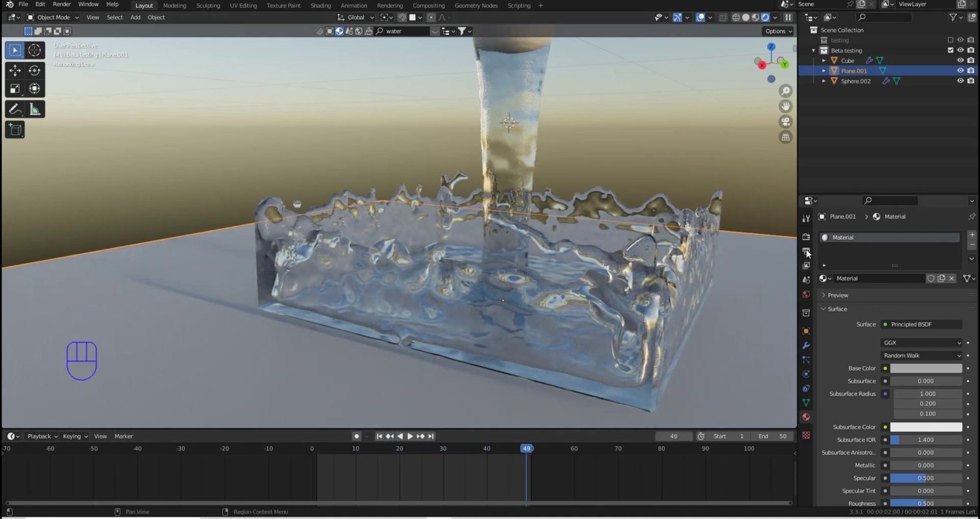
{"action": "left_click", "coordinate": [807, 241]}
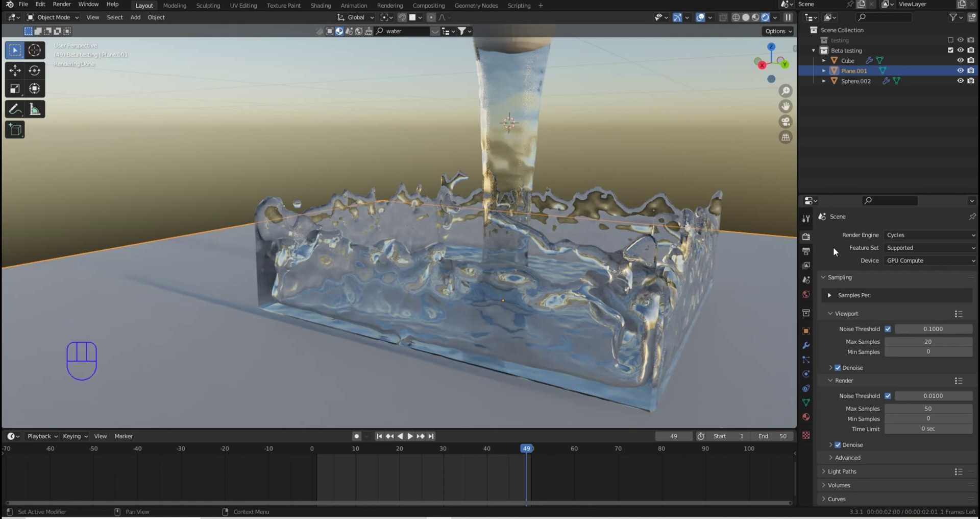
{"action": "left_click", "coordinate": [411, 440]}
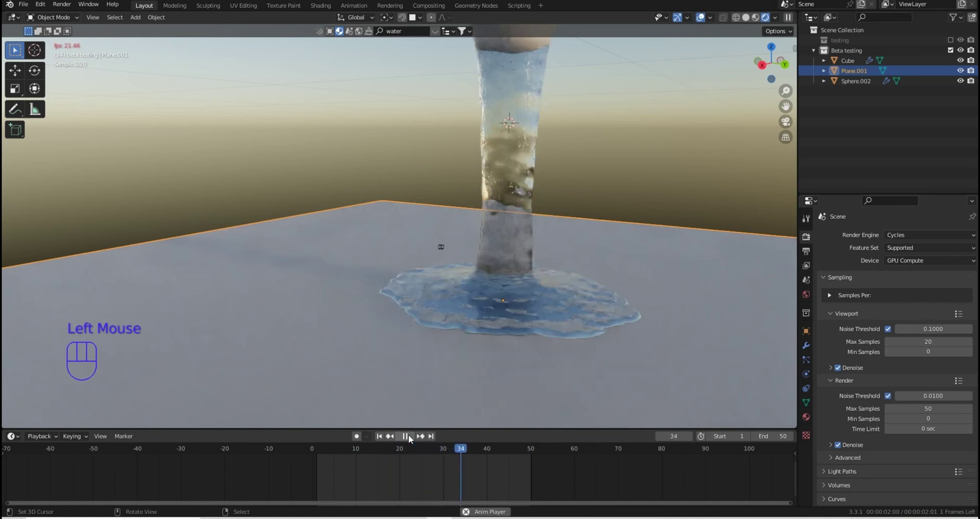
{"action": "left_click_drag", "start_coordinate": [411, 439], "coordinate": [385, 441]}
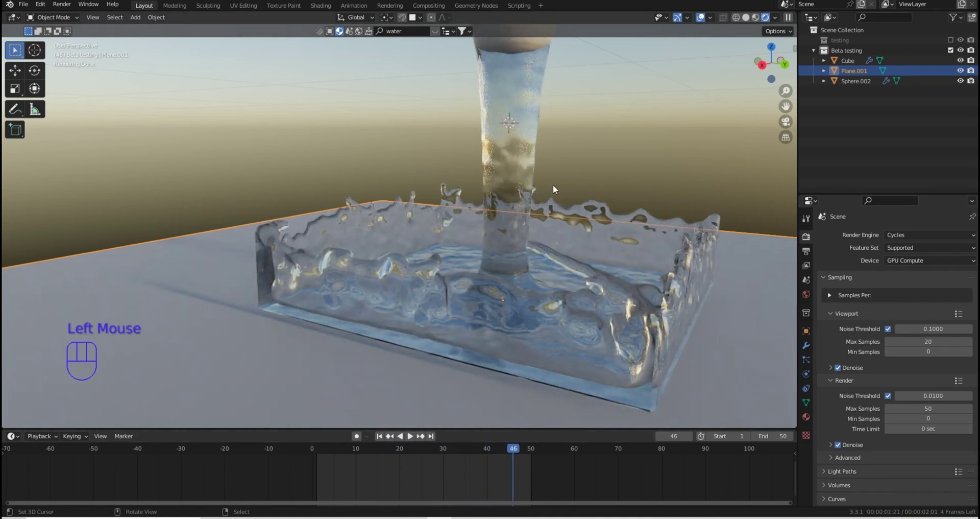
{"action": "middle_click", "coordinate": [556, 186]}
{"action": "left_click_drag", "start_coordinate": [556, 186], "coordinate": [553, 196]}
{"action": "scroll", "scroll_direction": "down", "scroll_amount": 3}
{"action": "left_click_drag", "start_coordinate": [466, 124], "coordinate": [451, 246]}
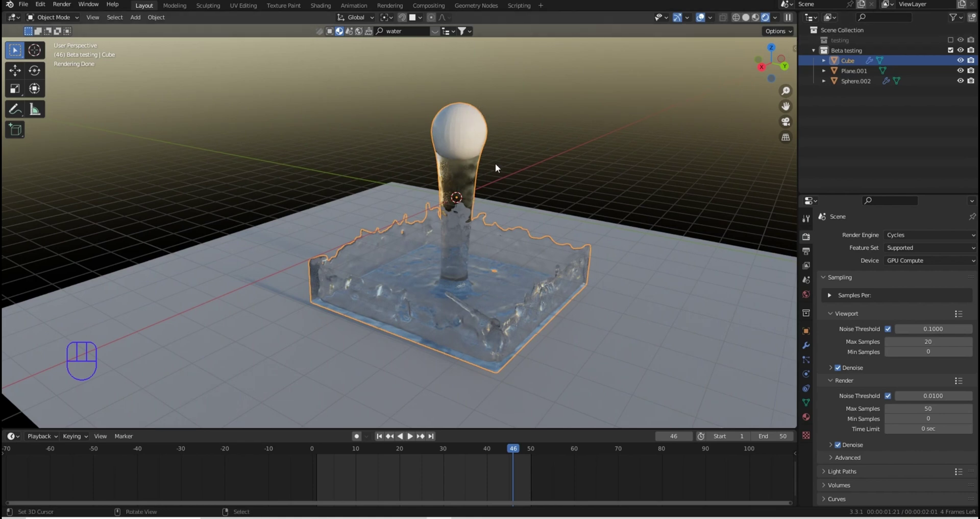
{"action": "left_click_drag", "start_coordinate": [500, 149], "coordinate": [496, 152]}
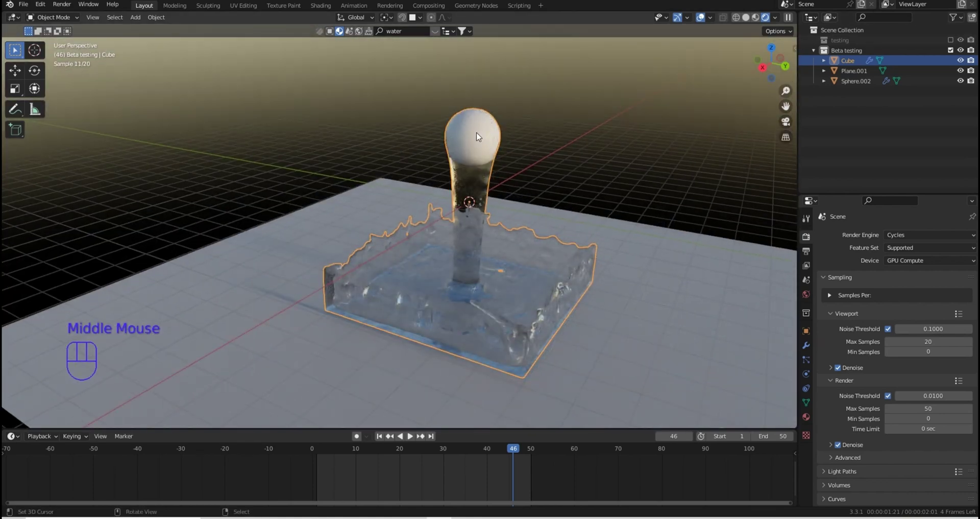
{"action": "scroll", "scroll_direction": "down", "scroll_amount": 3}
{"action": "middle_click", "coordinate": [479, 134]}
{"action": "scroll", "scroll_direction": "up", "scroll_amount": 3}
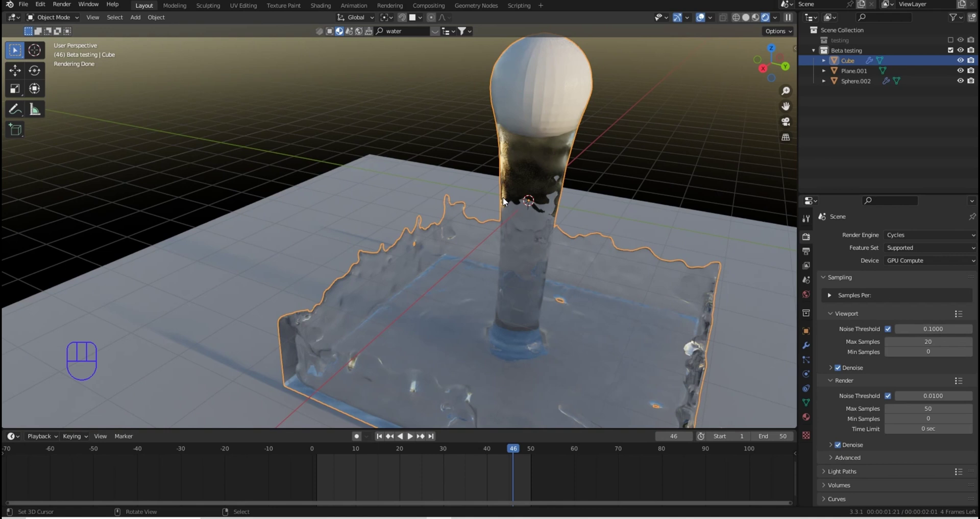
{"action": "scroll", "scroll_direction": "down", "scroll_amount": 3}
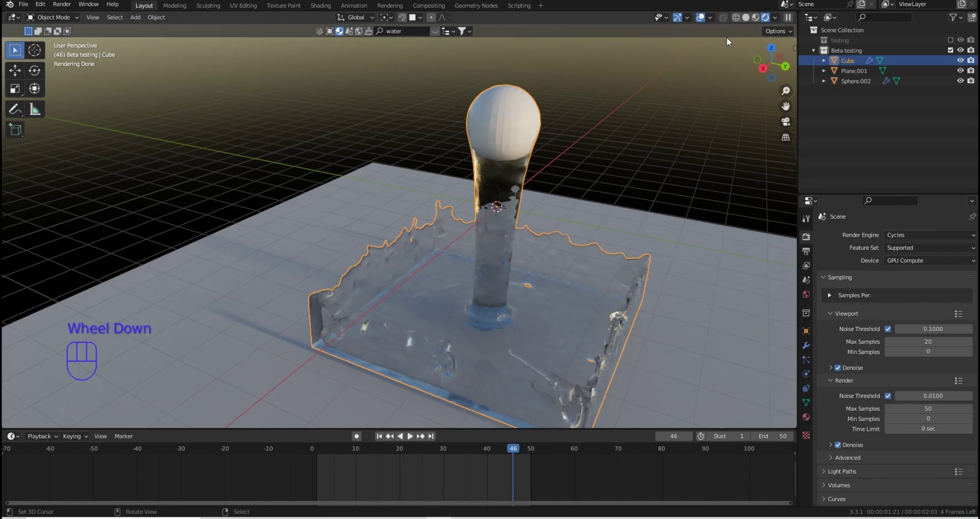
{"action": "left_click", "coordinate": [747, 22]}
{"action": "left_click_drag", "start_coordinate": [611, 275], "coordinate": [603, 261]}
{"action": "scroll", "scroll_direction": "up", "scroll_amount": 3}
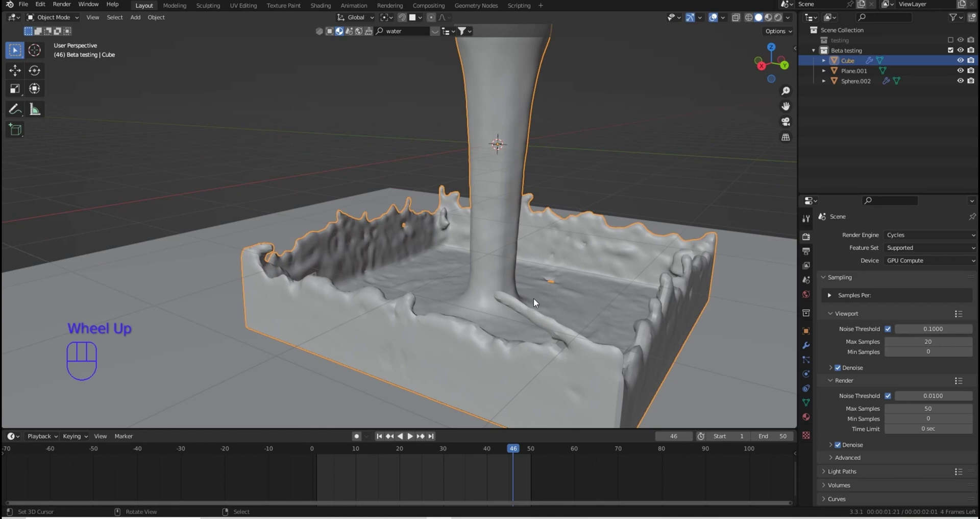
{"action": "left_click_drag", "start_coordinate": [639, 179], "coordinate": [639, 179]}
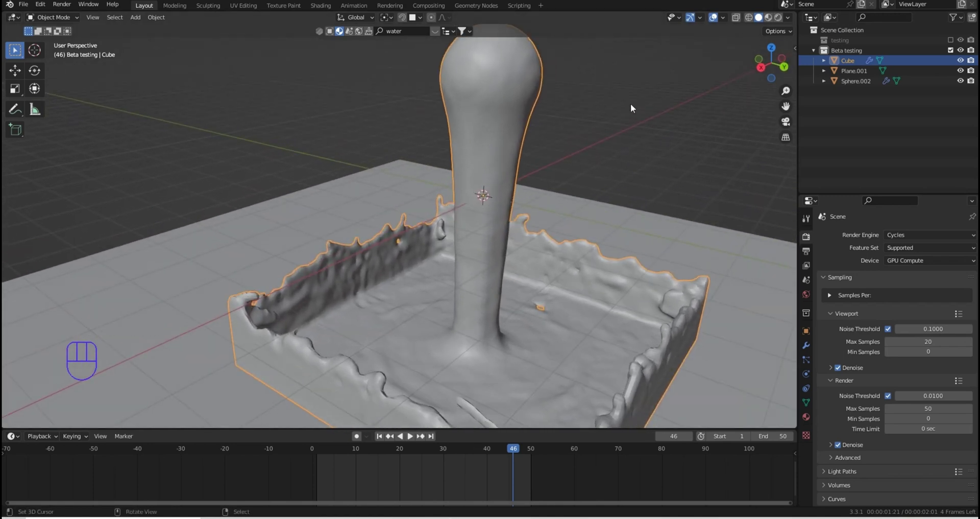
{"action": "left_click_drag", "start_coordinate": [618, 107], "coordinate": [573, 172]}
{"action": "left_click_drag", "start_coordinate": [445, 251], "coordinate": [521, 190]}
{"action": "left_click_drag", "start_coordinate": [534, 216], "coordinate": [527, 227]}
{"action": "left_click_drag", "start_coordinate": [571, 213], "coordinate": [521, 185]}
{"action": "scroll", "scroll_direction": "down", "scroll_amount": 3}
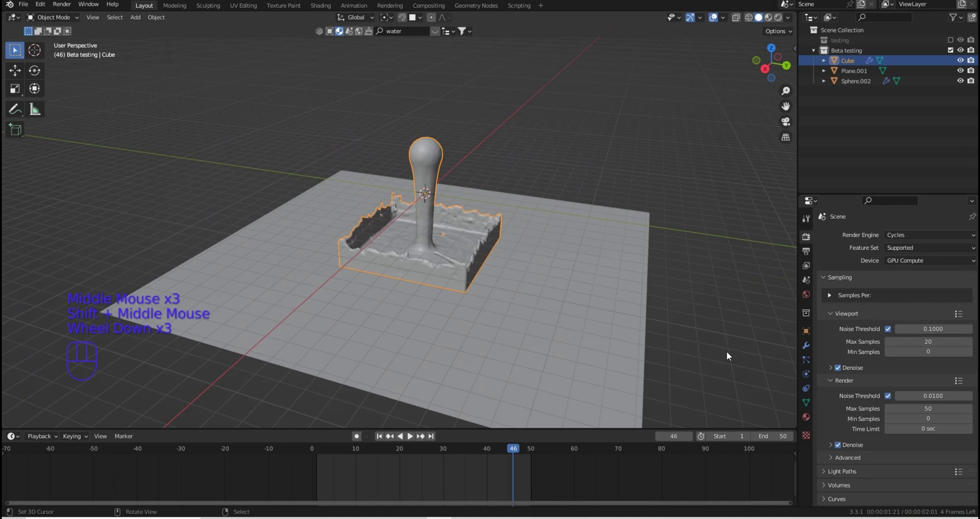
Free All in the Cube domain's fluid Cache panel so the liquid mesh disappears
{"action": "right_click", "coordinate": [480, 254]}
{"action": "scroll", "scroll_direction": "down", "scroll_amount": 3}
{"action": "left_click", "coordinate": [810, 372]}
{"action": "scroll", "scroll_direction": "down", "scroll_amount": 3}
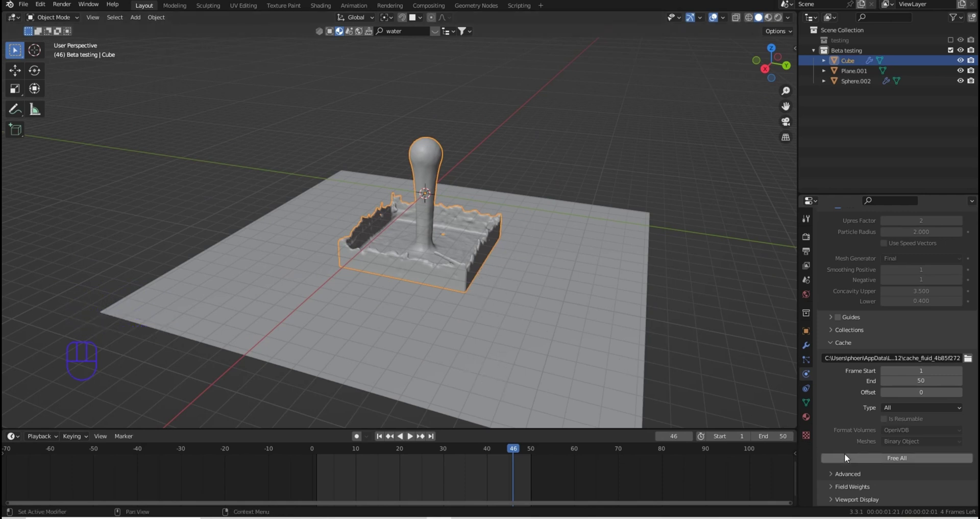
{"action": "left_click", "coordinate": [849, 457]}
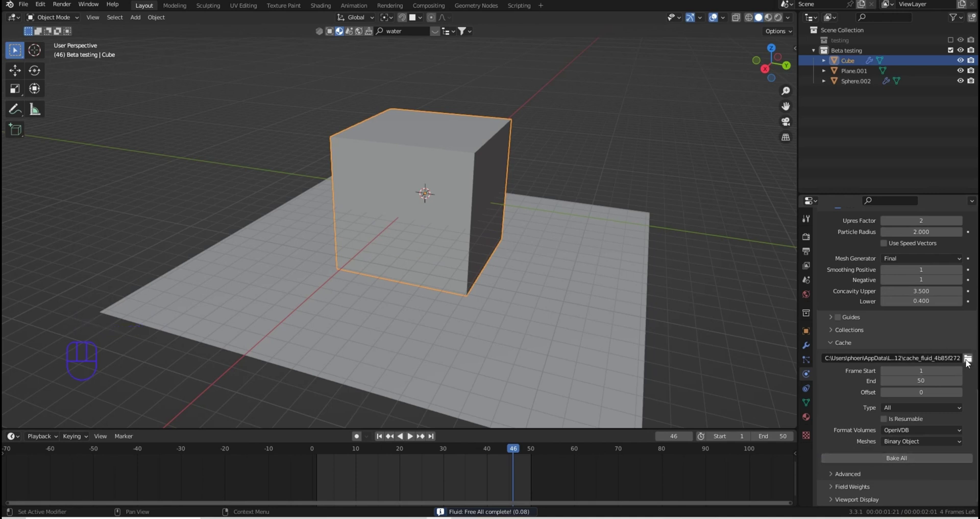
{"action": "left_click", "coordinate": [969, 362]}
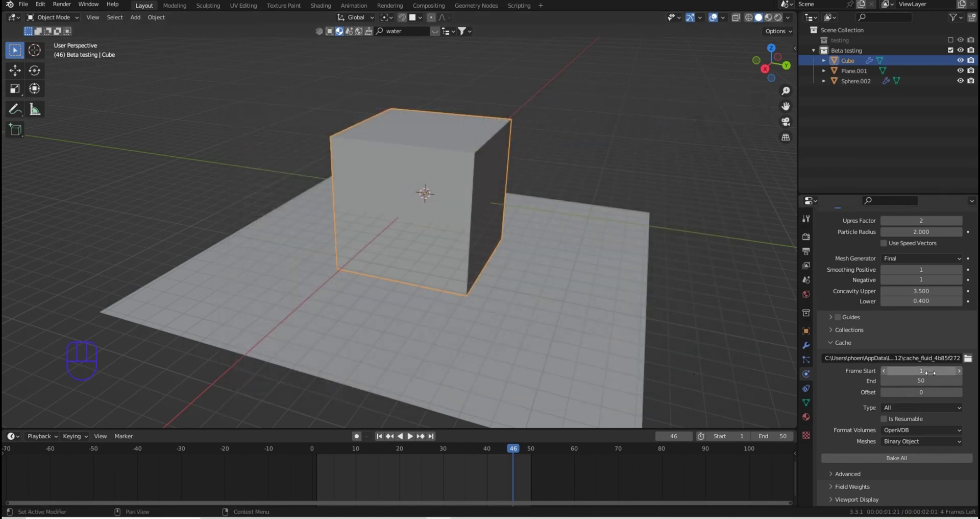
Select the domain cube and switch the viewport to wireframe shading
{"action": "left_click_drag", "start_coordinate": [518, 291], "coordinate": [531, 276]}
{"action": "right_click", "coordinate": [529, 277]}
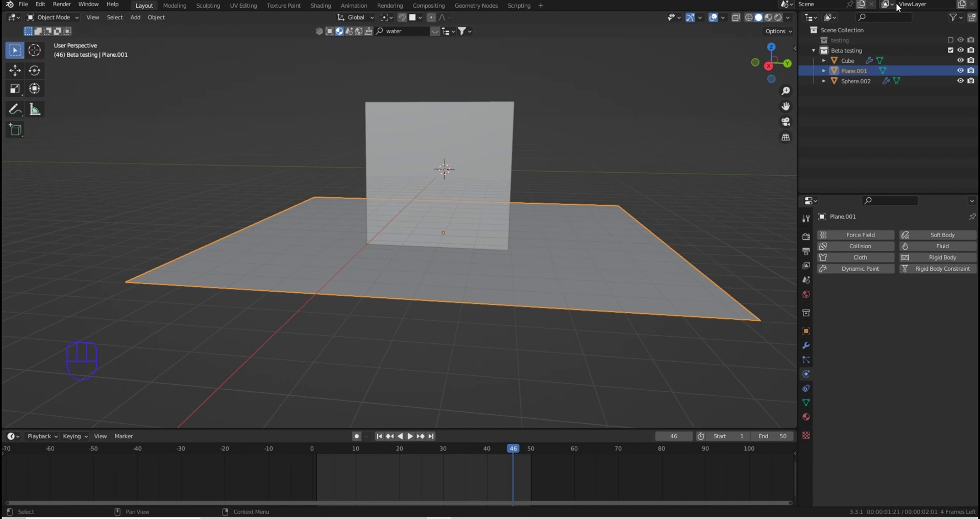
{"action": "scroll", "scroll_direction": "up", "scroll_amount": 3}
{"action": "right_click", "coordinate": [507, 246]}
{"action": "key", "text": "z"}
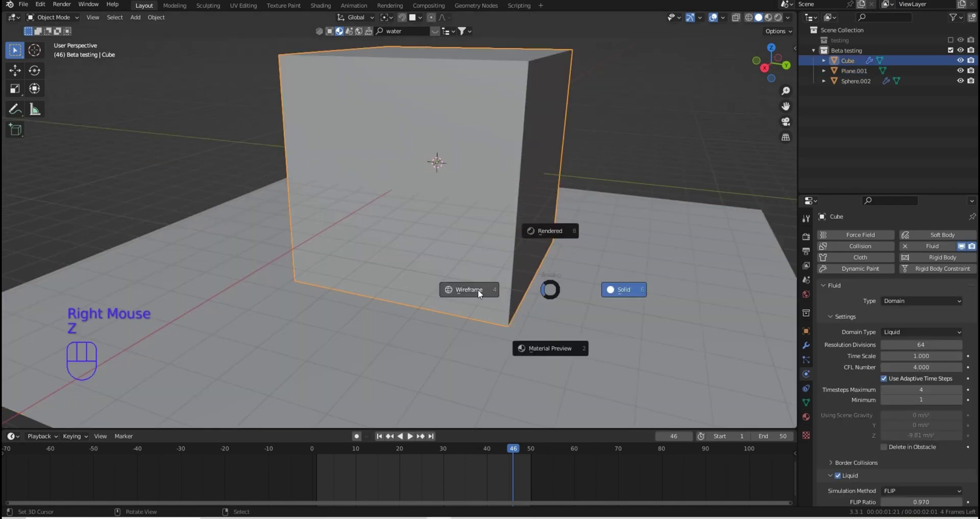
{"action": "key", "text": "z"}
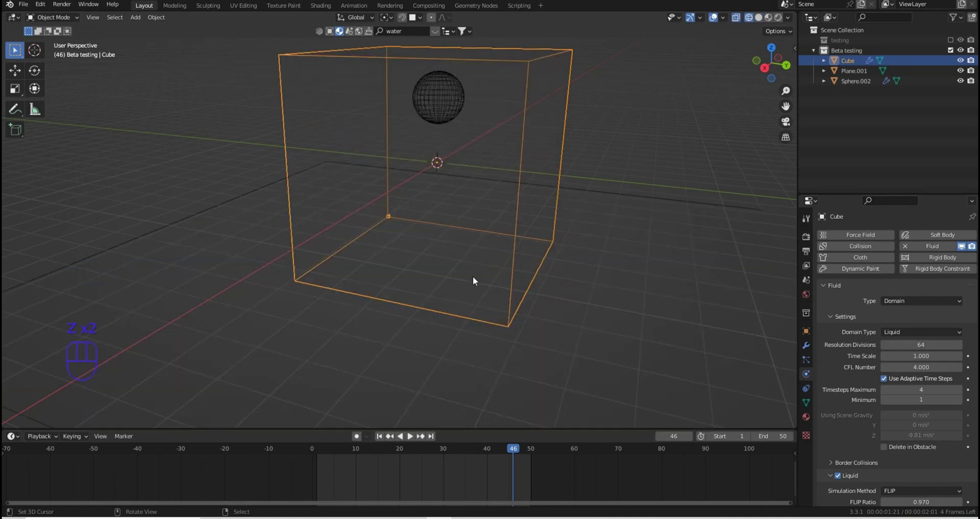
{"action": "left_click_drag", "start_coordinate": [508, 228], "coordinate": [519, 219]}
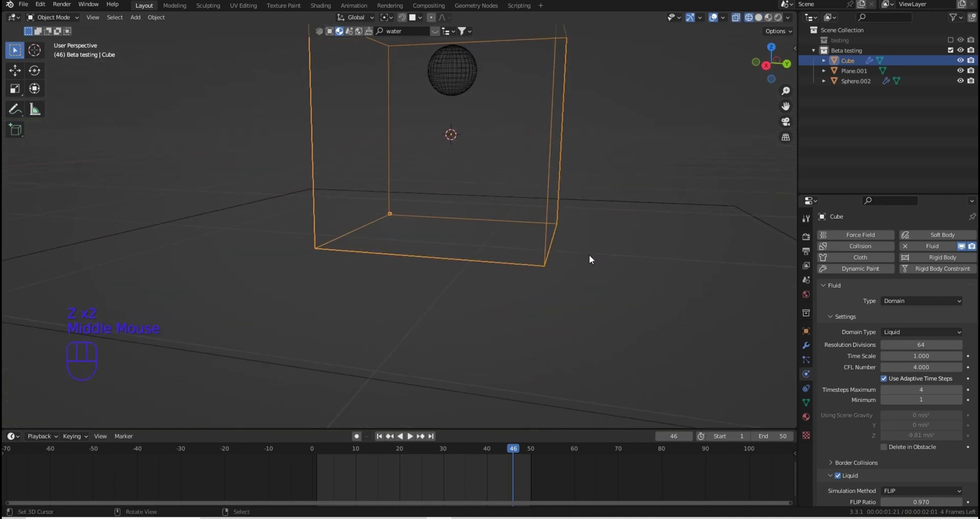
{"action": "right_click", "coordinate": [622, 272]}
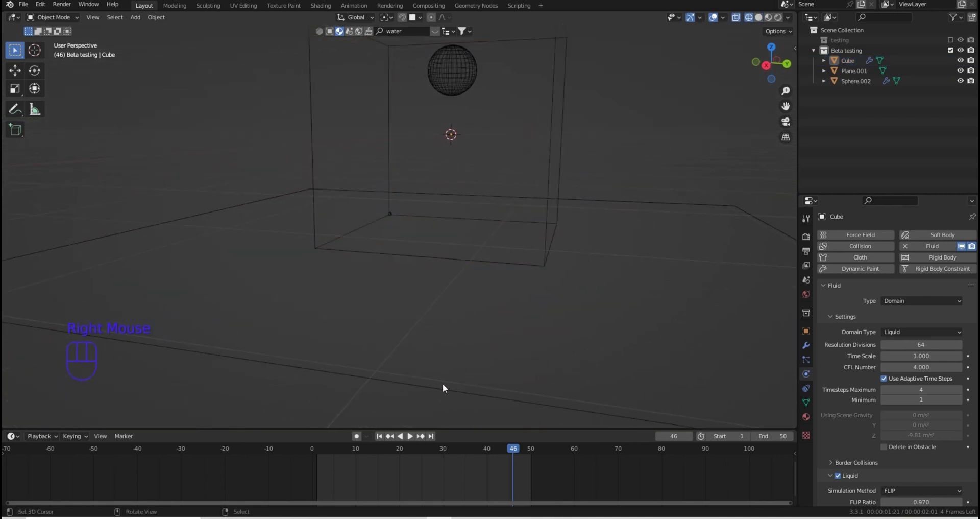
Subdivide all of Plane.001 with extra cuts into a grid of faces, then leave Edit Mode
{"action": "right_click", "coordinate": [446, 390]}
{"action": "scroll", "scroll_direction": "down", "scroll_amount": 3}
{"action": "key", "text": "Tab"}
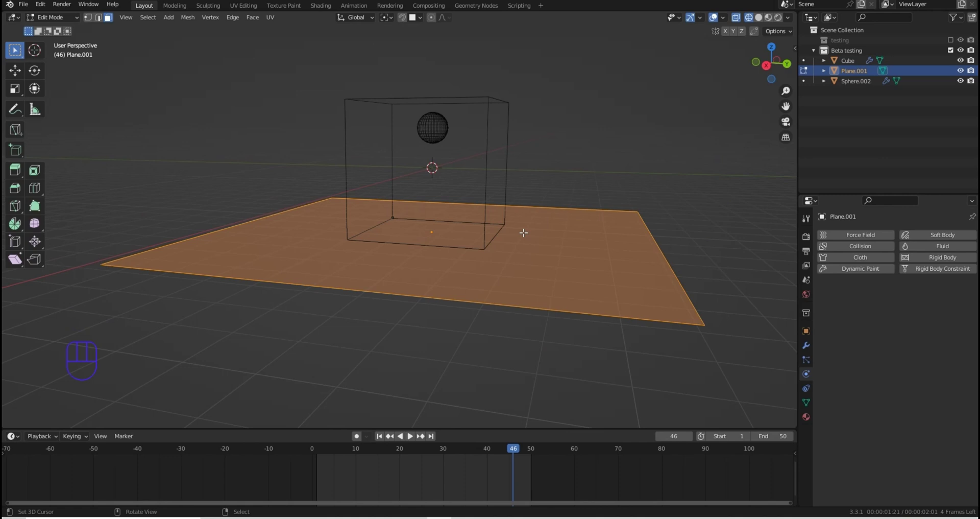
{"action": "key", "text": "w"}
{"action": "key", "text": "shift+r"}
{"action": "key", "text": "shift+r"}
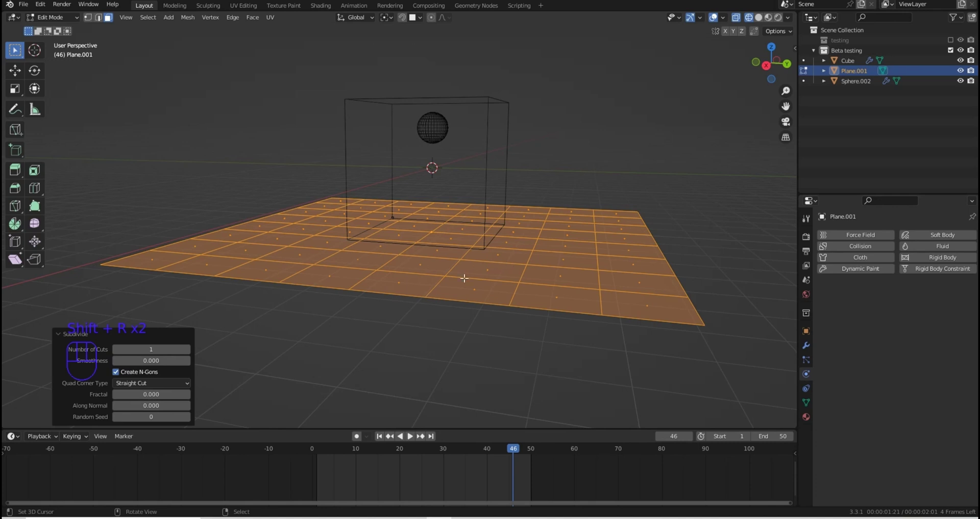
{"action": "key", "text": "Tab"}
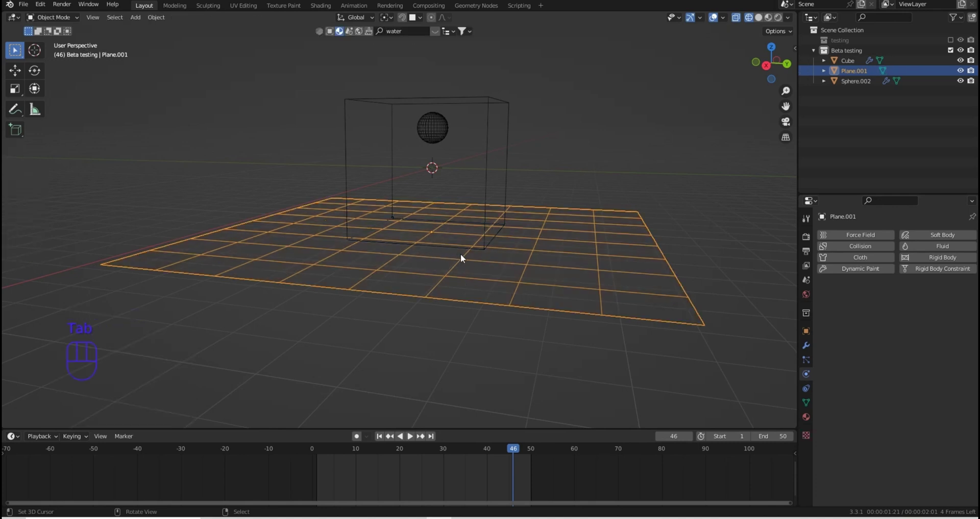
Scale Plane.001 to about 0.25 and raise it along Z inside the domain below the sphere
{"action": "middle_click", "coordinate": [478, 260]}
{"action": "left_click_drag", "start_coordinate": [505, 256], "coordinate": [497, 249]}
{"action": "right_click", "coordinate": [510, 265]}
{"action": "left_click_drag", "start_coordinate": [515, 256], "coordinate": [685, 160]}
{"action": "key", "text": "5"}
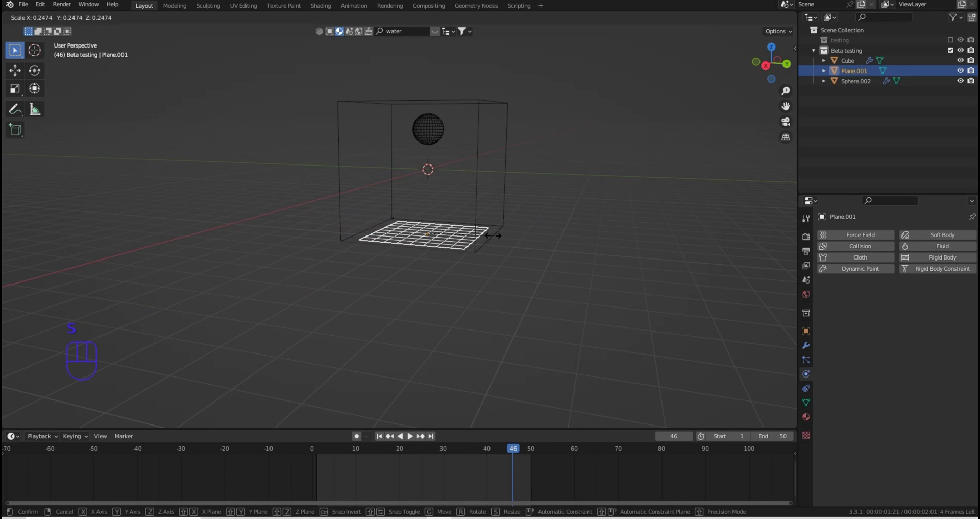
{"action": "left_click", "coordinate": [496, 239]}
{"action": "key", "text": "g"}
{"action": "key", "text": "z"}
{"action": "left_click", "coordinate": [493, 198]}
Add Fluid physics to the plane with Type set to Effector (Collision)
{"action": "left_click_drag", "start_coordinate": [501, 153], "coordinate": [484, 166]}
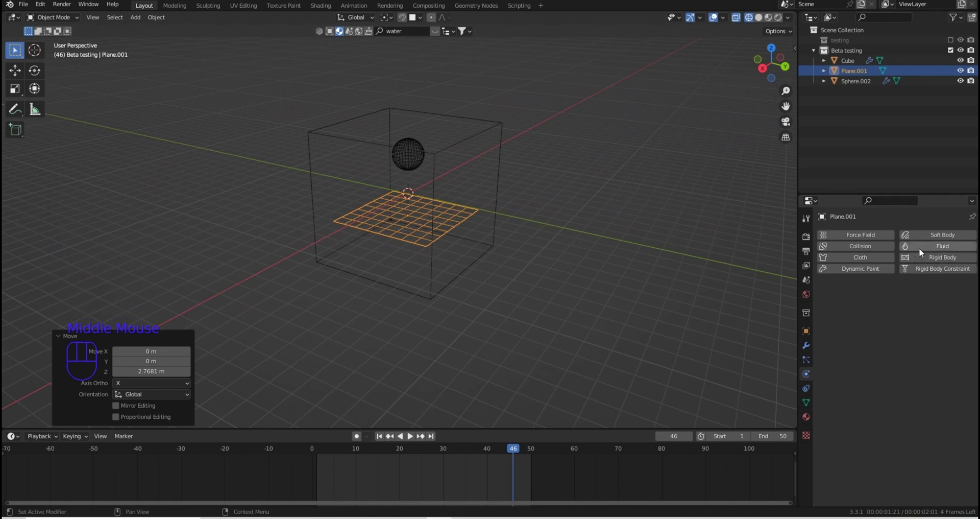
{"action": "left_click", "coordinate": [922, 252]}
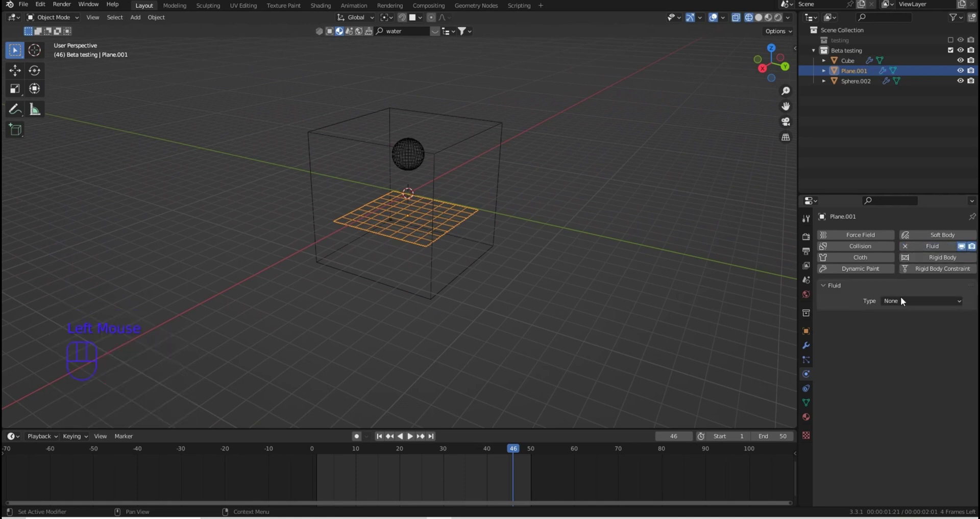
{"action": "left_click_drag", "start_coordinate": [908, 306], "coordinate": [922, 350]}
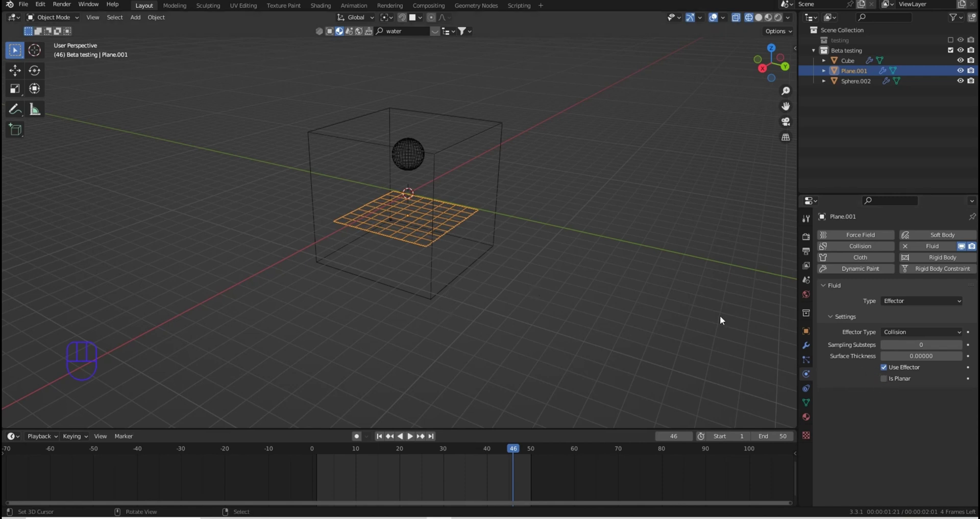
Select the Cube domain, bake the liquid and view it in solid shading
{"action": "right_click", "coordinate": [435, 156]}
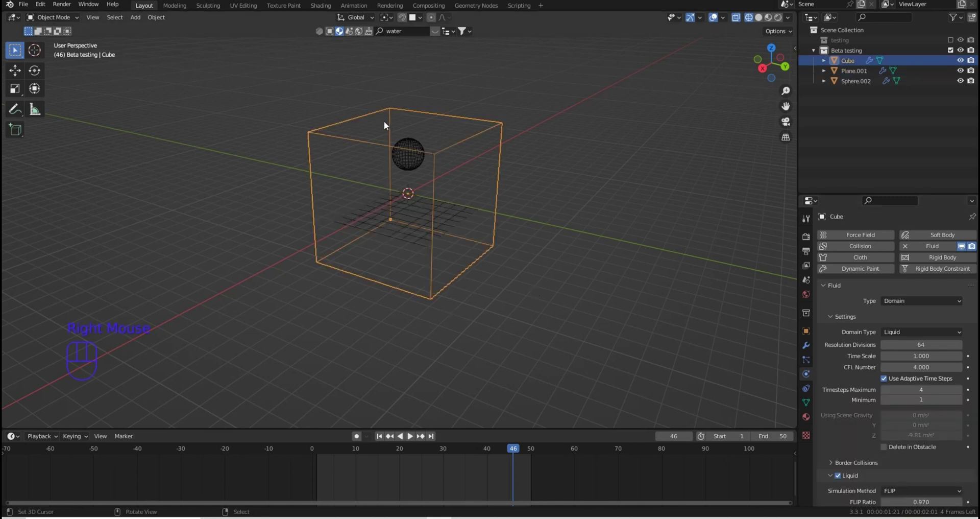
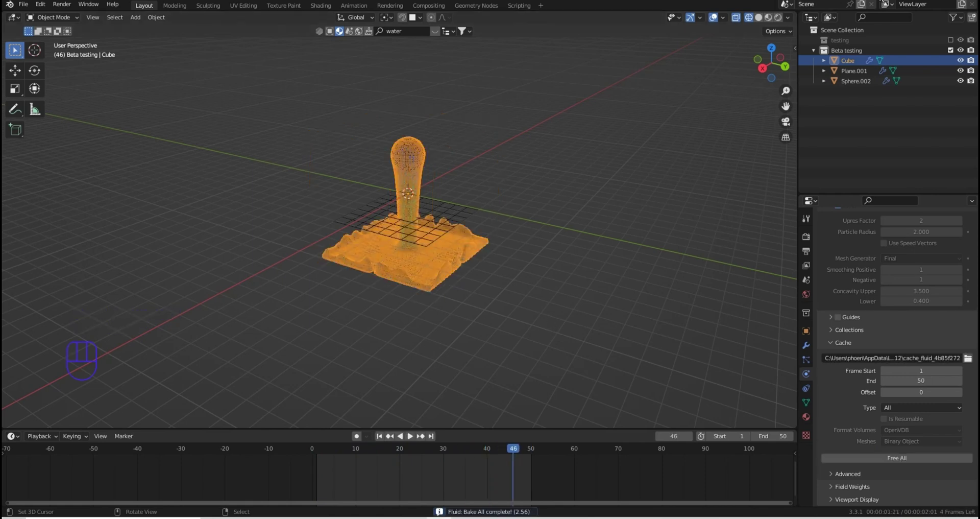
{"action": "scroll", "scroll_direction": "up", "scroll_amount": 3}
{"action": "left_click_drag", "start_coordinate": [478, 173], "coordinate": [486, 183]}
{"action": "key", "text": "z"}
{"action": "left_click_drag", "start_coordinate": [494, 239], "coordinate": [489, 234]}
{"action": "scroll", "scroll_direction": "down", "scroll_amount": 3}
Play the pour past the plane, then free the bake and return to wireframe
{"action": "left_click", "coordinate": [413, 439]}
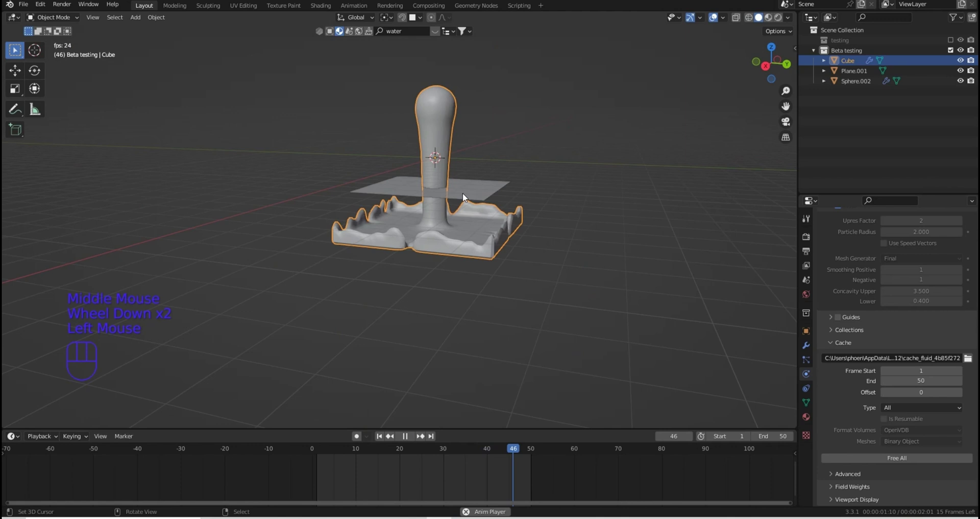
{"action": "middle_click", "coordinate": [469, 205]}
{"action": "scroll", "scroll_direction": "up", "scroll_amount": 3}
{"action": "middle_click", "coordinate": [483, 216]}
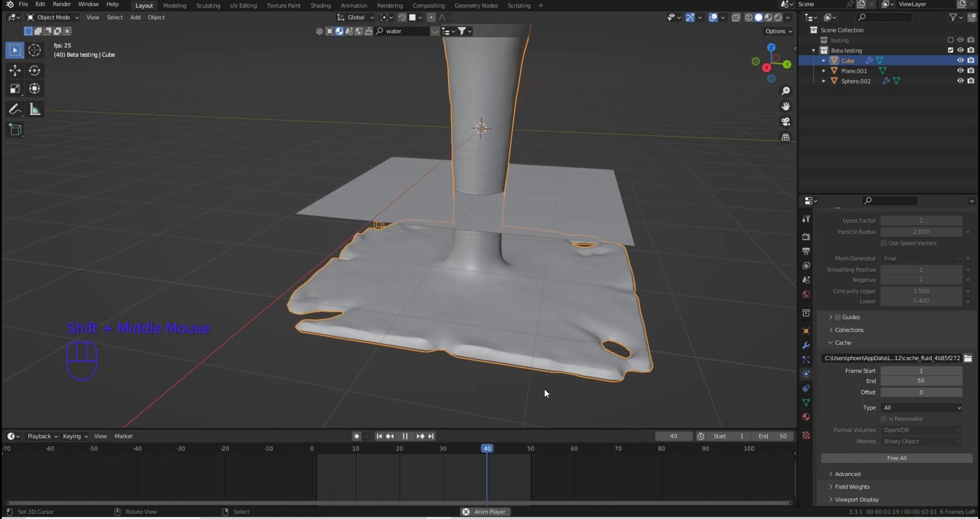
{"action": "left_click", "coordinate": [407, 440]}
{"action": "left_click", "coordinate": [862, 463]}
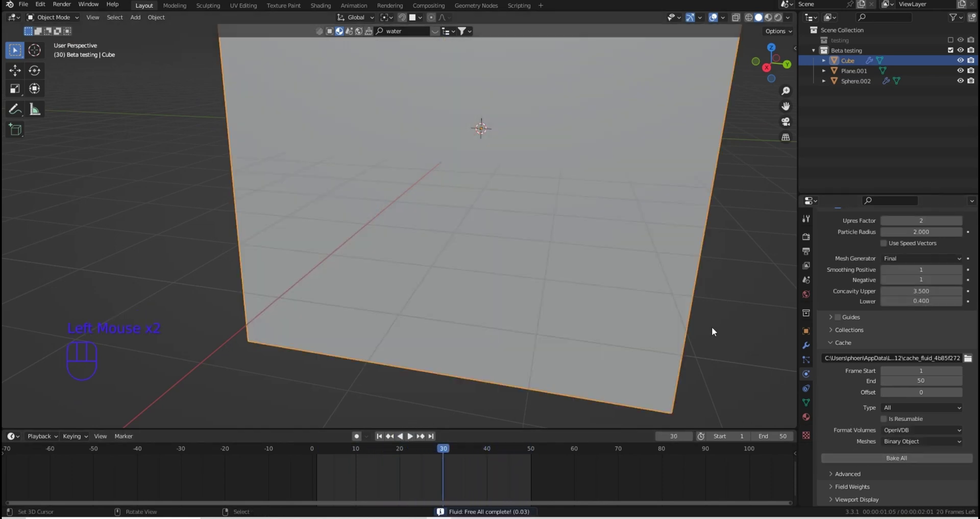
{"action": "key", "text": "z"}
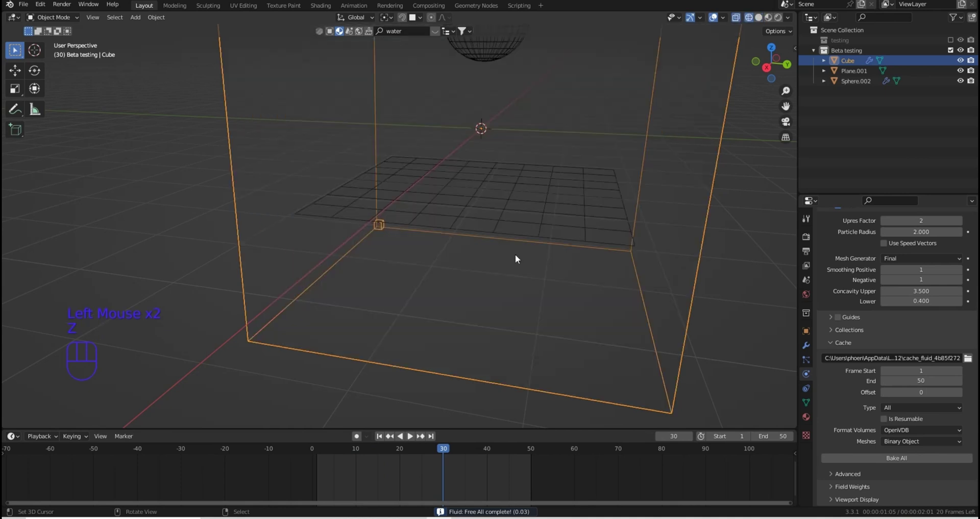
{"action": "left_click_drag", "start_coordinate": [531, 214], "coordinate": [933, 249]}
Add Fluid physics to Plane.001 as a Collision effector
{"action": "left_click", "coordinate": [933, 249]}
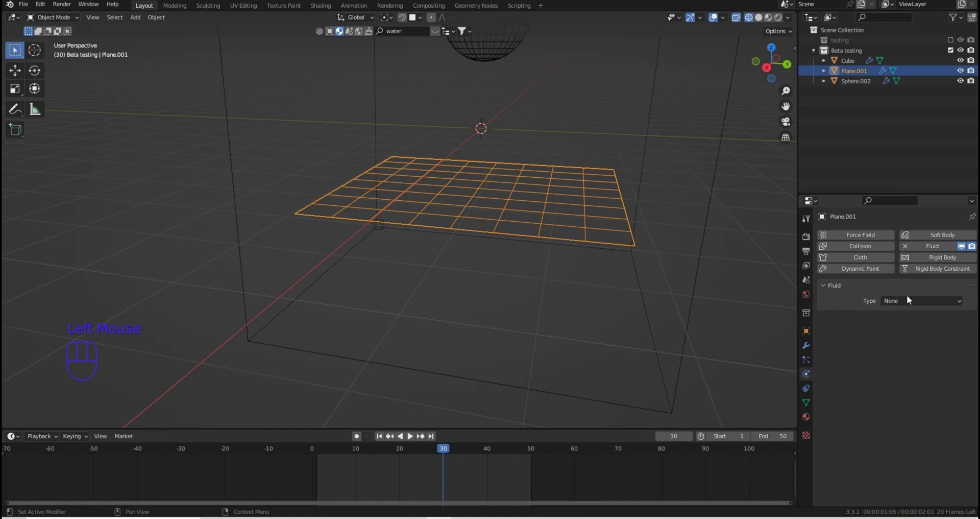
{"action": "left_click_drag", "start_coordinate": [913, 303], "coordinate": [914, 347]}
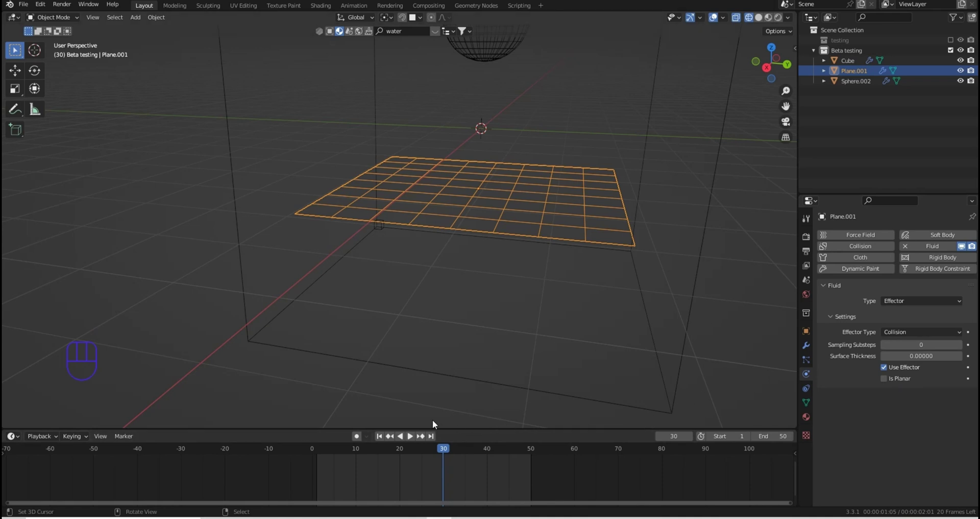
{"action": "right_click", "coordinate": [686, 222]}
{"action": "right_click", "coordinate": [709, 234]}
{"action": "scroll", "scroll_direction": "down", "scroll_amount": 3}
{"action": "scroll", "scroll_direction": "down", "scroll_amount": 3}
Free the latest liquid bake and enable Is Planar on the effector plane
{"action": "left_click_drag", "start_coordinate": [901, 460], "coordinate": [766, 345]}
{"action": "left_click_drag", "start_coordinate": [439, 454], "coordinate": [426, 456]}
{"action": "left_click", "coordinate": [844, 465]}
{"action": "right_click", "coordinate": [588, 218]}
{"action": "left_click", "coordinate": [888, 384]}
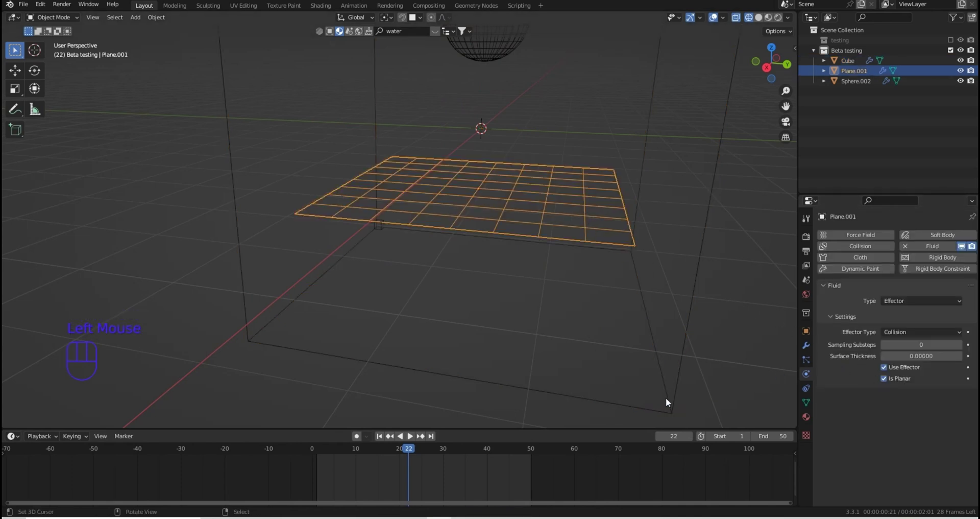
Select the domain cube and re-bake the liquid with the planar effector
{"action": "right_click", "coordinate": [639, 291]}
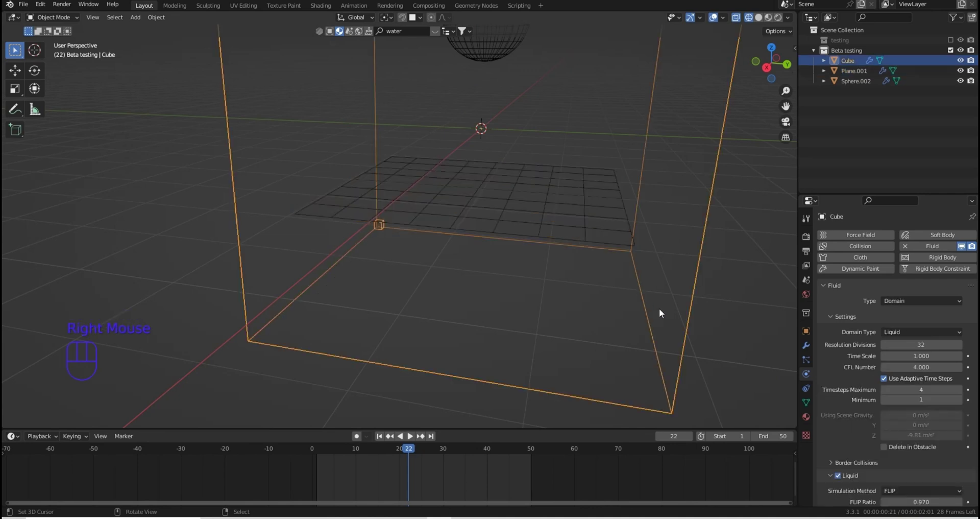
{"action": "scroll", "scroll_direction": "down", "scroll_amount": 3}
{"action": "scroll", "scroll_direction": "down", "scroll_amount": 3}
{"action": "left_click_drag", "start_coordinate": [684, 243], "coordinate": [668, 237]}
{"action": "left_click_drag", "start_coordinate": [670, 242], "coordinate": [667, 256]}
{"action": "middle_click", "coordinate": [505, 264]}
{"action": "scroll", "scroll_direction": "down", "scroll_amount": 3}
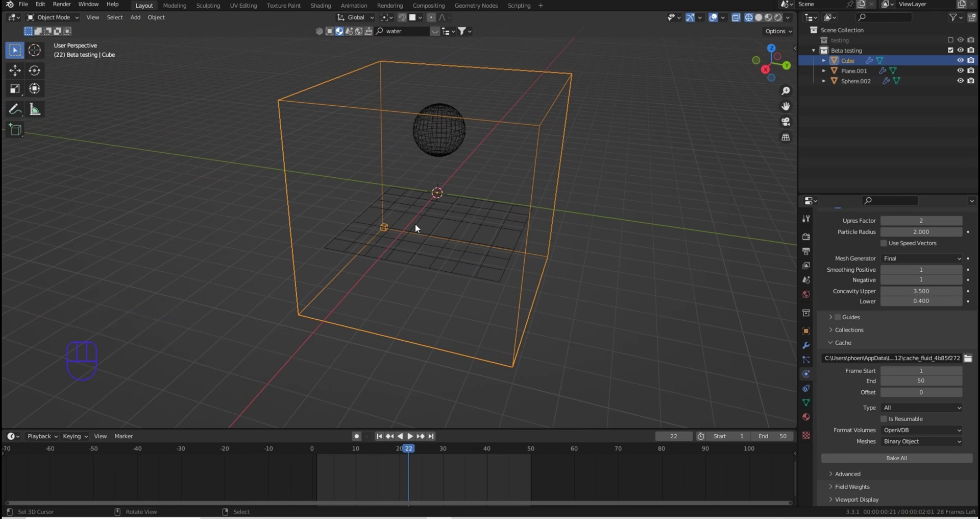
{"action": "left_click_drag", "start_coordinate": [423, 227], "coordinate": [479, 233]}
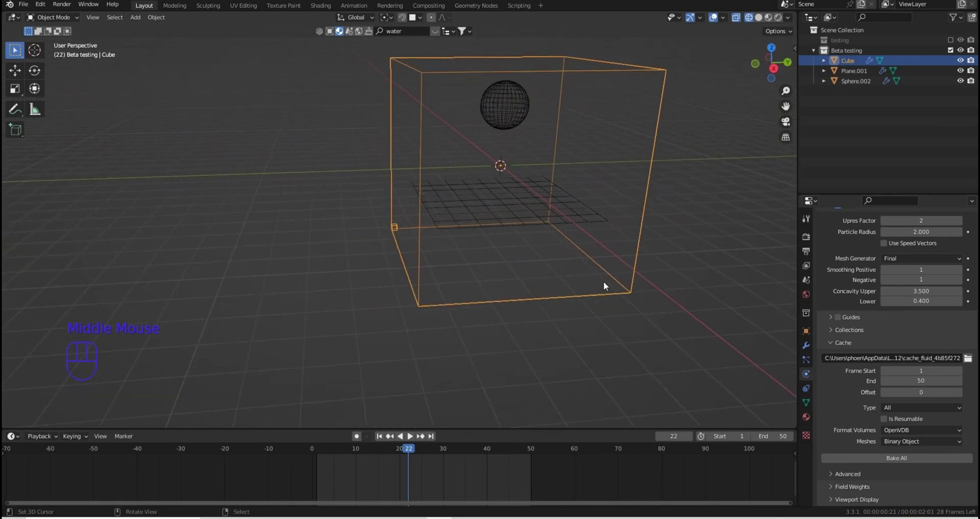
{"action": "left_click_drag", "start_coordinate": [911, 458], "coordinate": [717, 336]}
Orbit around the domain and change viewport shading to inspect the bake
{"action": "middle_click", "coordinate": [510, 196]}
{"action": "left_click_drag", "start_coordinate": [508, 202], "coordinate": [507, 273]}
{"action": "middle_click", "coordinate": [508, 265]}
{"action": "scroll", "scroll_direction": "up", "scroll_amount": 3}
{"action": "scroll", "scroll_direction": "down", "scroll_amount": 3}
{"action": "scroll", "scroll_direction": "down", "scroll_amount": 3}
{"action": "key", "text": "z"}
{"action": "middle_click", "coordinate": [579, 258]}
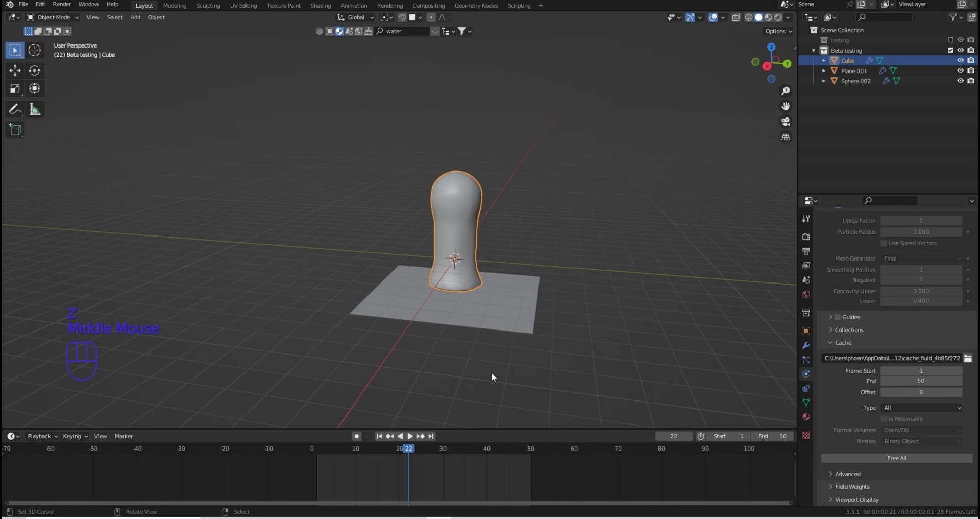
Play the pour spreading over the plane, pause at frame 43 and orbit the splash
{"action": "left_click", "coordinate": [414, 438]}
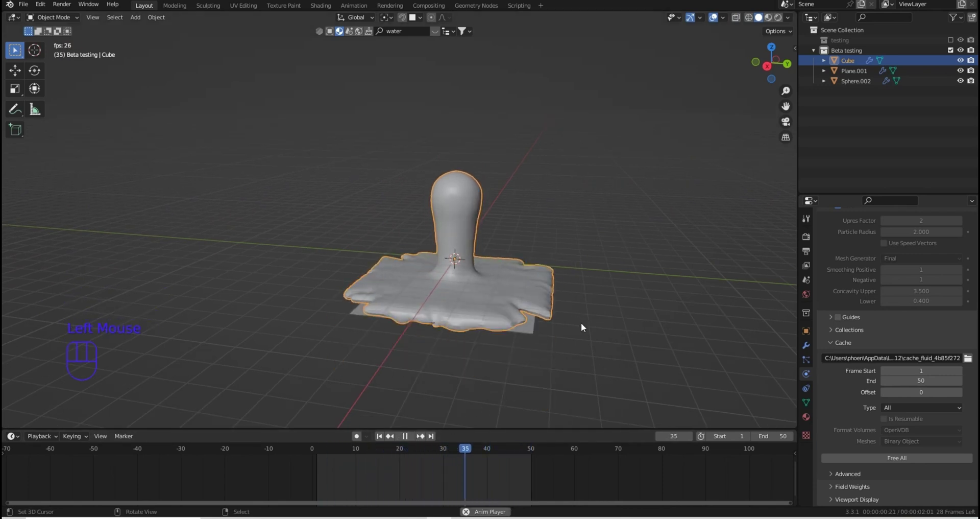
{"action": "left_click", "coordinate": [408, 444]}
{"action": "left_click_drag", "start_coordinate": [462, 453], "coordinate": [506, 455]}
{"action": "left_click_drag", "start_coordinate": [575, 381], "coordinate": [593, 377]}
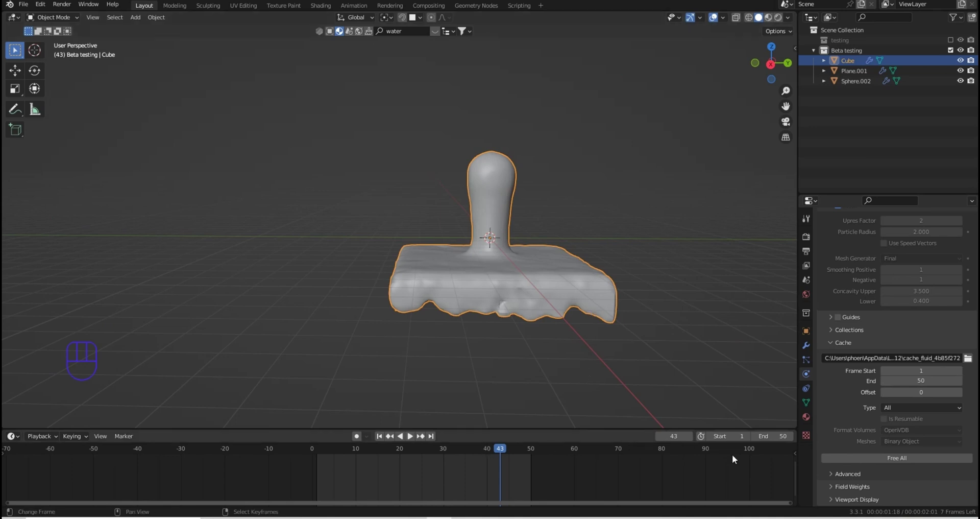
Free All the liquid cache, hide the Cube with H, and select Plane.001 for reshaping
{"action": "left_click_drag", "start_coordinate": [848, 460], "coordinate": [722, 417]}
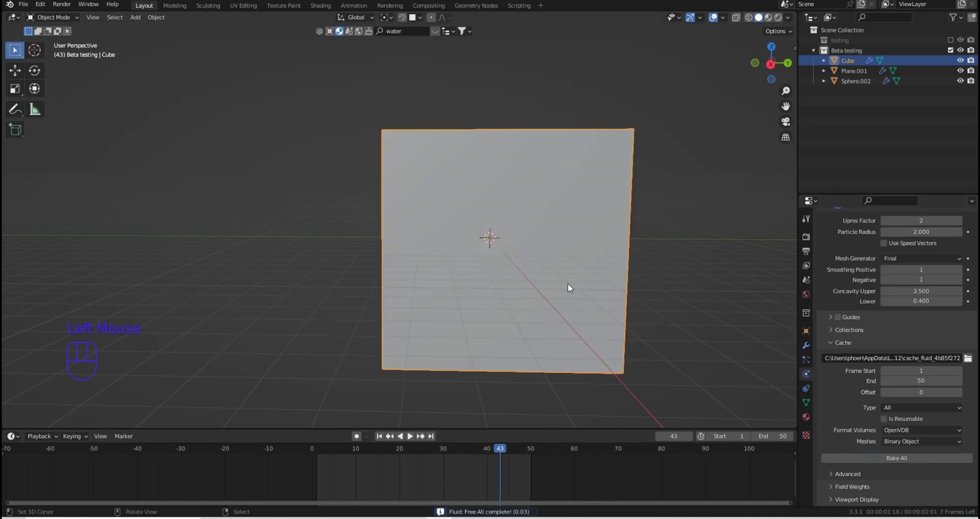
{"action": "right_click", "coordinate": [570, 284]}
{"action": "key", "text": "h"}
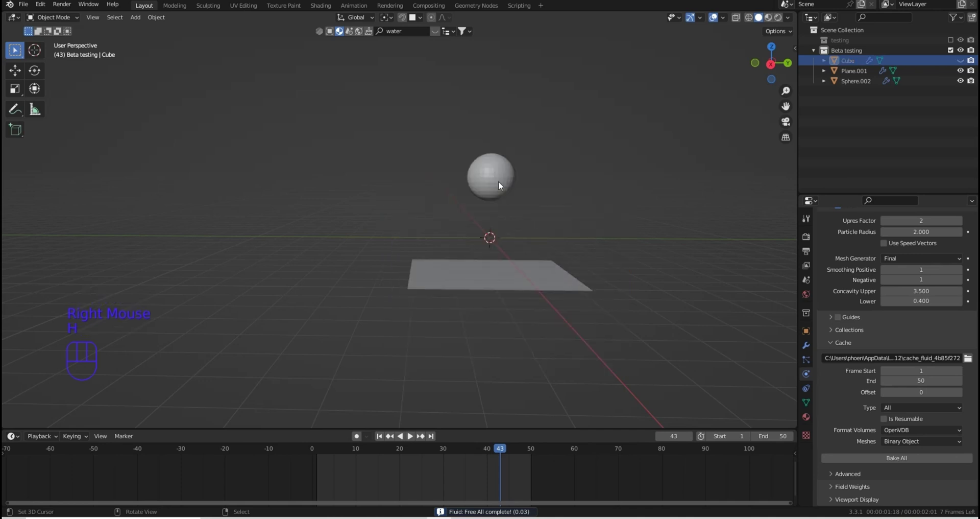
{"action": "left_click_drag", "start_coordinate": [530, 295], "coordinate": [528, 280]}
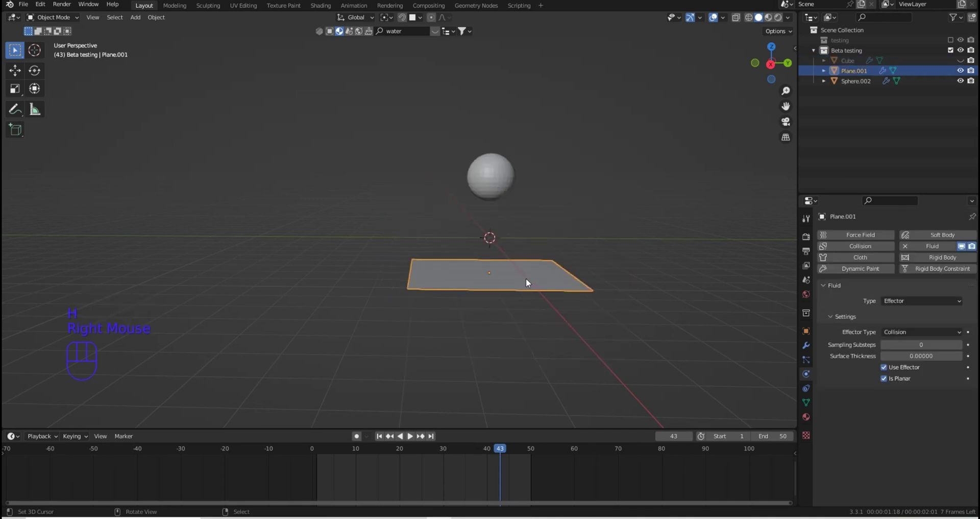
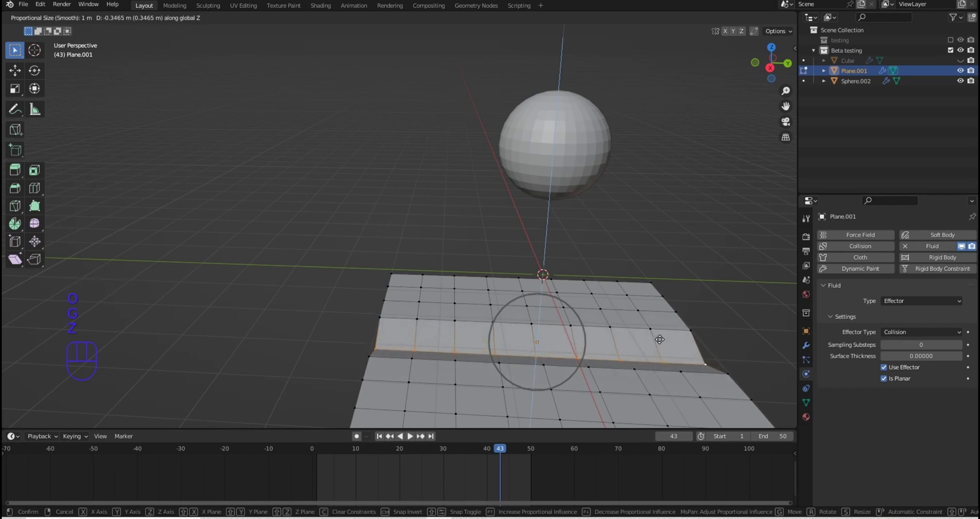
{"action": "scroll", "scroll_direction": "up", "scroll_amount": 3}
{"action": "scroll", "scroll_direction": "down", "scroll_amount": 3}
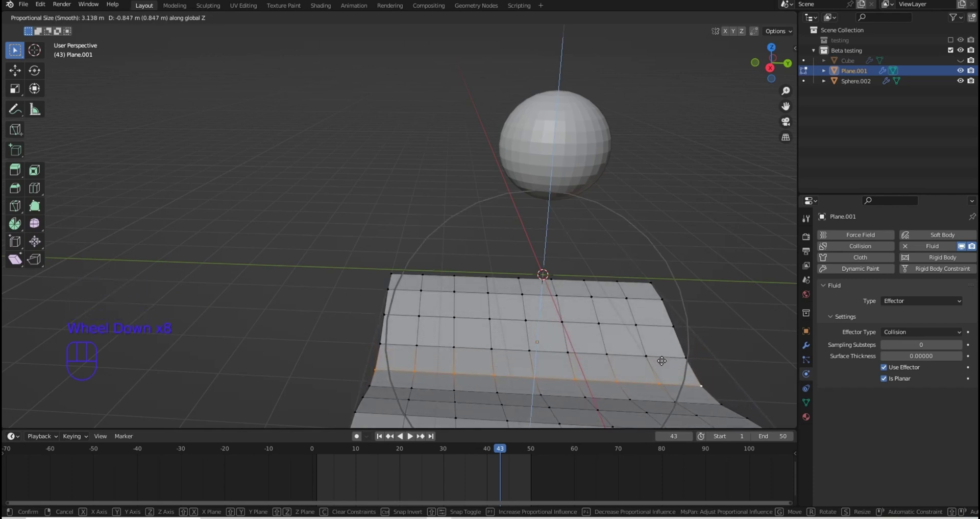
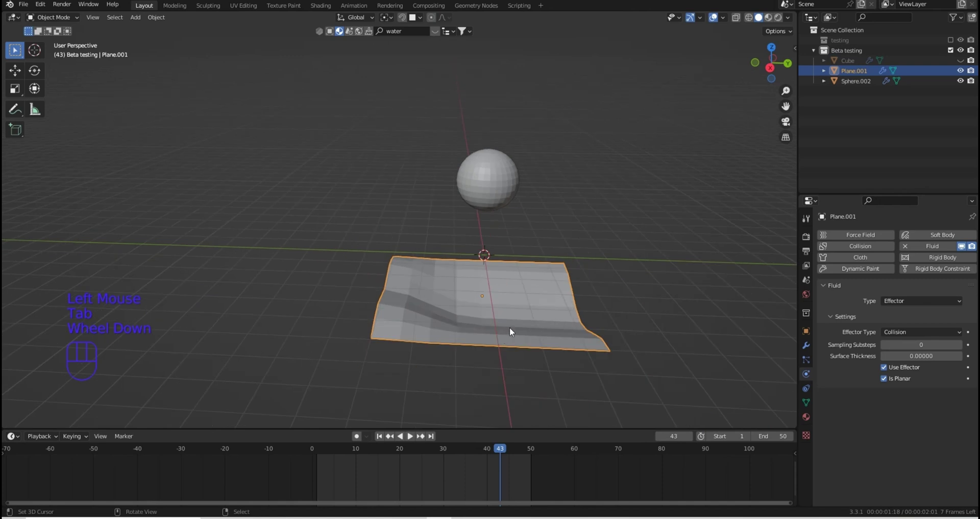
Unhide and select the domain Cube, then Bake All so the liquid pours over the bent plane
{"action": "key", "text": "alt+h"}
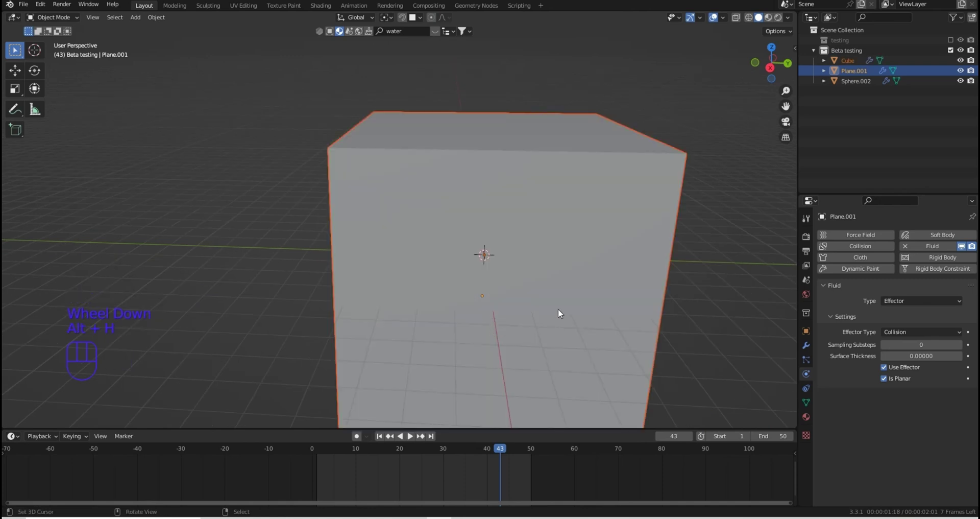
{"action": "right_click", "coordinate": [618, 291]}
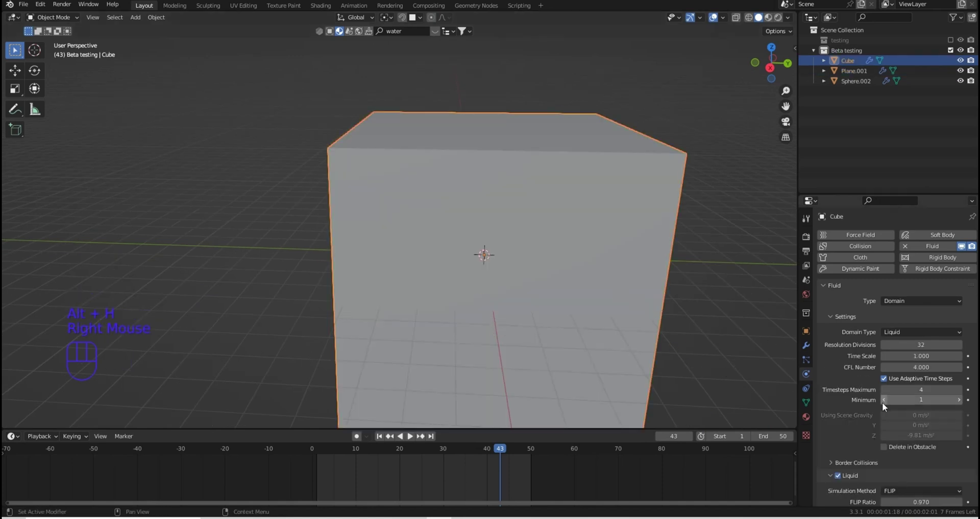
{"action": "scroll", "scroll_direction": "down", "scroll_amount": 3}
{"action": "scroll", "scroll_direction": "down", "scroll_amount": 3}
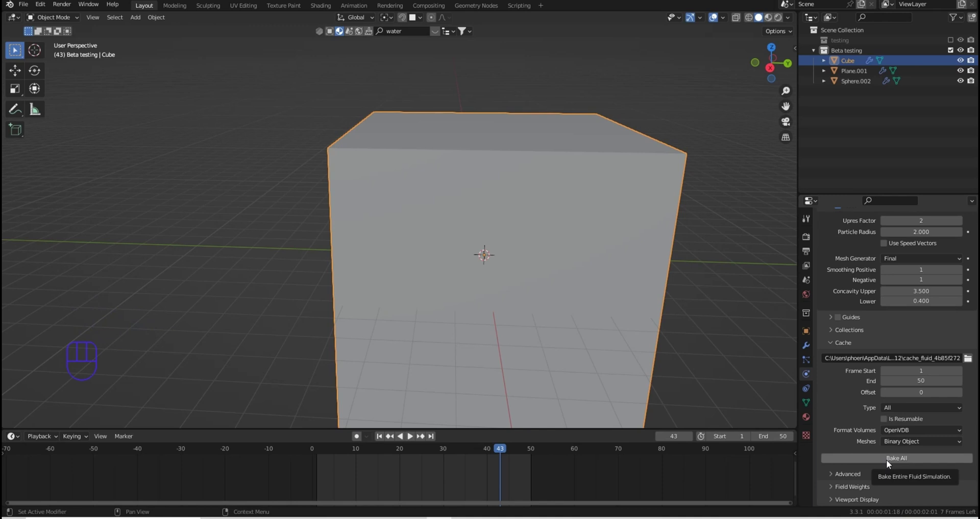
{"action": "left_click_drag", "start_coordinate": [886, 463], "coordinate": [700, 346]}
{"action": "left_click_drag", "start_coordinate": [567, 306], "coordinate": [522, 303]}
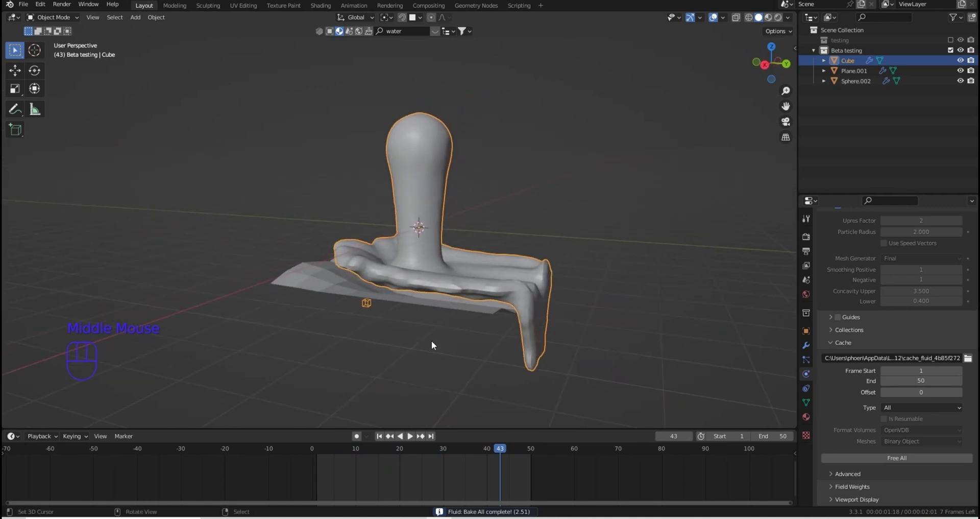
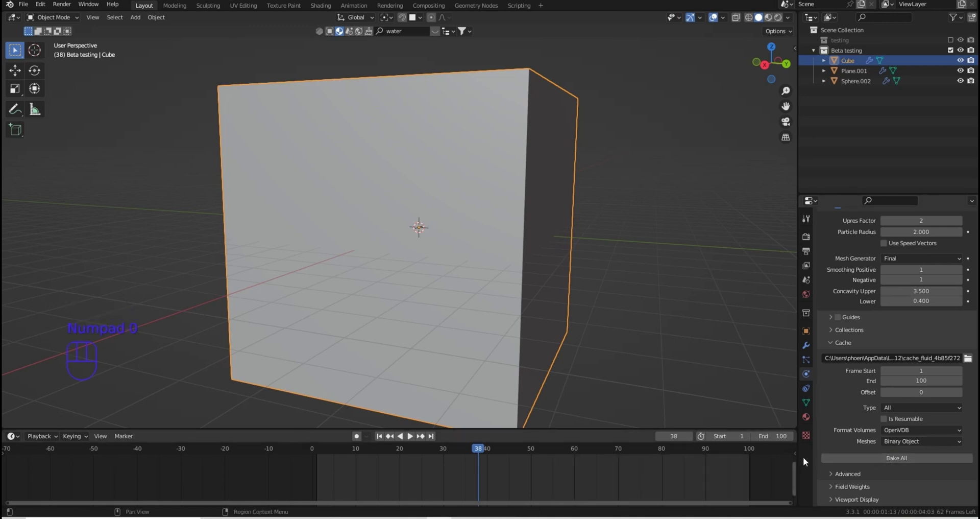
Bake the liquid for 100 frames, play it back to about frame 77, then Free All
{"action": "left_click_drag", "start_coordinate": [871, 461], "coordinate": [625, 446]}
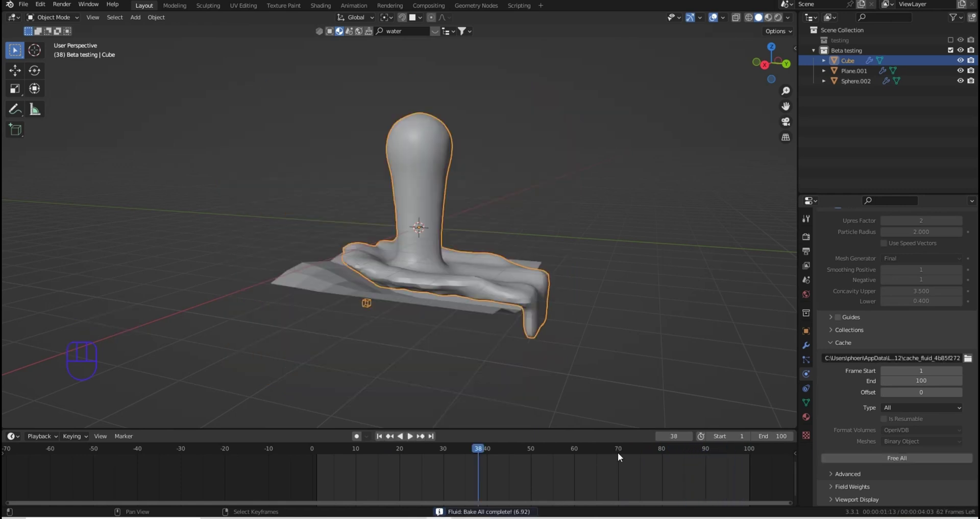
{"action": "left_click", "coordinate": [414, 435]}
{"action": "left_click", "coordinate": [319, 458]}
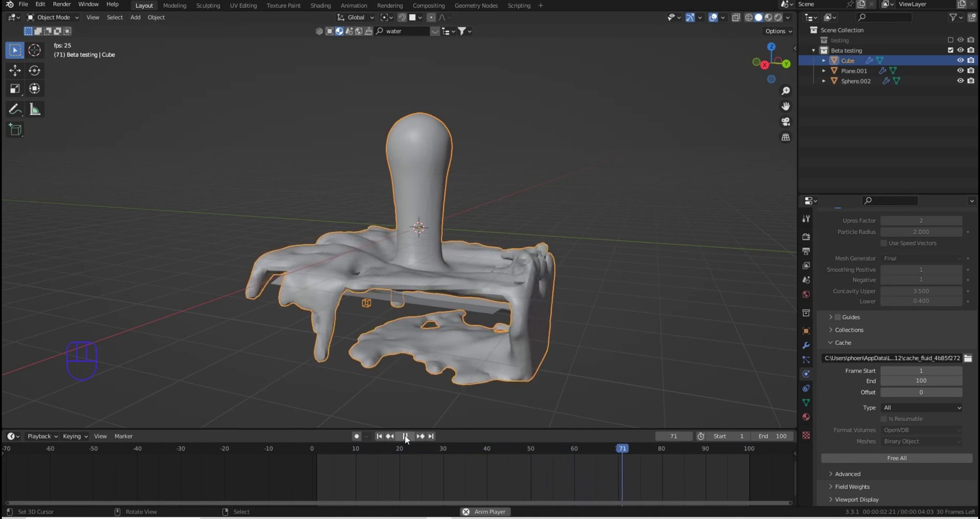
{"action": "left_click", "coordinate": [409, 438]}
{"action": "left_click_drag", "start_coordinate": [608, 287], "coordinate": [623, 282]}
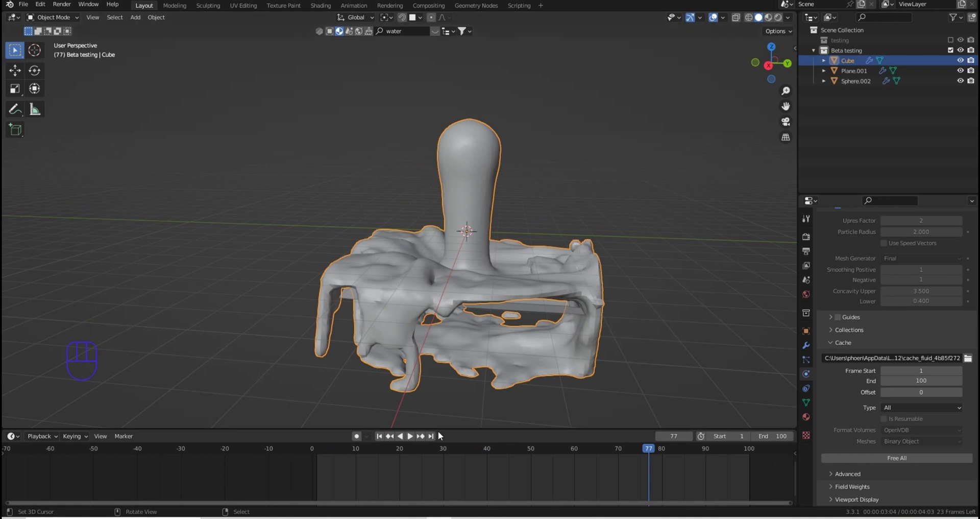
{"action": "left_click", "coordinate": [891, 460]}
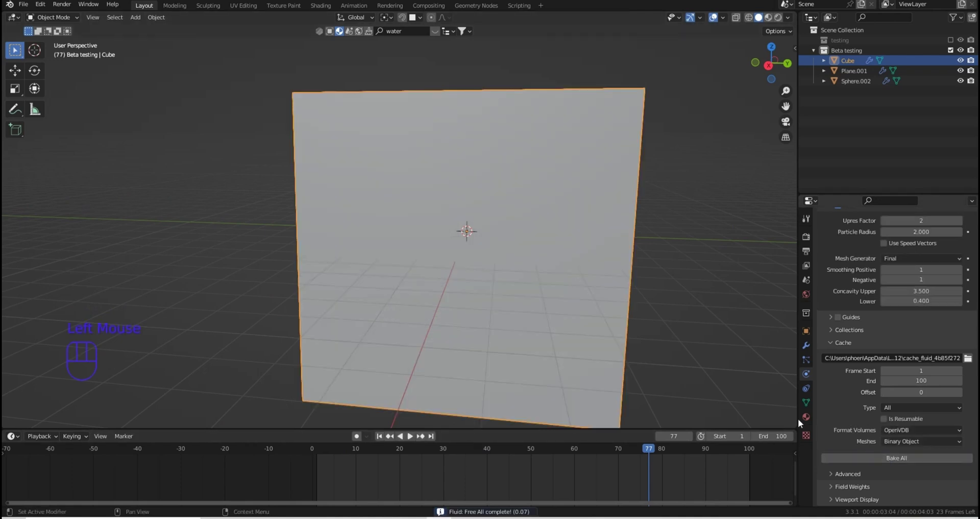
Knife-cut across the domain box's side faces in Edit Mode
{"action": "scroll", "scroll_direction": "down", "scroll_amount": 3}
{"action": "left_click_drag", "start_coordinate": [547, 285], "coordinate": [523, 292]}
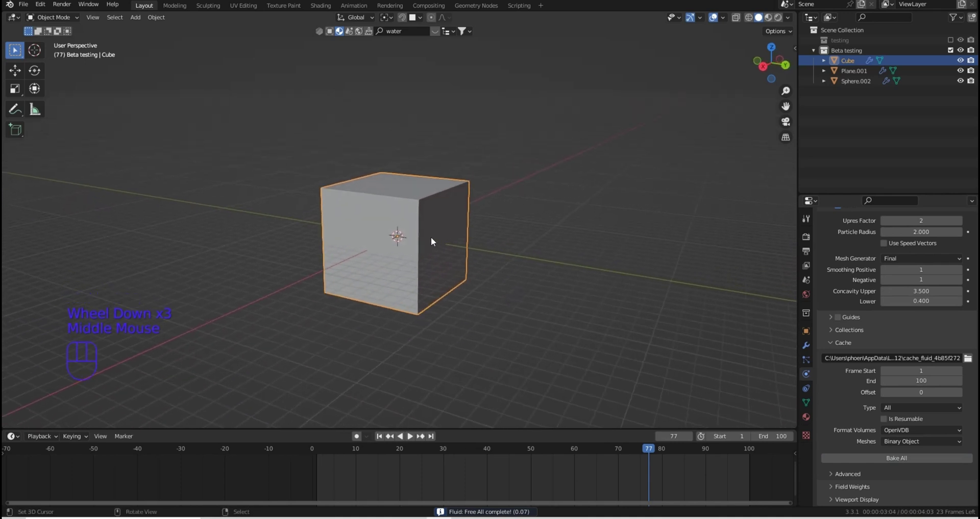
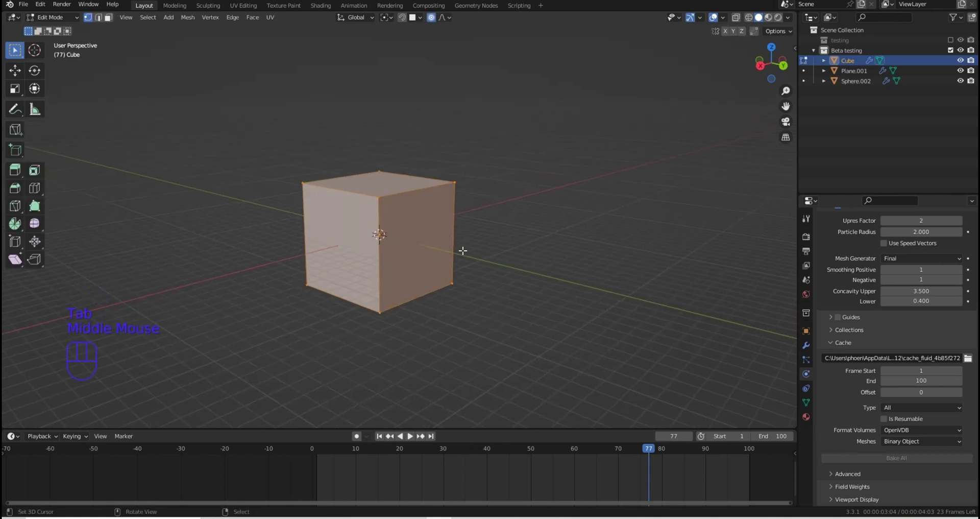
{"action": "scroll", "scroll_direction": "up", "scroll_amount": 3}
{"action": "key", "text": "k"}
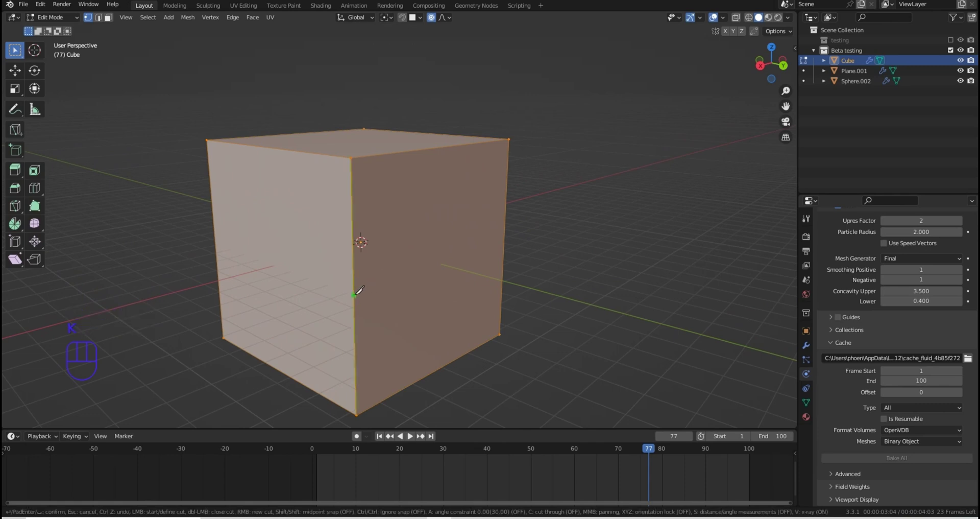
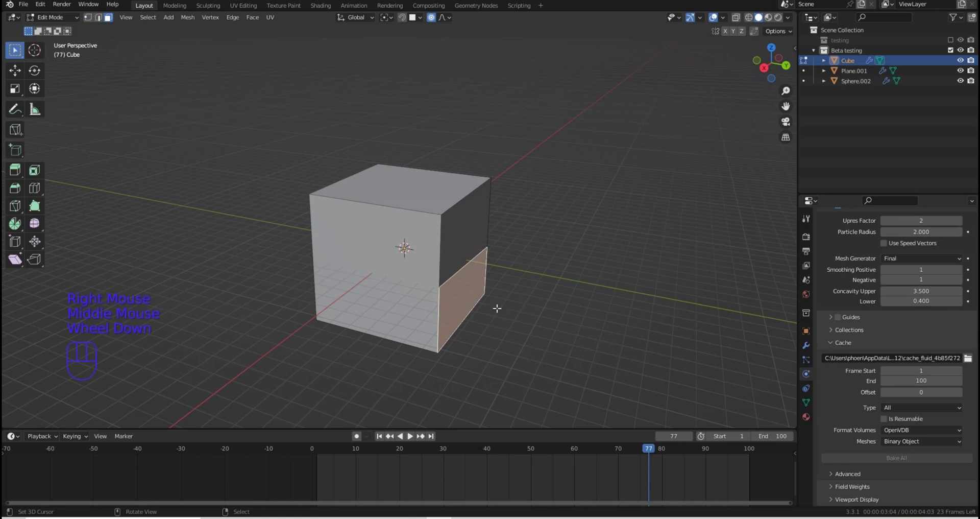
Extrude the lower side face along Y into a long angled arm, forming an L-shaped domain
{"action": "key", "text": "e"}
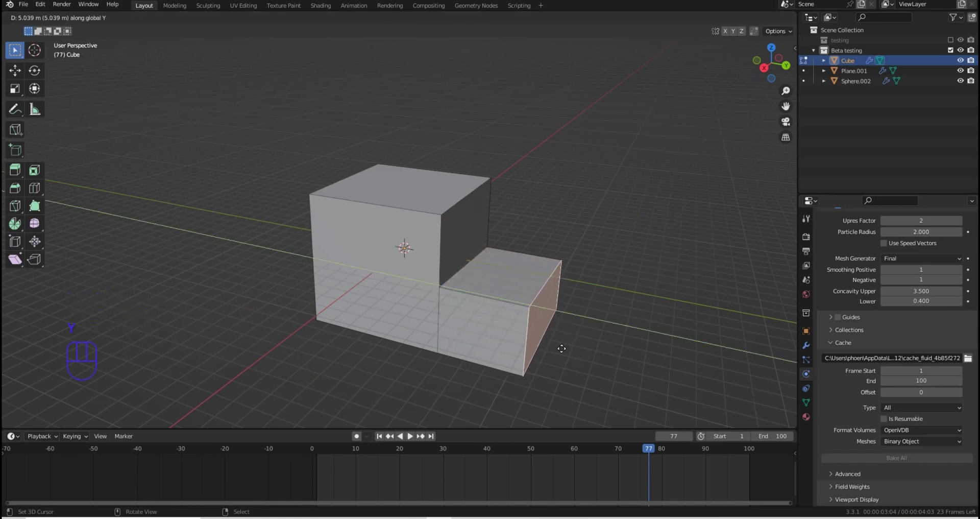
{"action": "key", "text": "y"}
{"action": "key", "text": "x"}
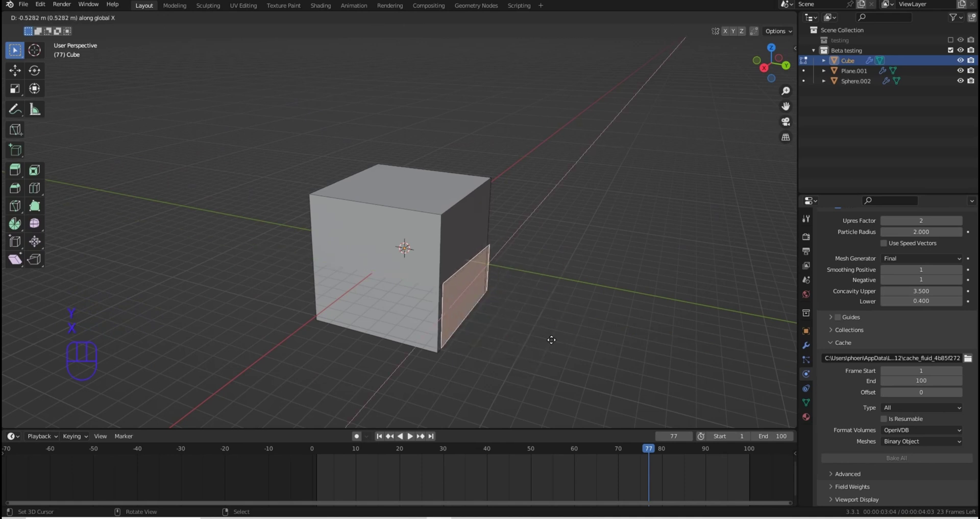
{"action": "key", "text": "y"}
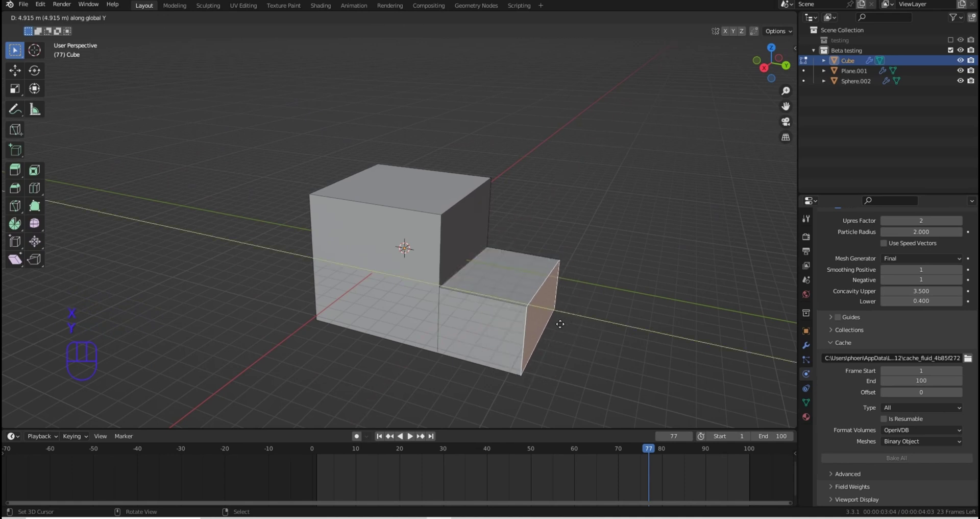
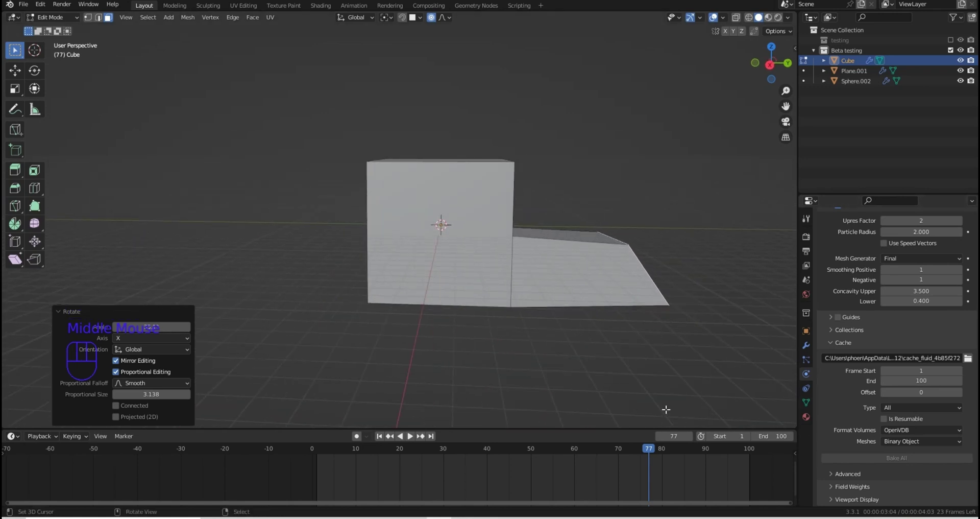
{"action": "key", "text": "Tab"}
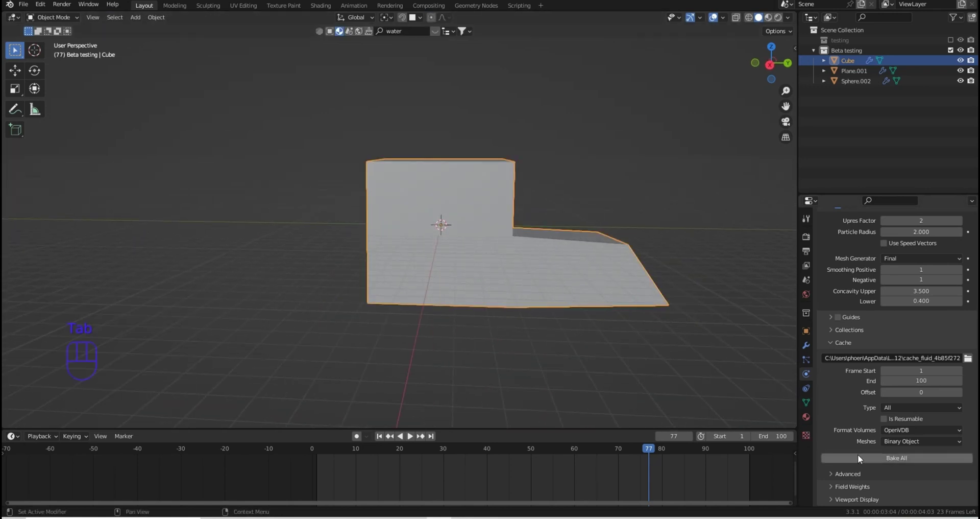
Bake the liquid in the L-shaped domain and play it back to around frame 98
{"action": "left_click_drag", "start_coordinate": [860, 461], "coordinate": [698, 313]}
{"action": "left_click_drag", "start_coordinate": [593, 267], "coordinate": [566, 270]}
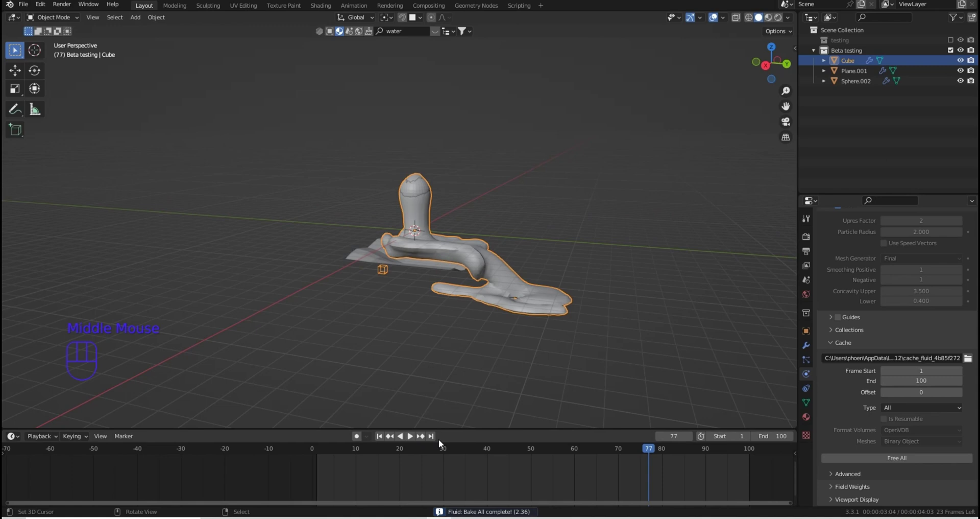
{"action": "left_click_drag", "start_coordinate": [622, 451], "coordinate": [345, 458]}
{"action": "left_click", "coordinate": [345, 457]}
{"action": "left_click_drag", "start_coordinate": [404, 457], "coordinate": [695, 437]}
{"action": "left_click_drag", "start_coordinate": [520, 331], "coordinate": [531, 326]}
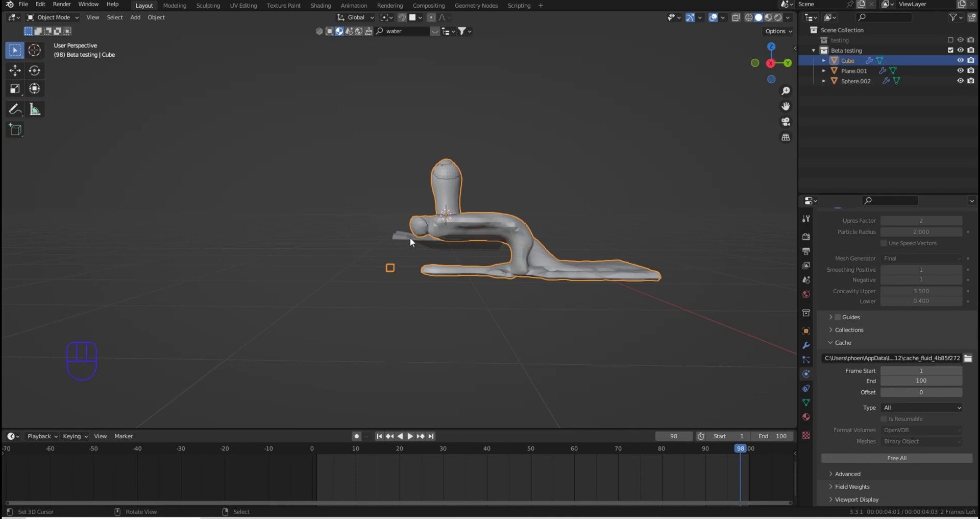
Orbit and zoom to inspect the liquid spreading along the extended arm
{"action": "left_click_drag", "start_coordinate": [494, 253], "coordinate": [470, 278]}
{"action": "scroll", "scroll_direction": "up", "scroll_amount": 3}
{"action": "left_click_drag", "start_coordinate": [471, 257], "coordinate": [458, 177]}
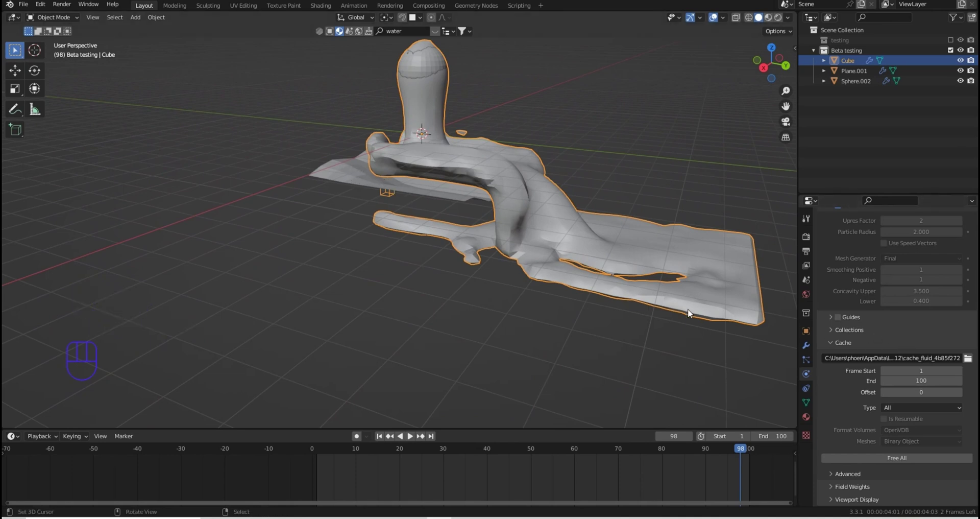
{"action": "scroll", "scroll_direction": "up", "scroll_amount": 3}
{"action": "left_click_drag", "start_coordinate": [505, 252], "coordinate": [488, 260]}
{"action": "scroll", "scroll_direction": "down", "scroll_amount": 3}
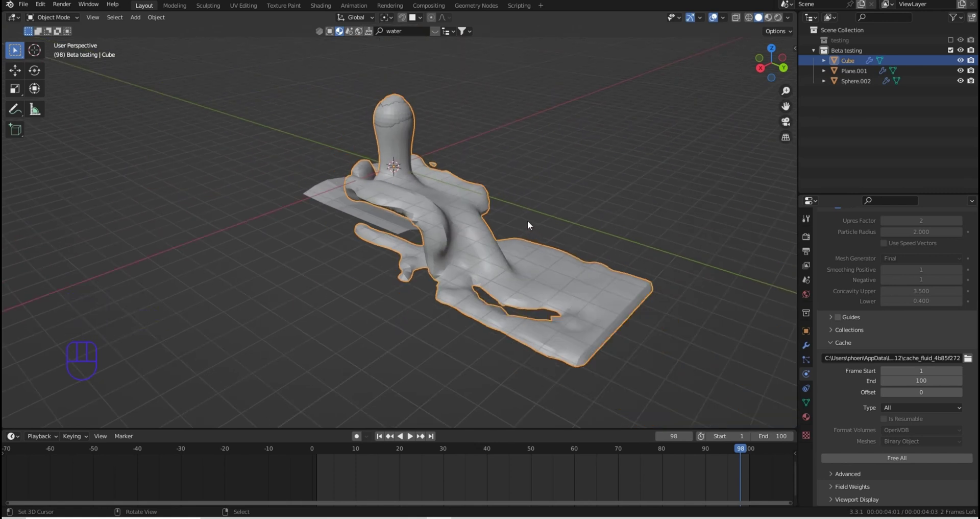